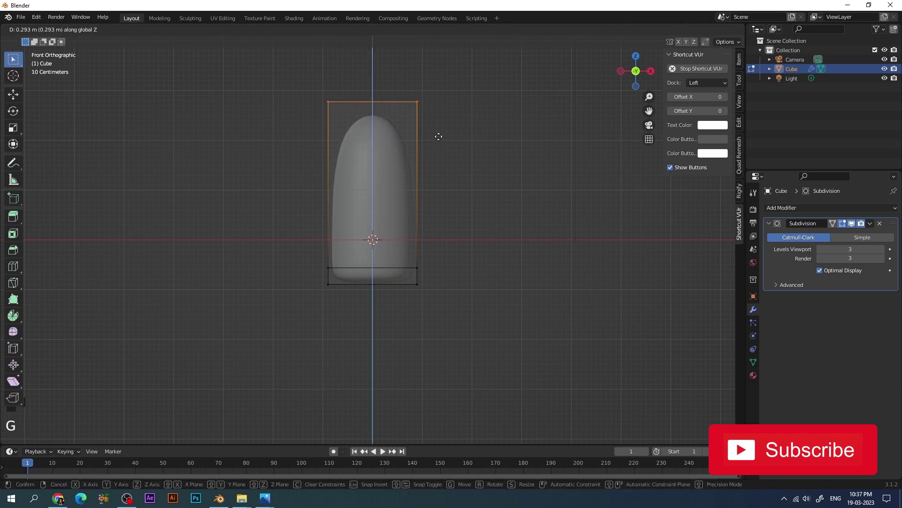
- Pull the body's top taller along Z and flatten it along Y into an oval cross-section
left_click_drag(63, 30, 374, 173)
key("KP_7")
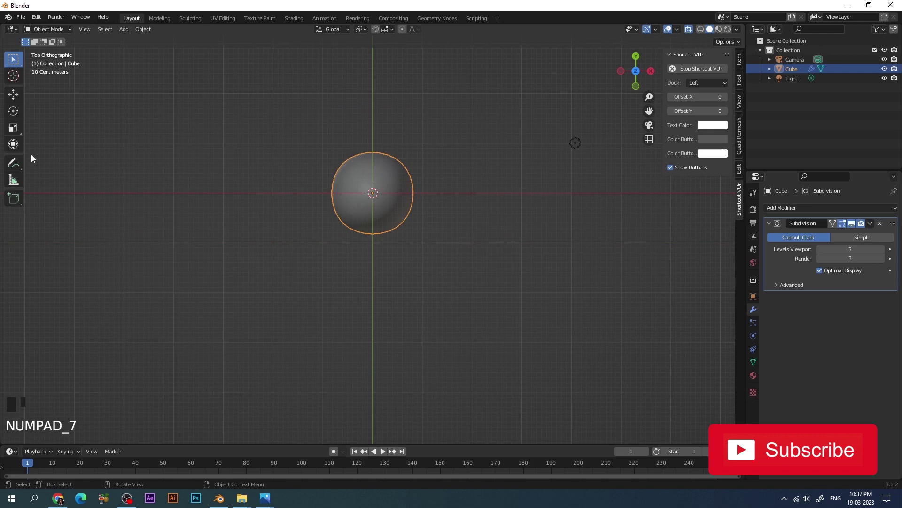
left_click_drag(15, 131, 376, 161)
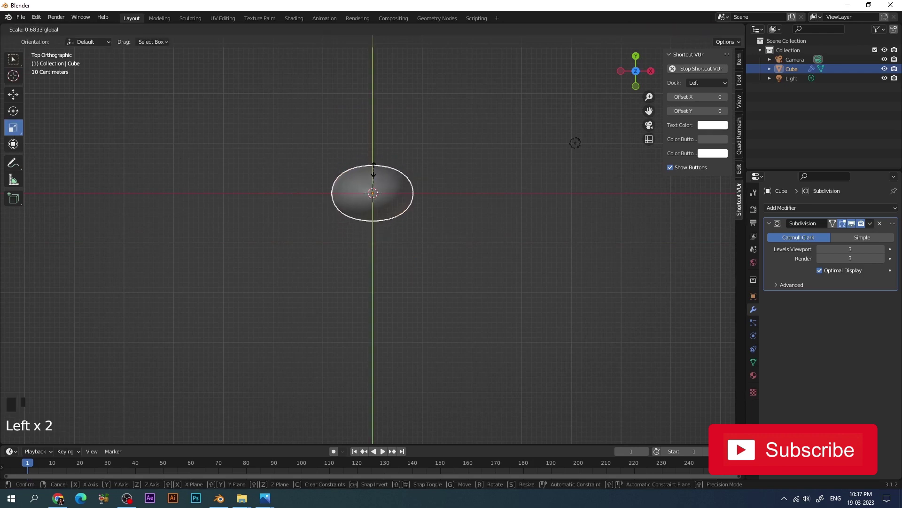
key("KP_1")
left_click(463, 167)
- Add a cube, shrink it and place it below the ice-cream body
key("shift+a")
key("s")
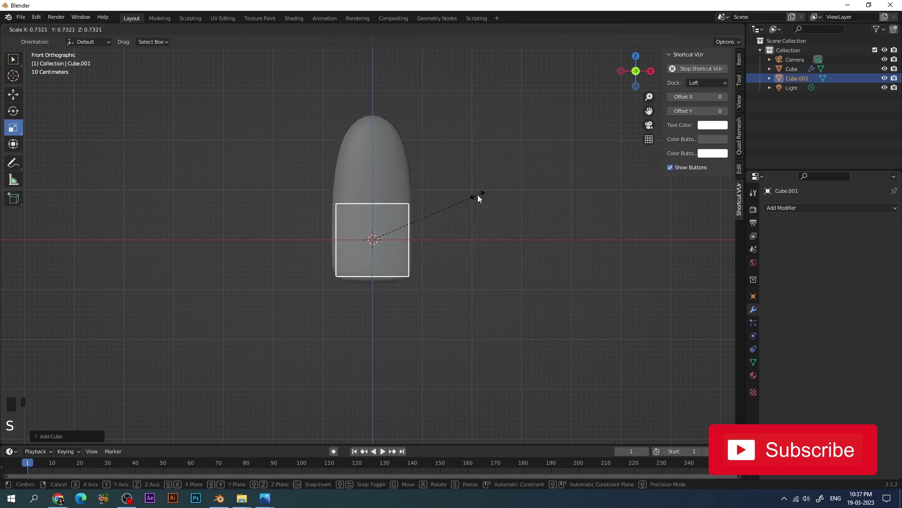
left_click(412, 242)
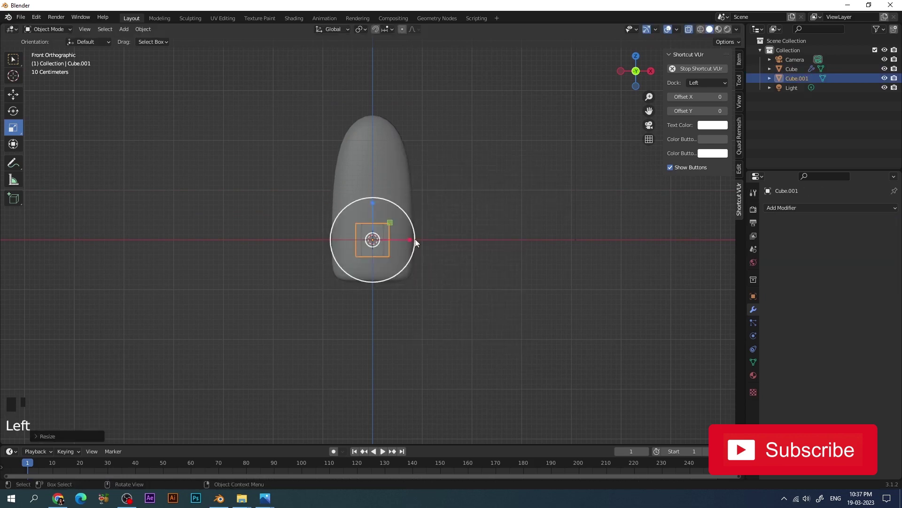
key("s")
key("g")
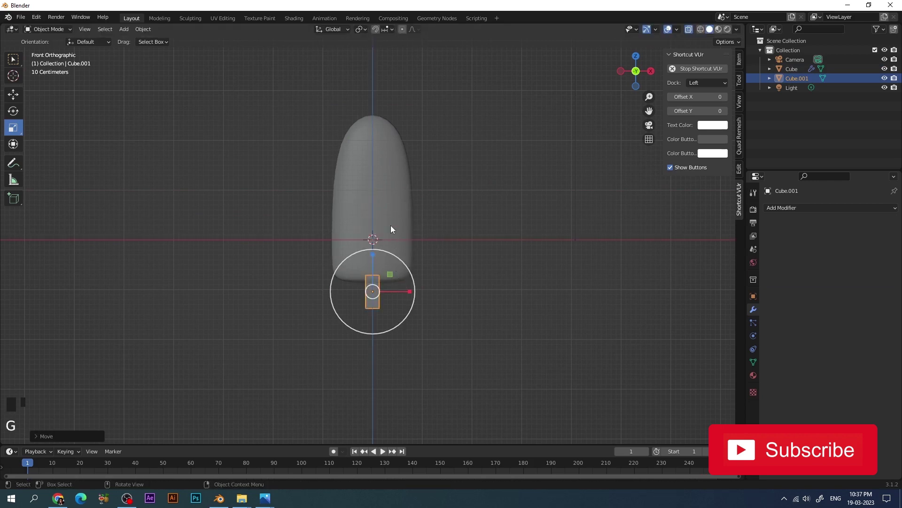
left_click(374, 258)
- Stretch the small box along one axis into a thin stick
key("ctrl+z")
key("s")
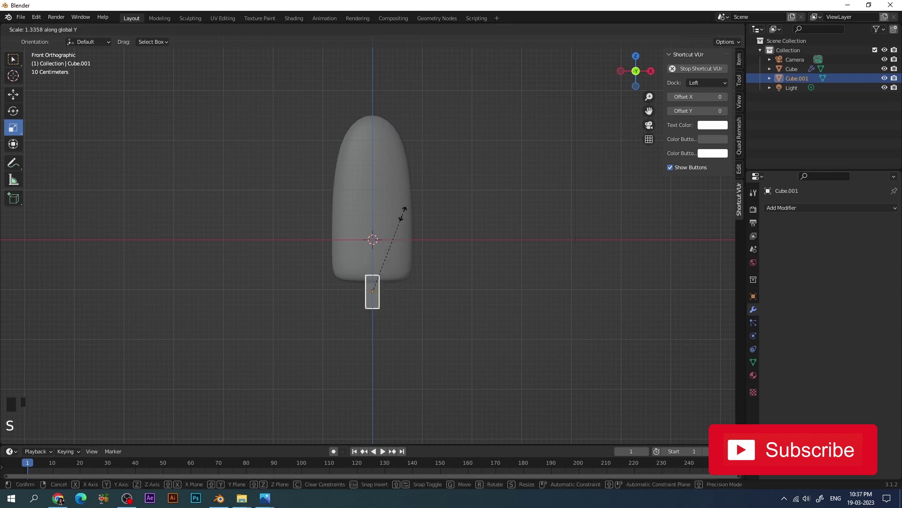
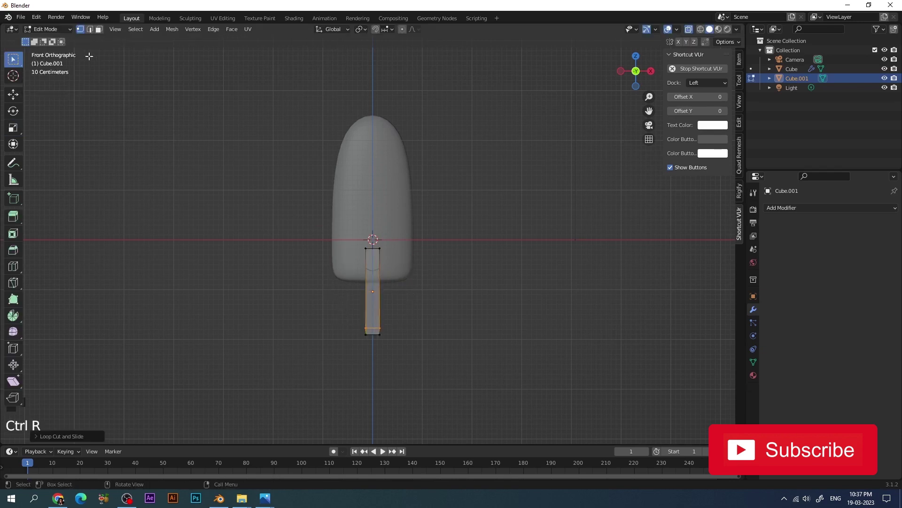
- Give the stick Subdivision smoothing with Shade Smooth and adjust its thickness from the side view
left_click_drag(63, 34, 729, 374)
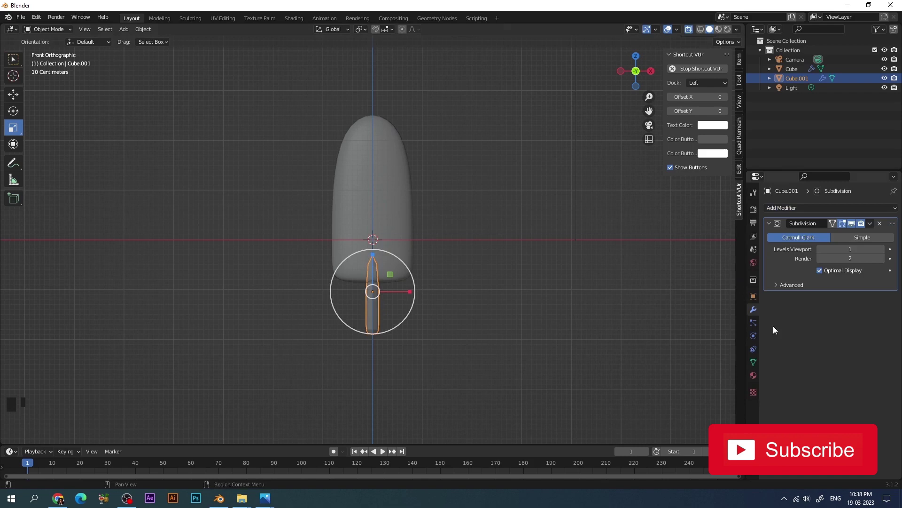
left_click_drag(882, 253, 372, 315)
right_click(372, 315)
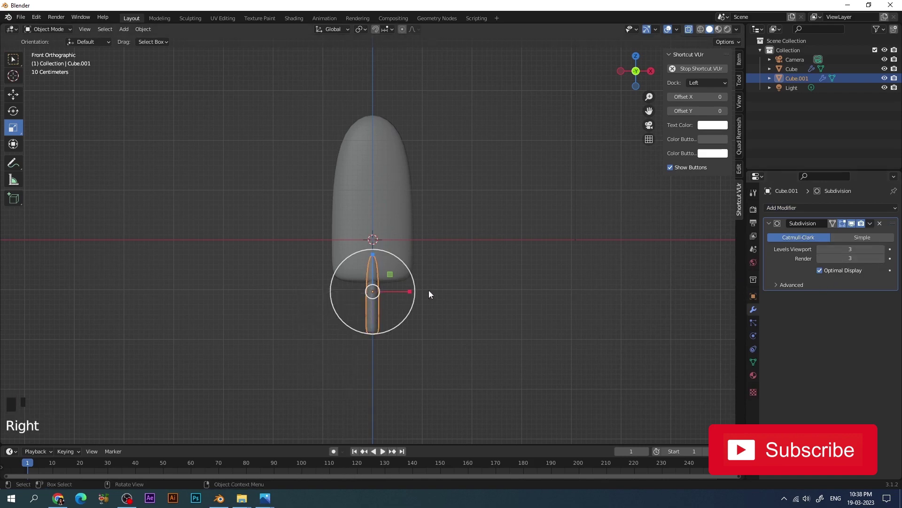
key("KP_3")
left_click(412, 295)
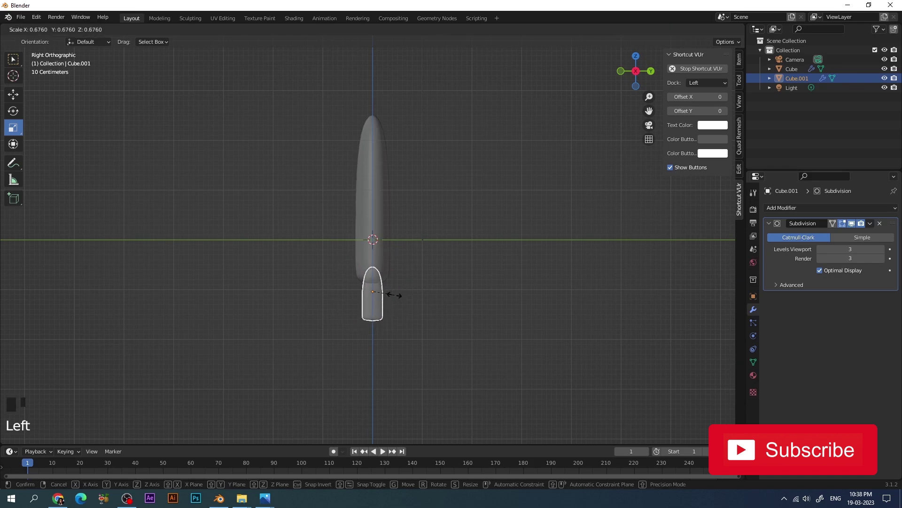
key("ctrl+z")
key("s")
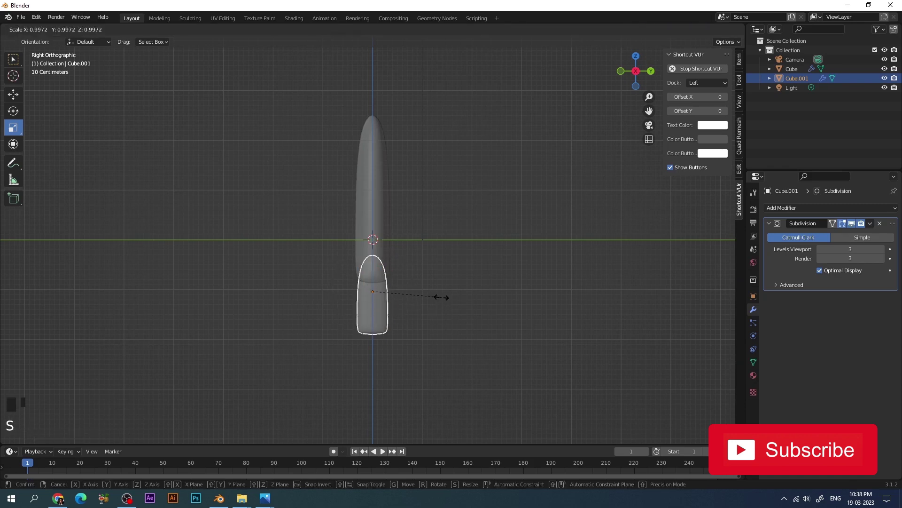
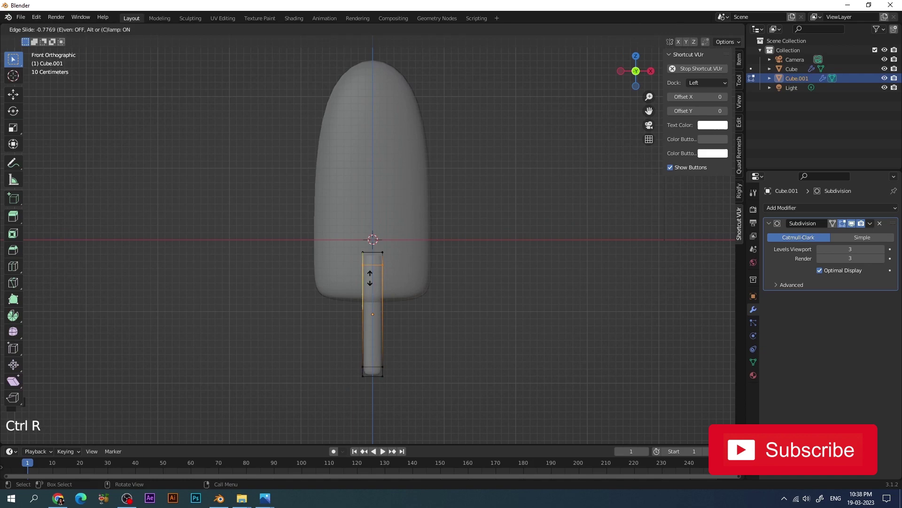
- Slide an edge loop to square off the stick's end
left_click_drag(65, 32, 496, 155)
scroll("down", 3)
- Save the scene as Ice cram.blend in the Sloth folder
key("ctrl+s")
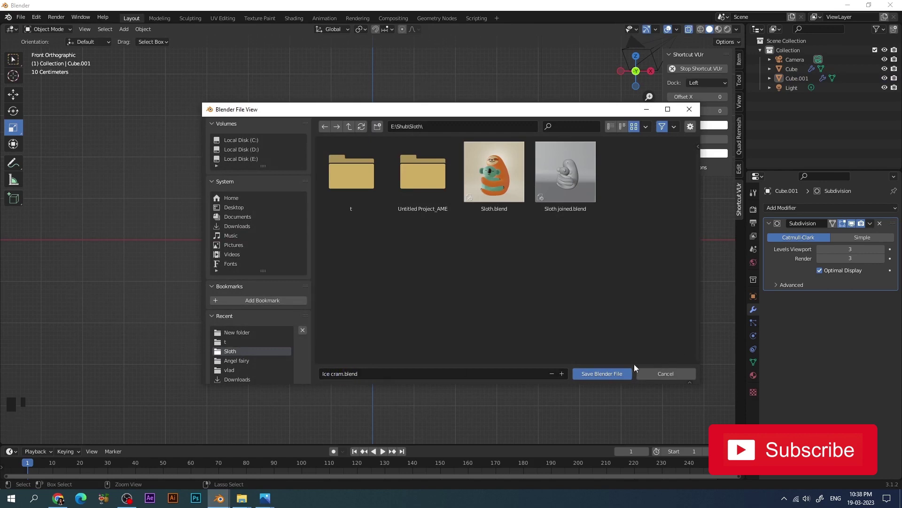
left_click(526, 152)
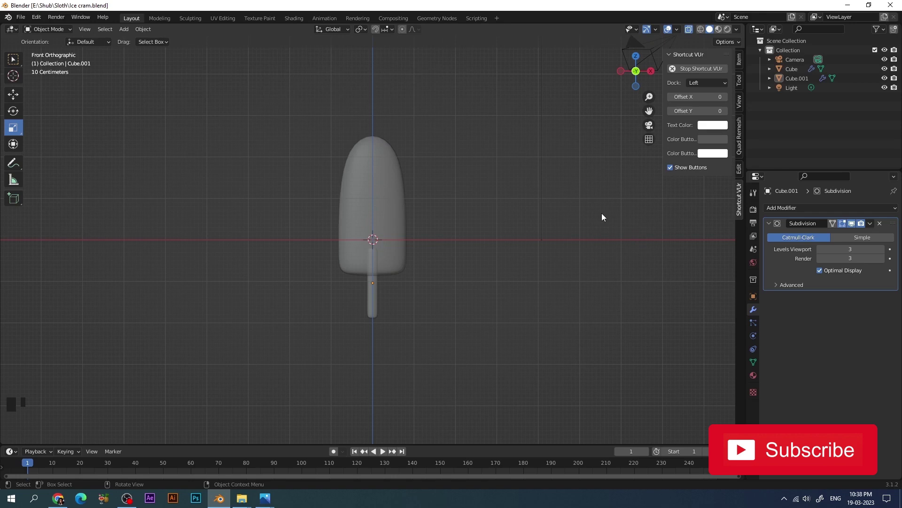
- Place the 3D cursor in empty space left of the ice-cream body
key("alt+z")
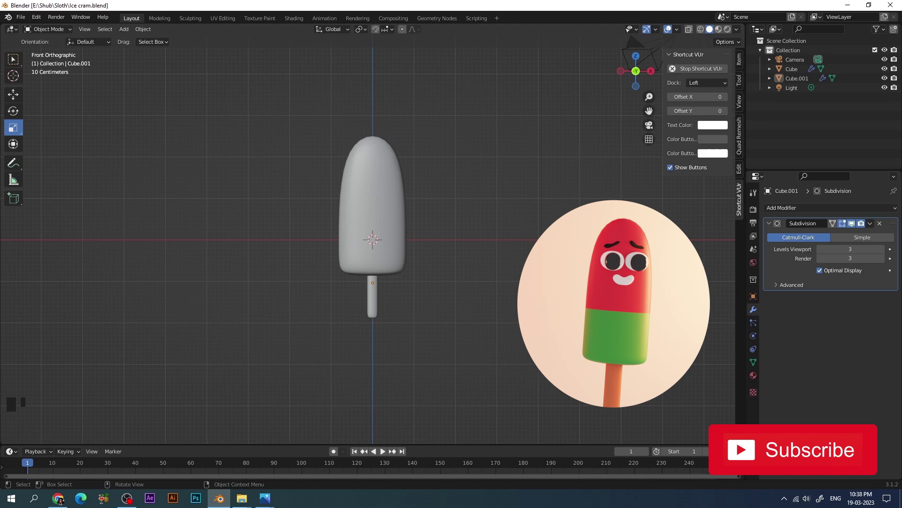
left_click_drag(16, 82, 252, 244)
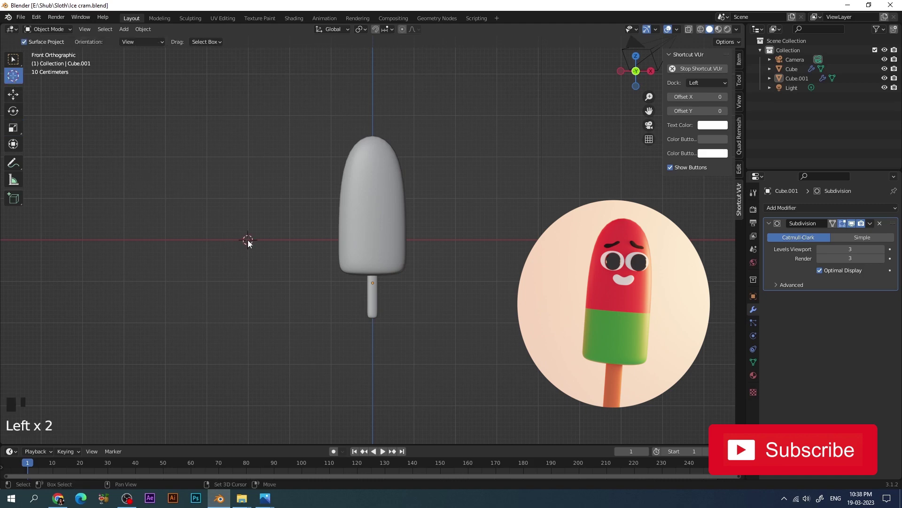
- Add a cube at the cursor, shrink it and round it into a smooth ball for an eye
key("shift+a")
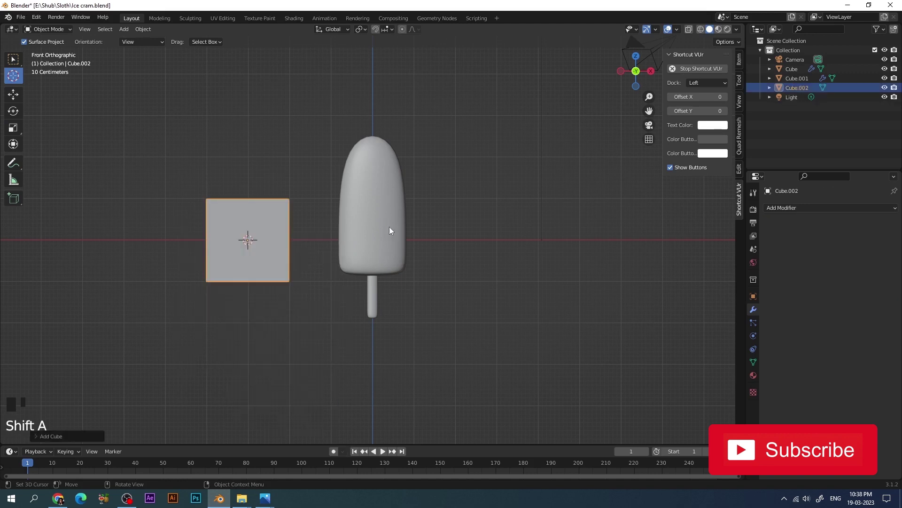
key("s")
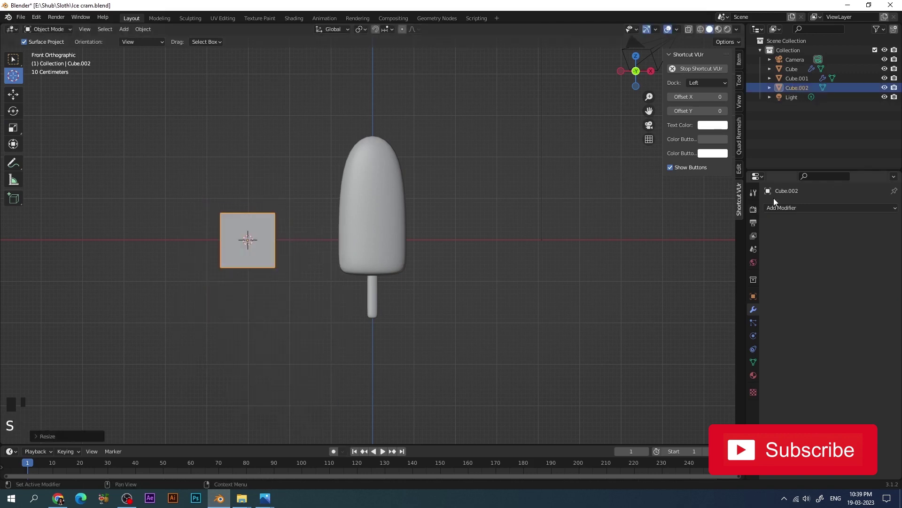
left_click_drag(800, 215, 269, 246)
right_click(270, 246)
key("s")
key("KP_7")
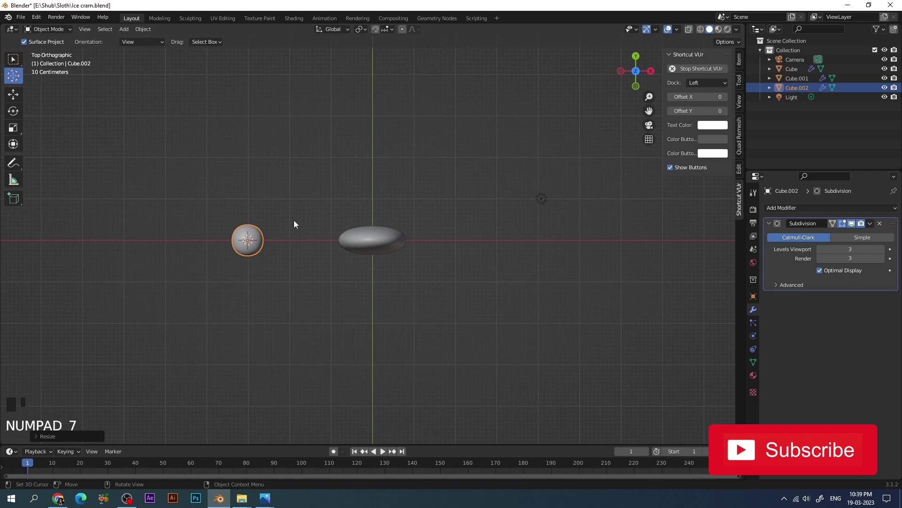
key("KP_1")
- Adjust the eye ball's shape and size from top and front views
left_click(247, 236)
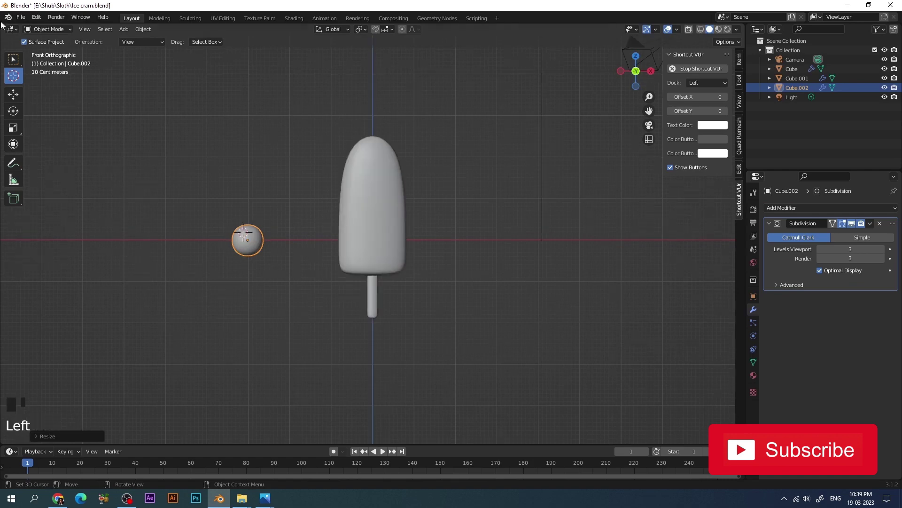
left_click_drag(13, 56, 256, 253)
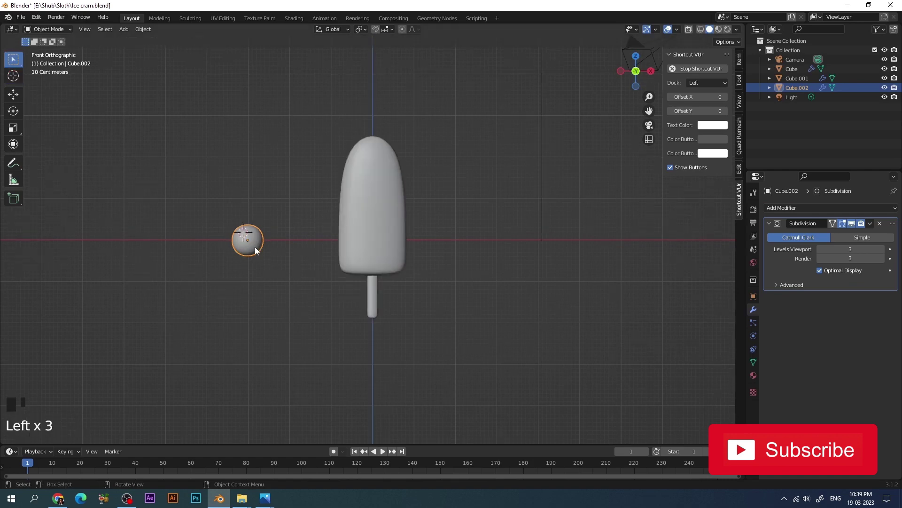
key("KP_7")
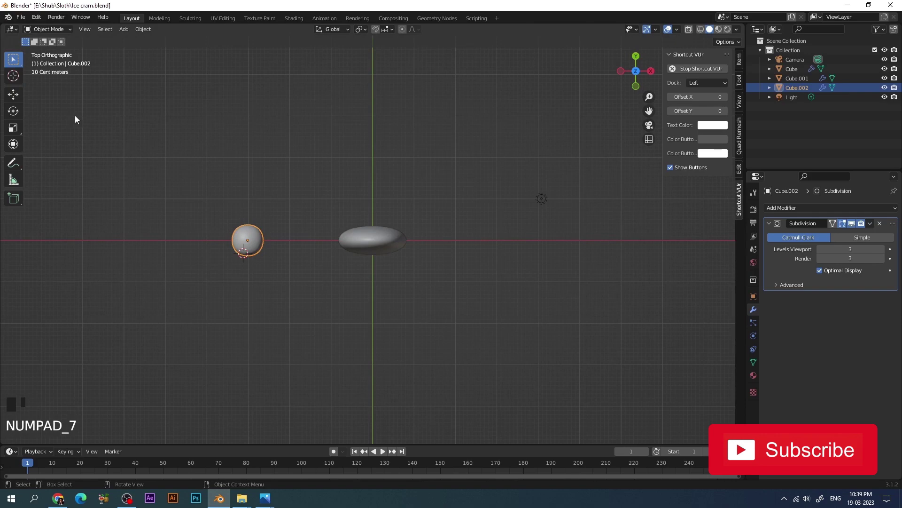
key("shift+c")
scroll("up", 3)
left_click(648, 111)
scroll("up", 3)
left_click_drag(14, 136, 228, 131)
key("KP_1")
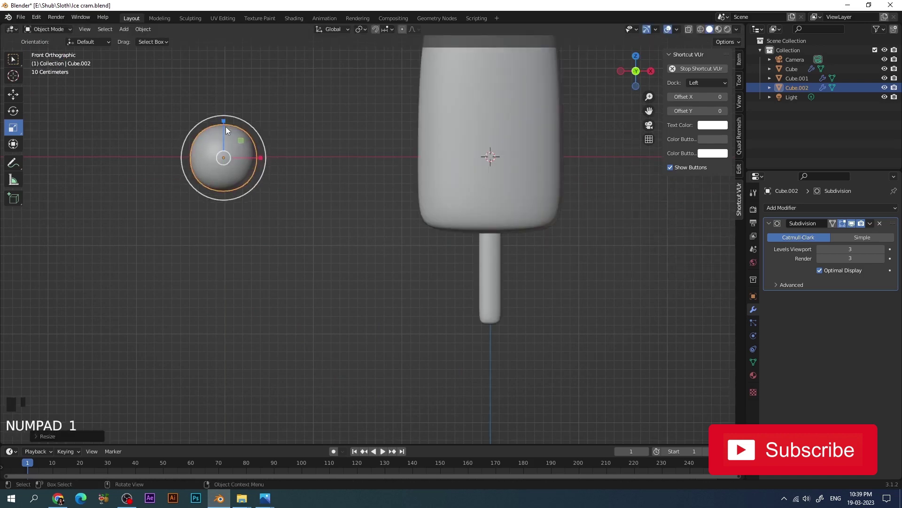
scroll("down", 3)
- Duplicate the ball, shrink the copy into a pupil and move it onto the front of the eye
key("shift+d")
key("s")
key("g")
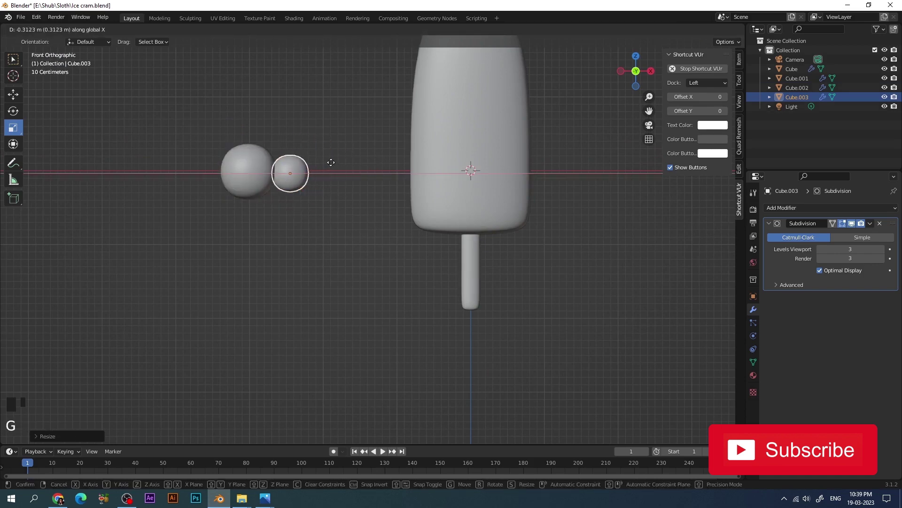
key("g")
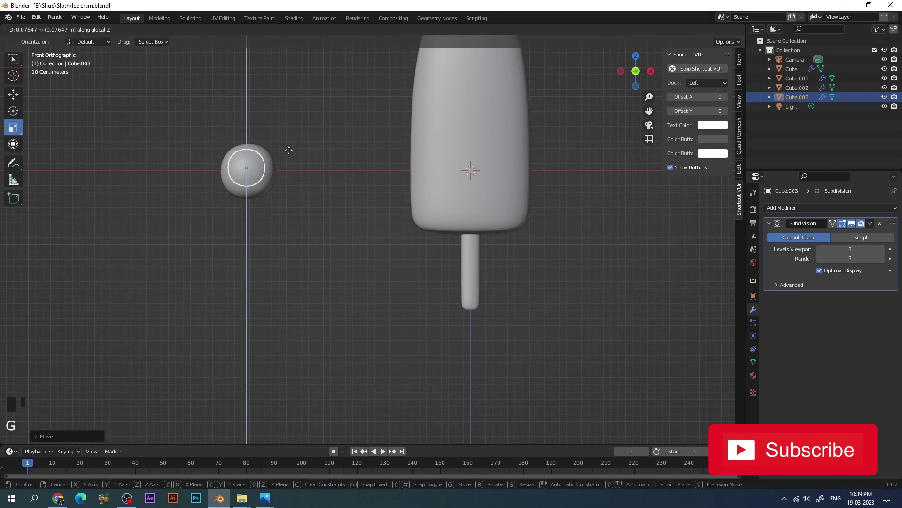
key("KP_7")
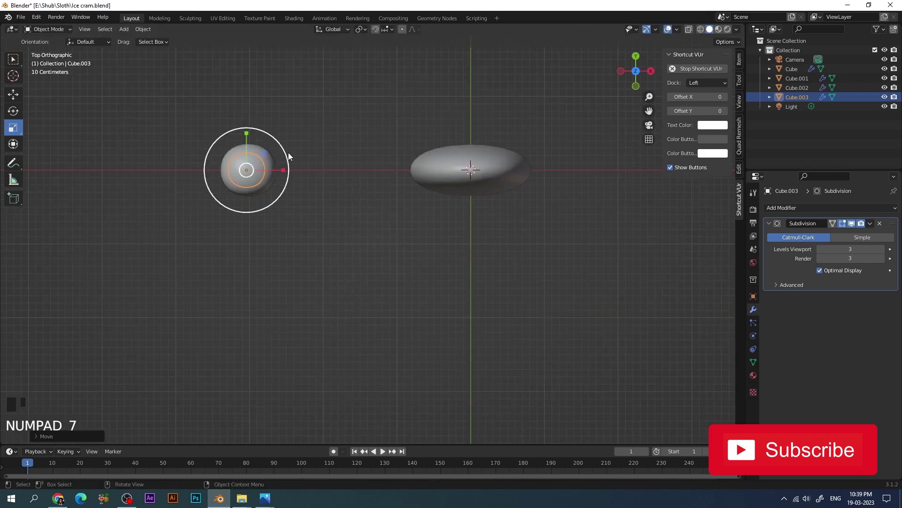
key("g")
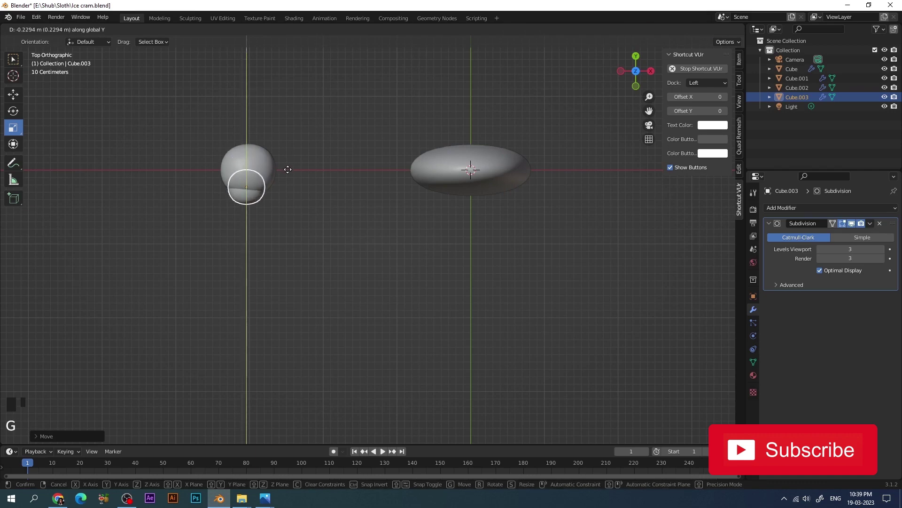
- Back in front view, select the eye and pupil together
key("KP_1")
left_click(321, 142)
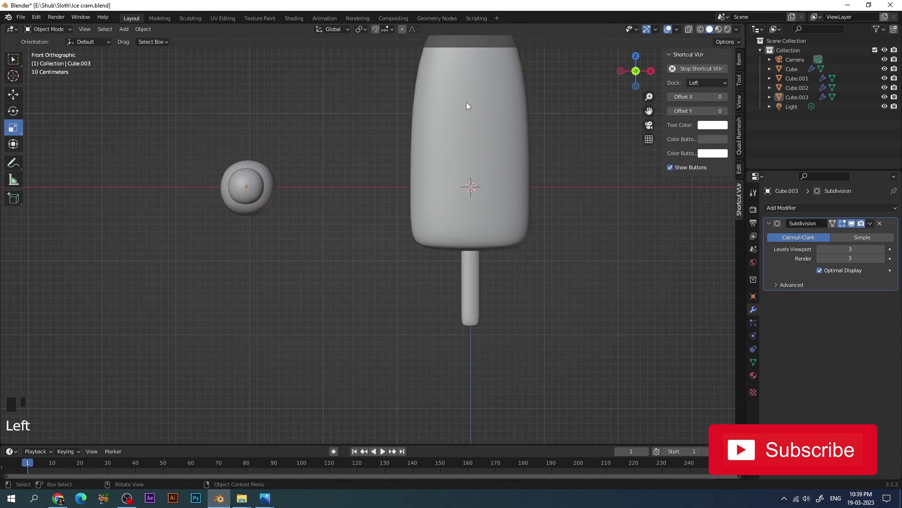
scroll("down", 3)
left_click_drag(343, 174, 335, 180)
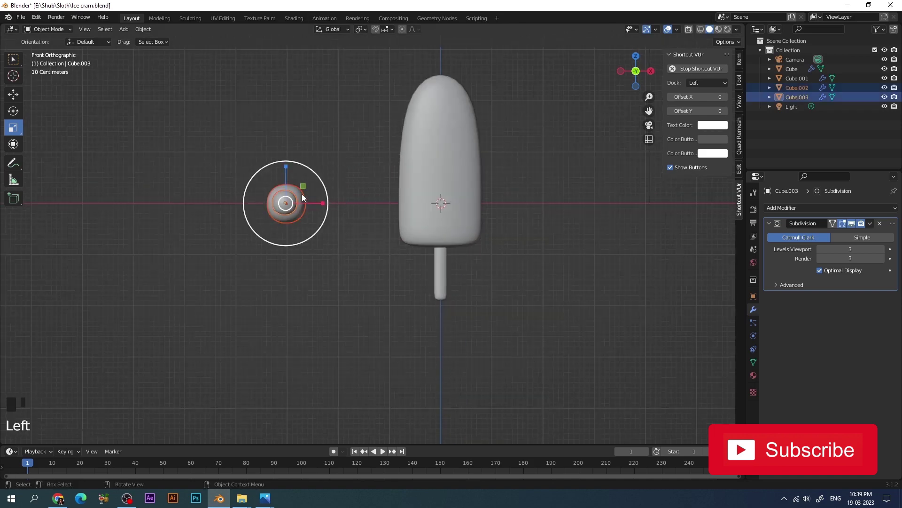
- Shrink the eye and pupil together and place them on the body's upper-left front
left_click_drag(156, 34, 308, 113)
key("ctrl+j")
key("g")
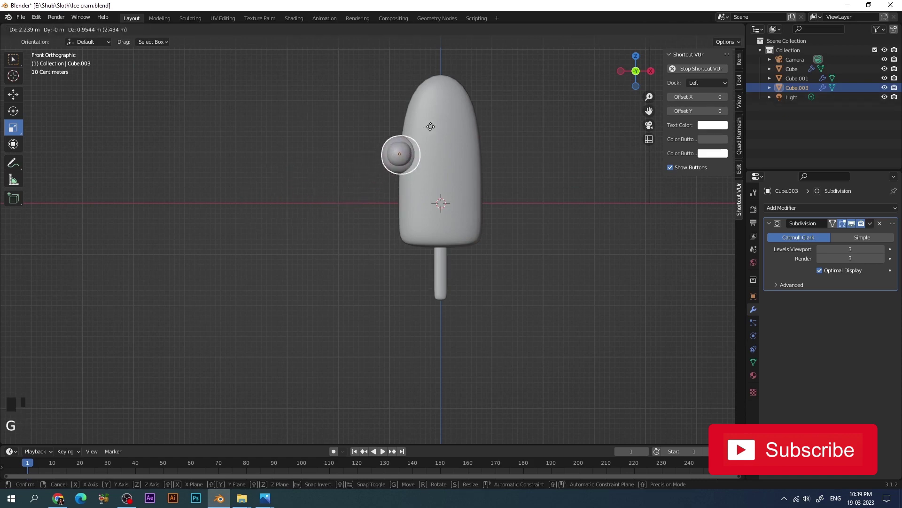
key("KP_7")
key("g")
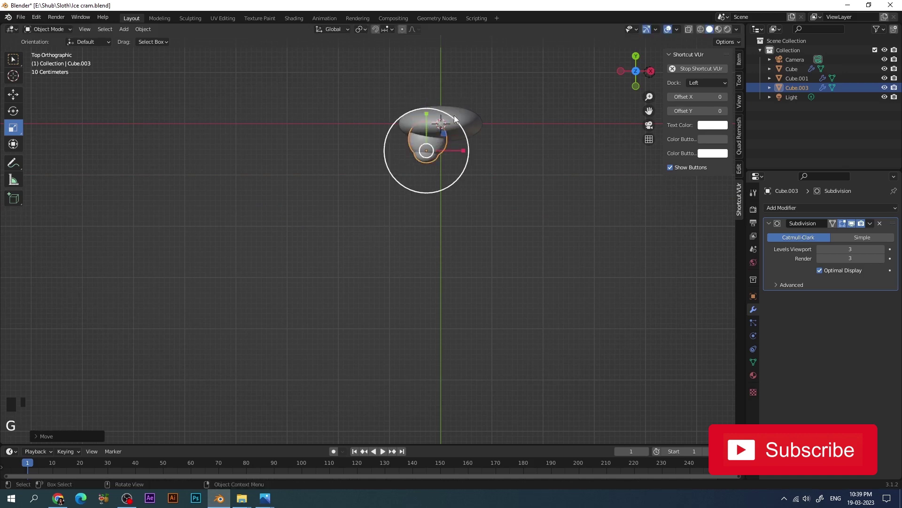
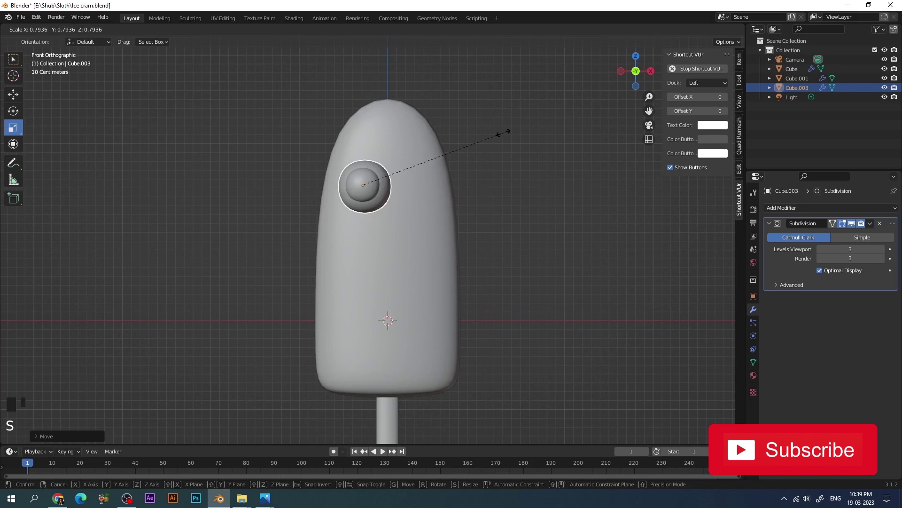
- Adjust the eye's depth on the body and scale it slightly smaller
key("g")
key("s")
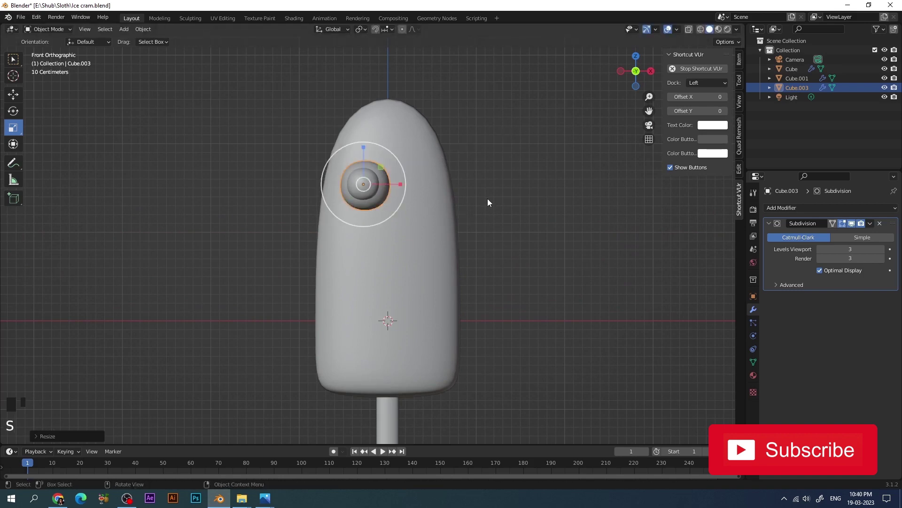
left_click(493, 179)
- Mirror the eye across the Cube object and space the pair sideways along X
left_click(389, 196)
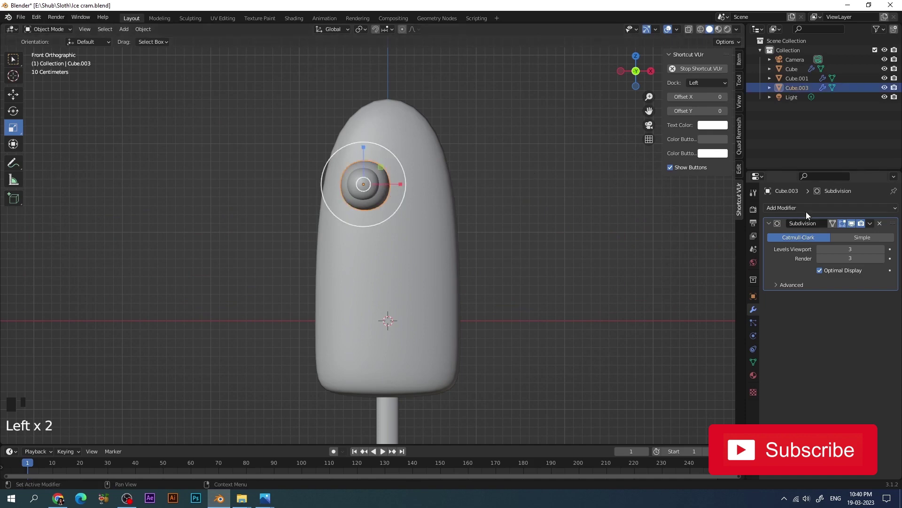
left_click_drag(810, 212, 732, 323)
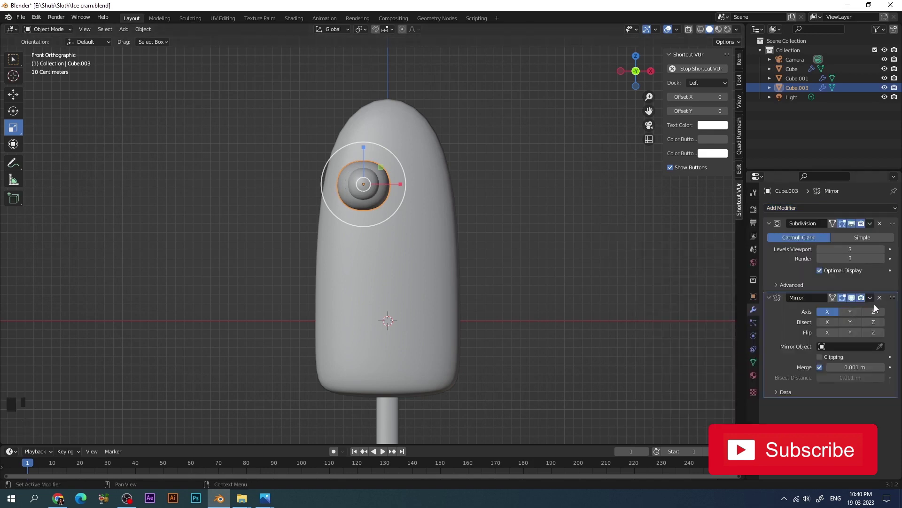
left_click(880, 351)
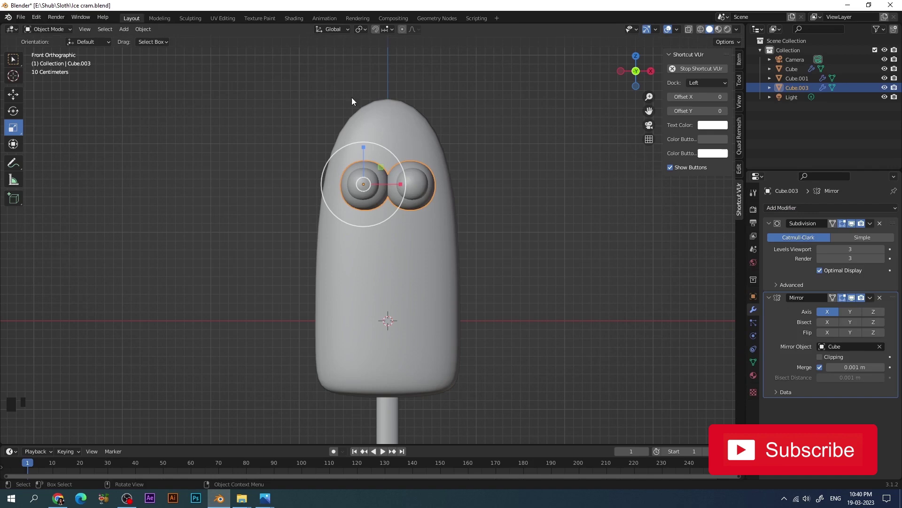
key("g")
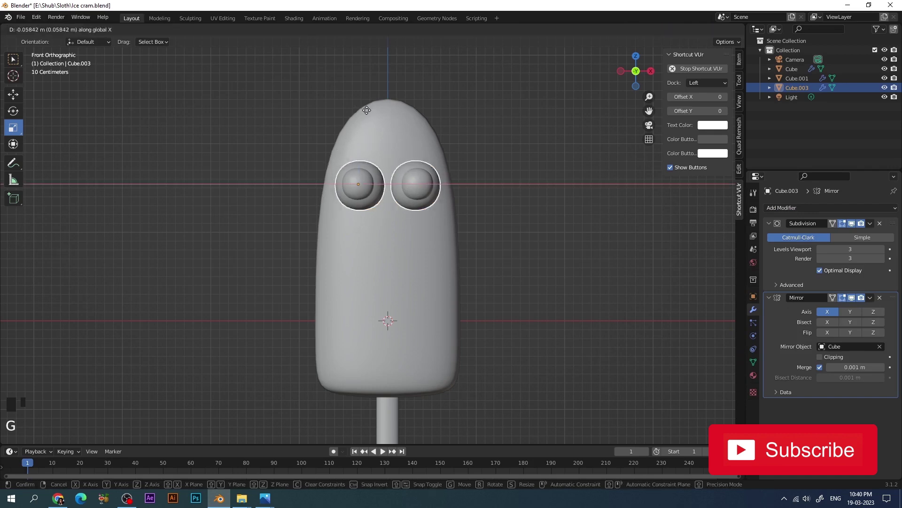
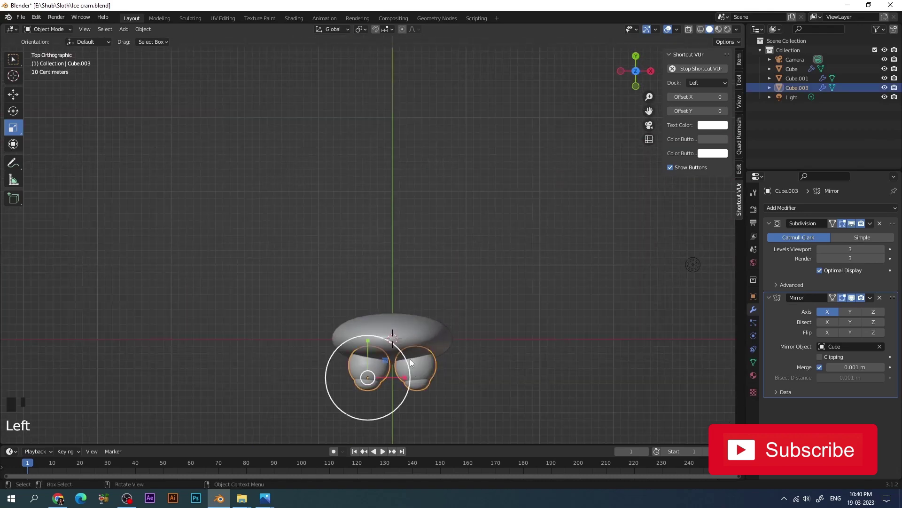
- Push the mirrored eyes along Y onto the body's front surface
key("g")
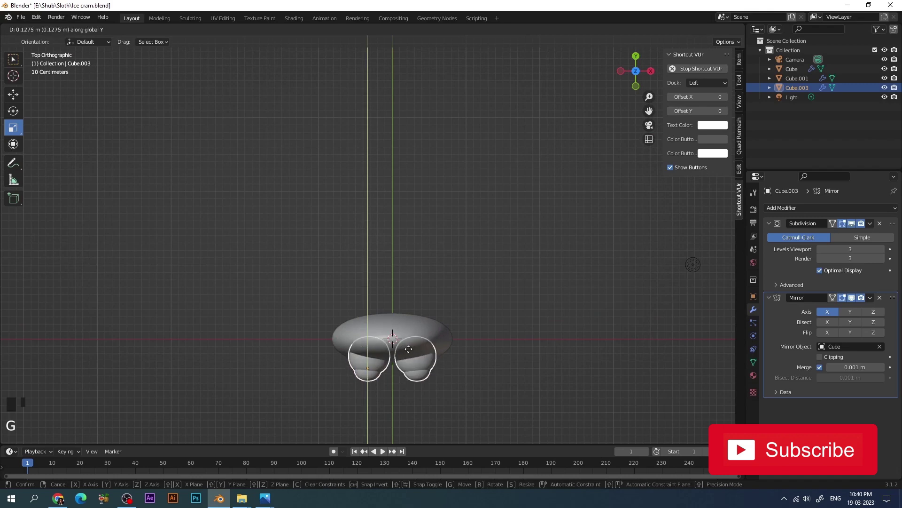
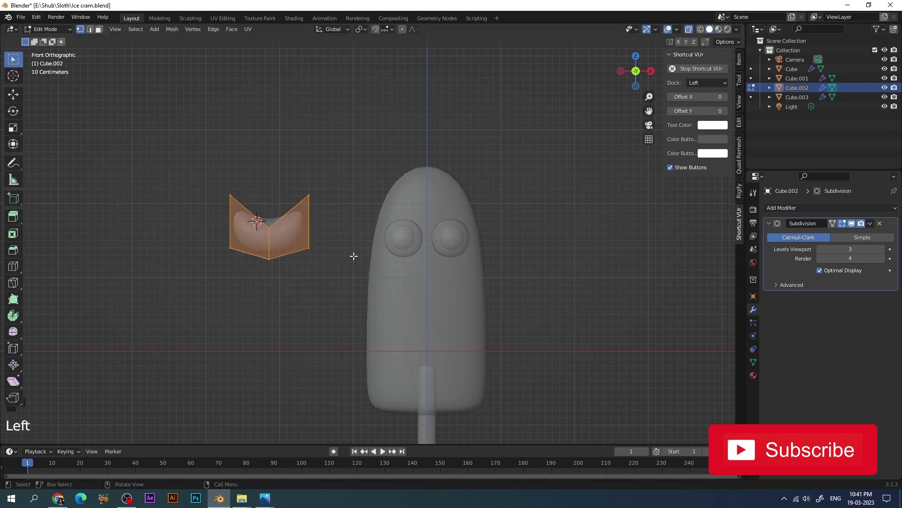
- Bend the cube into a curved smile and place it on the body below the eyes, checking depth from the side
left_click_drag(68, 37, 287, 237)
right_click(287, 237)
key("g")
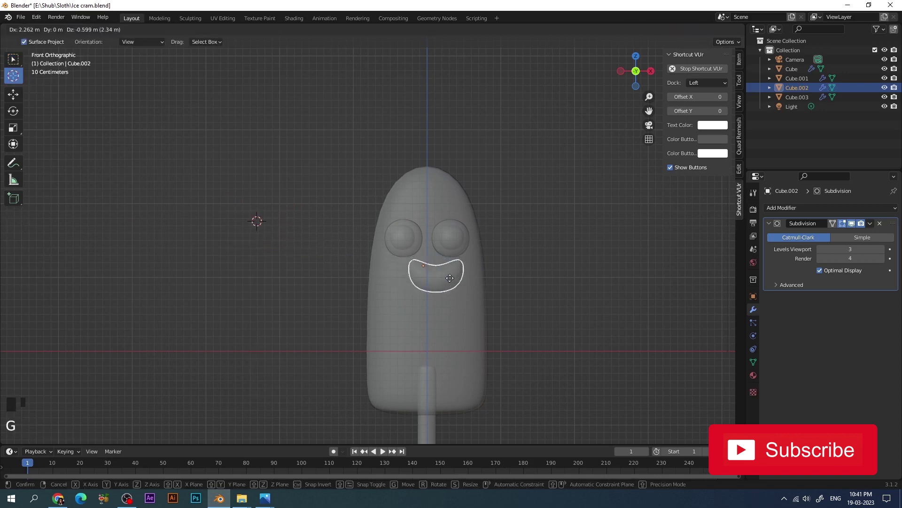
key("s")
key("g")
key("KP_3")
key("g")
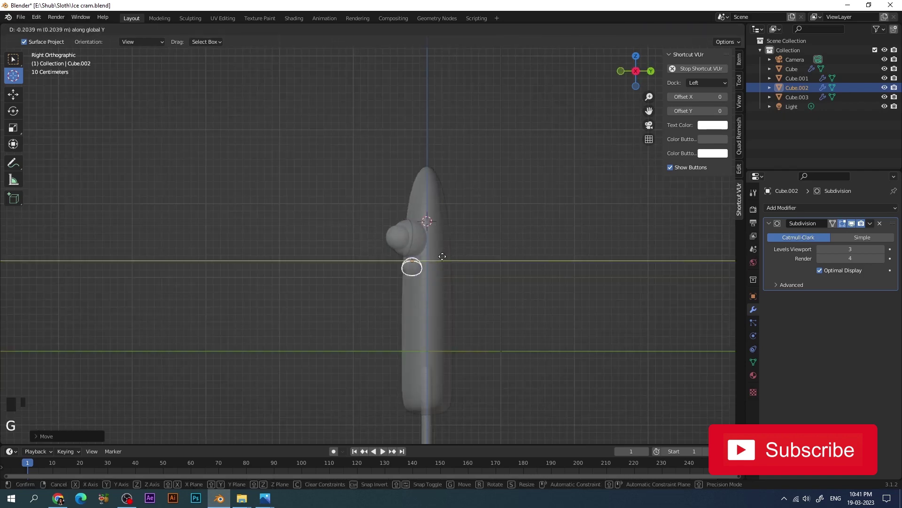
key("KP_1")
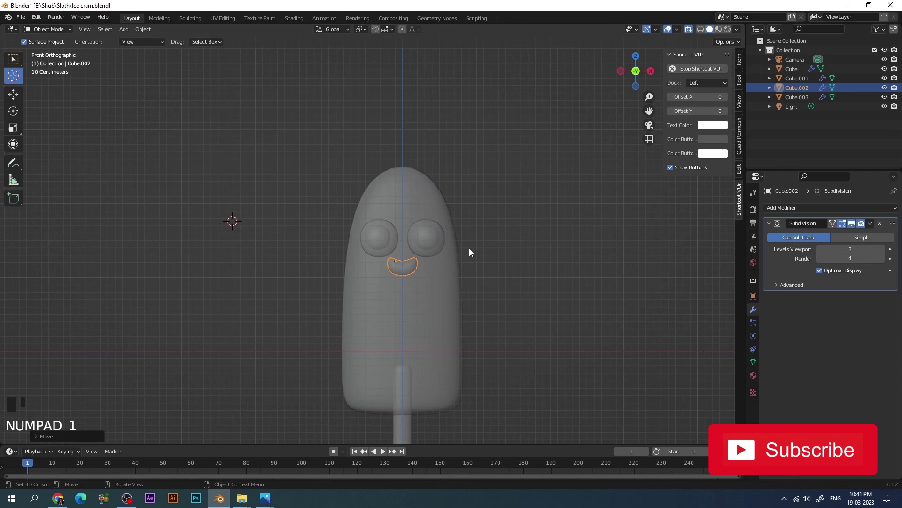
key("alt+z")
- Fine-tune the mouth's size and position on the face
left_click(512, 231)
scroll("up", 3)
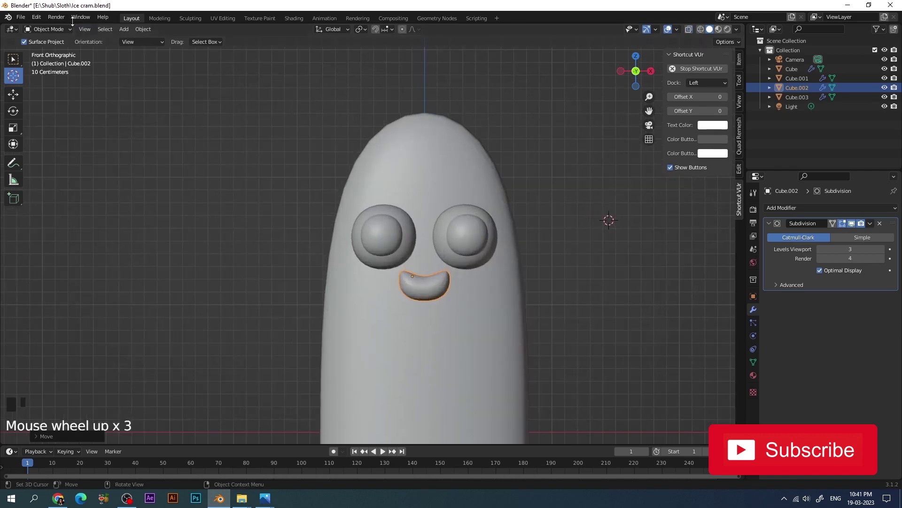
left_click_drag(56, 32, 443, 288)
left_click(437, 287)
left_click(579, 282)
left_click(433, 290)
key("s")
key("g")
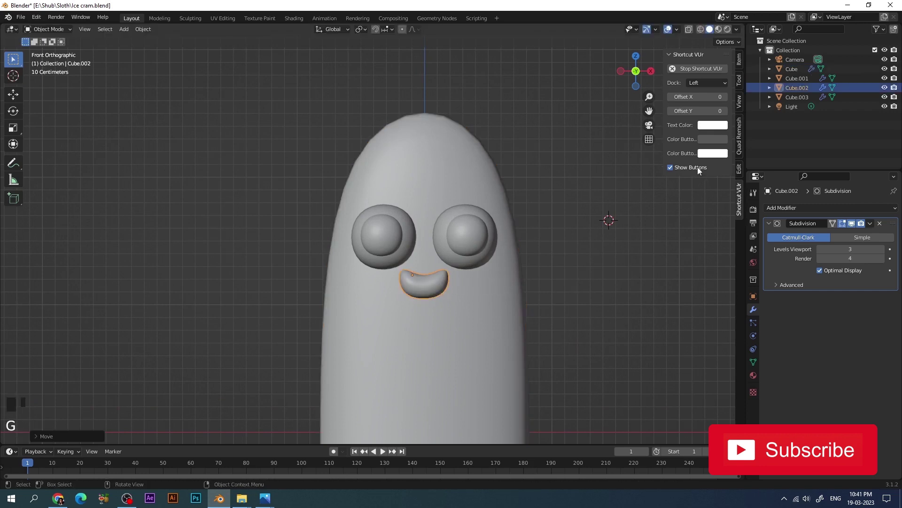
- Rename the objects to 'eyes' and 'mouth' in the Outliner
left_click(798, 91)
left_click_drag(797, 92, 378, 258)
left_click(378, 258)
left_click(810, 94)
left_click_drag(810, 94, 437, 278)
- Duplicate the mouth twice into arched eyebrows rotated and placed above each eye
key("shift+d")
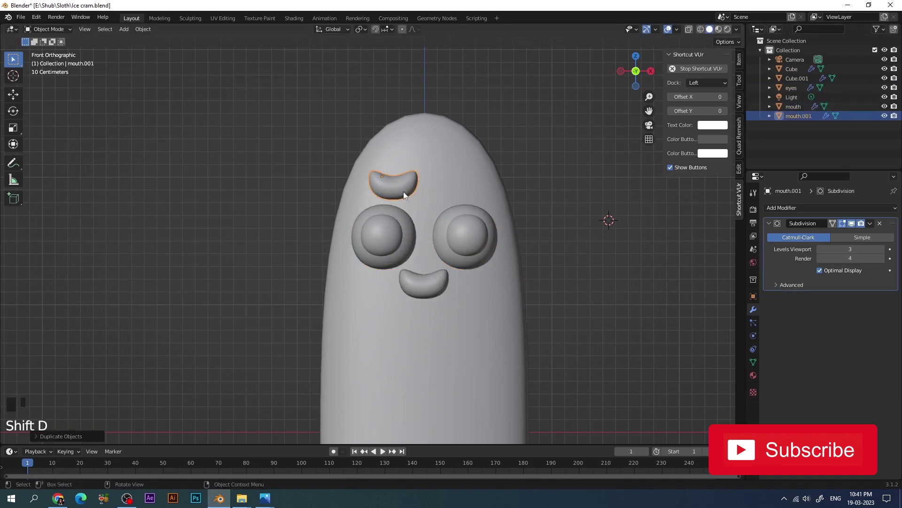
key("r")
left_click_drag(19, 132, 382, 142)
key("g")
key("shift+d")
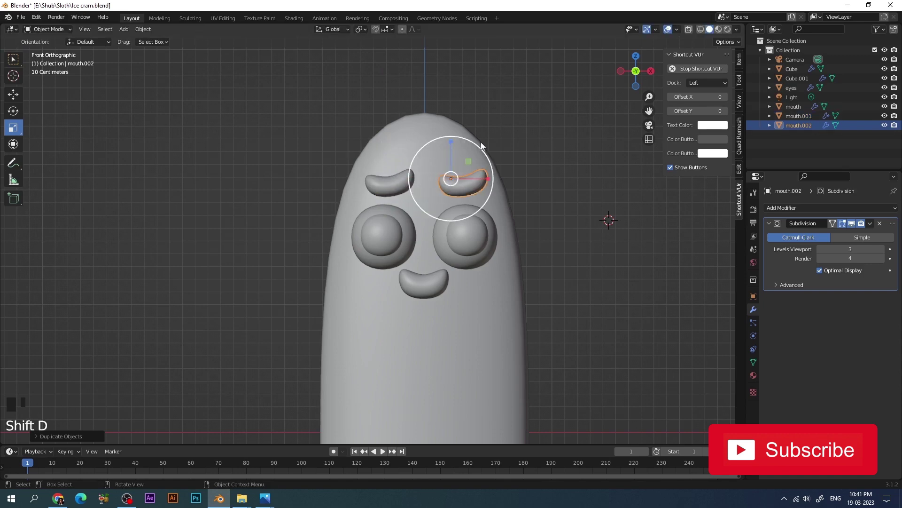
key("r")
key("g")
- Adjust the mouth's scale and position under the eyes
left_click(560, 158)
scroll("down", 3)
left_click(394, 262)
key("s")
key("g")
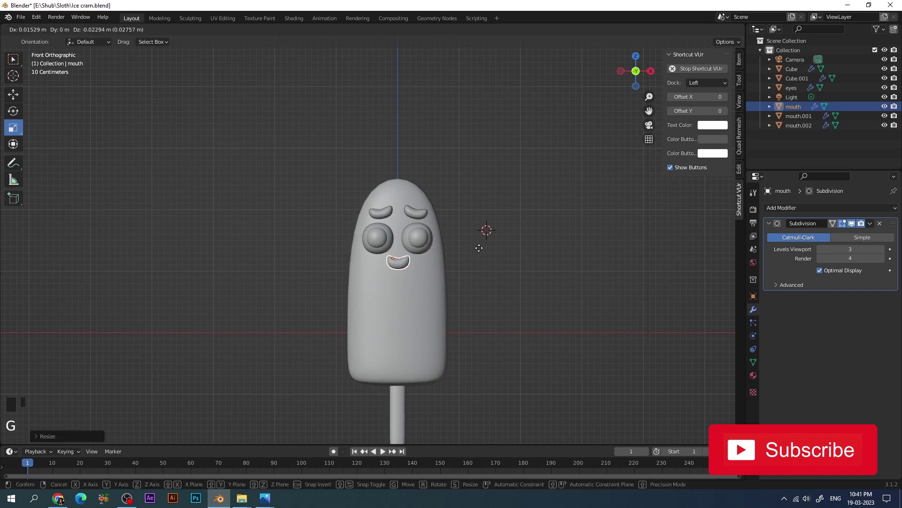
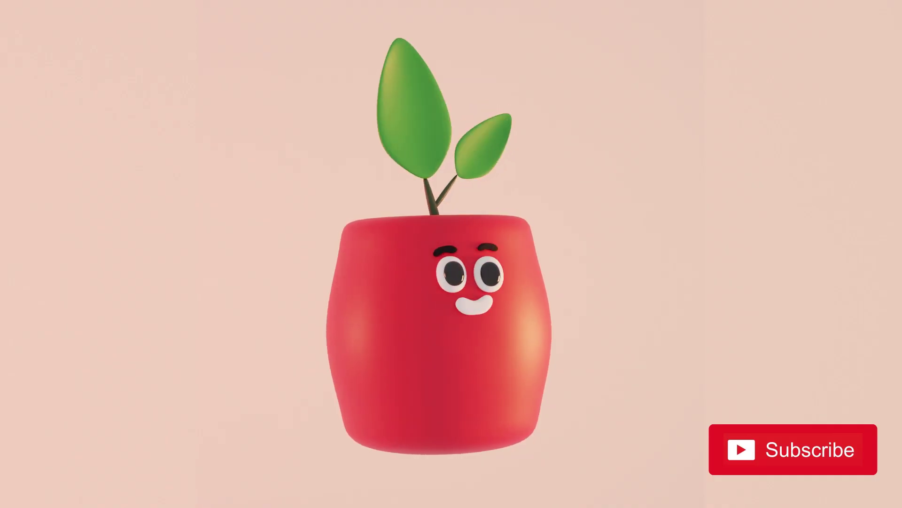
- Hide the ice-cream character and add a new cube shrunk to about a third at the centre
scroll("down", 3)
key("x")
key("shift+a")
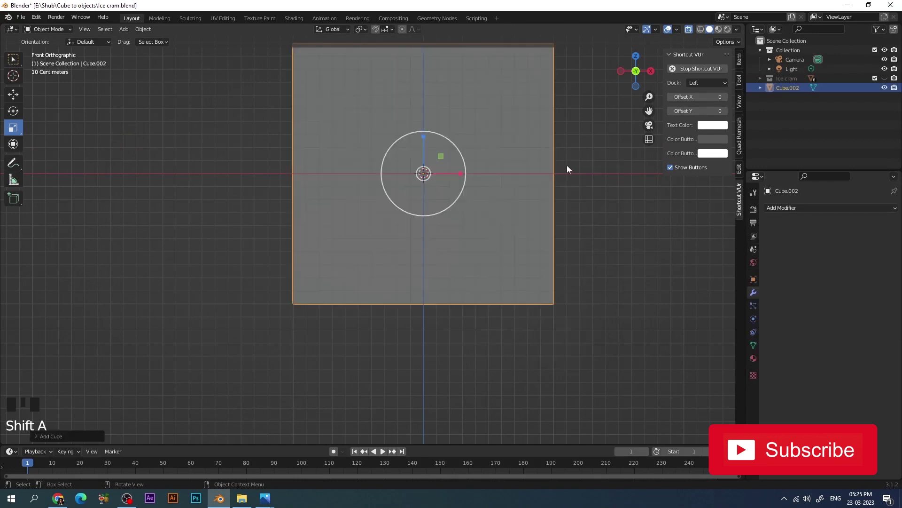
key("s")
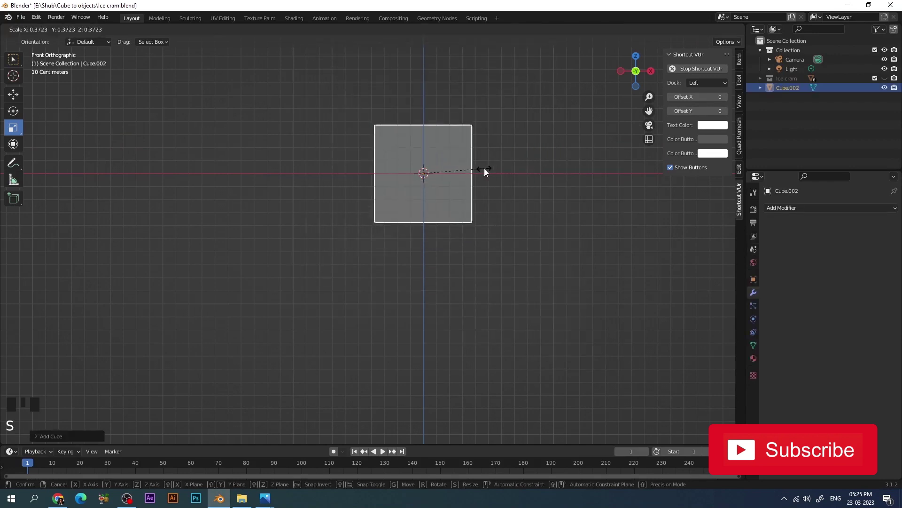
left_click_drag(691, 30, 522, 118)
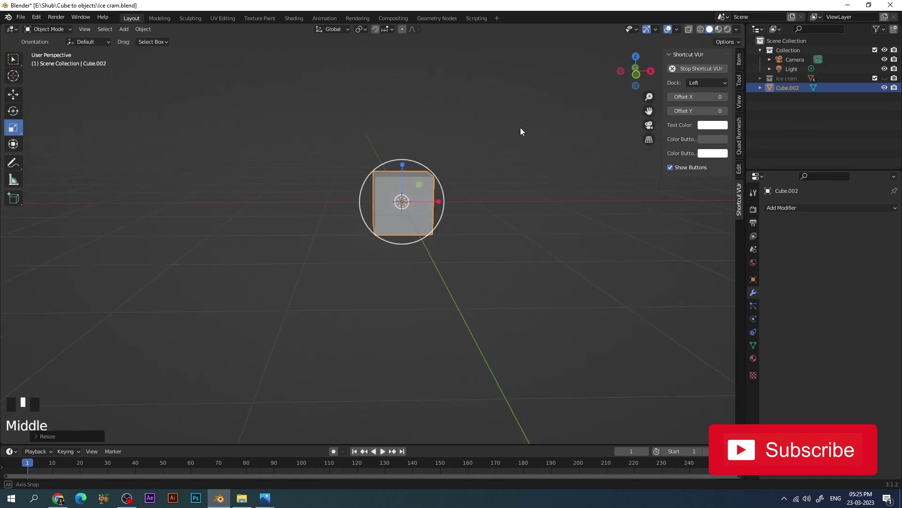
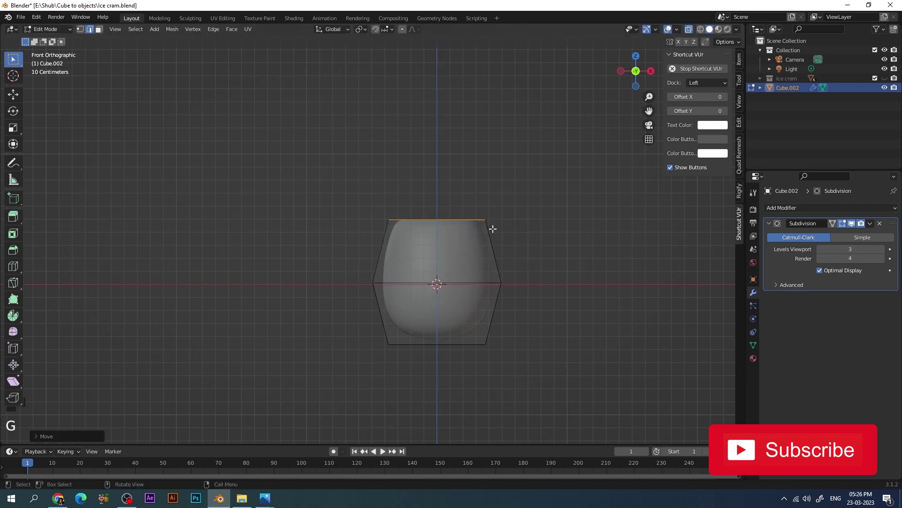
- Shape the cube into a rounded cup-like vase body smoothed with a Subdivision modifier
left_click_drag(65, 30, 347, 191)
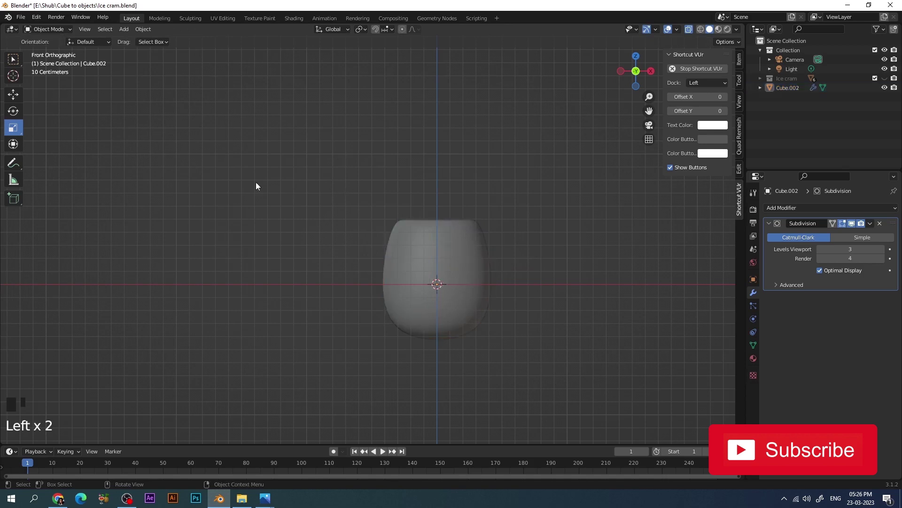
left_click(471, 284)
left_click(478, 287)
left_click(518, 235)
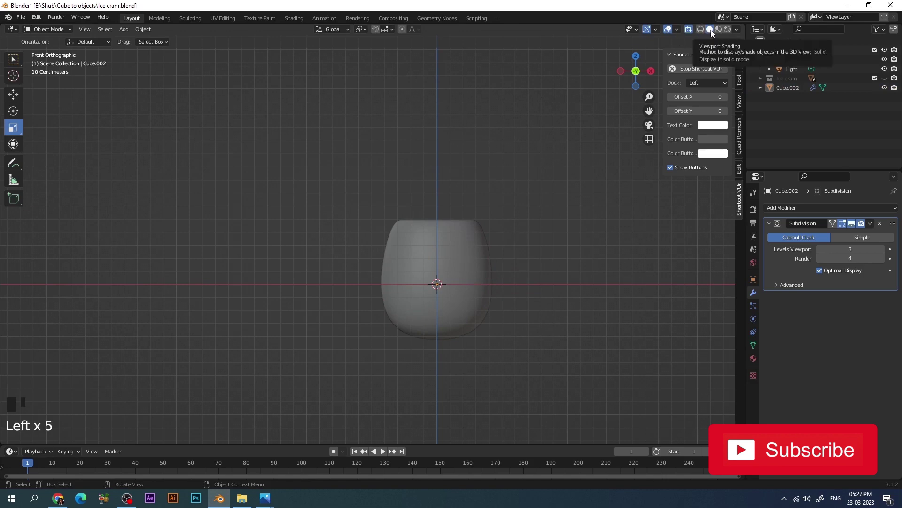
key("alt+z")
left_click(463, 279)
- Rename the object 'Vase' and add another cube to the scene
left_click(791, 93)
left_click_drag(791, 93, 337, 123)
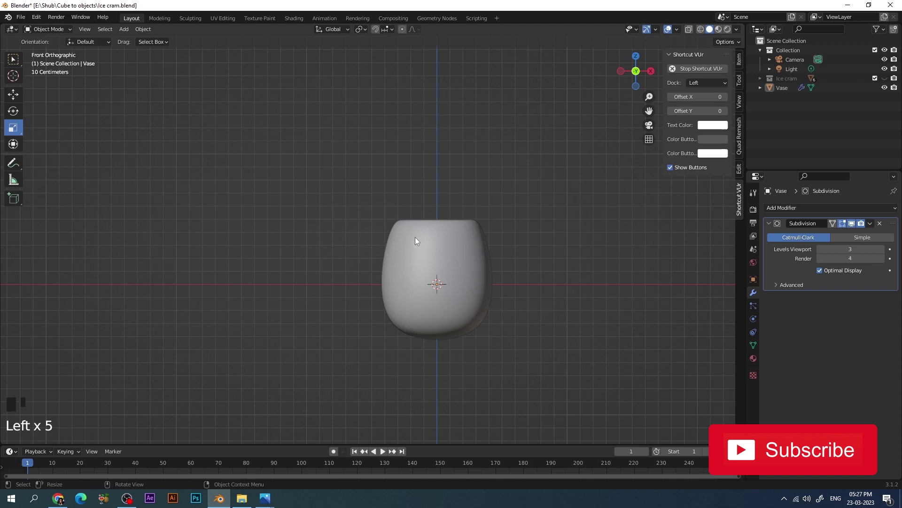
key("shift+a")
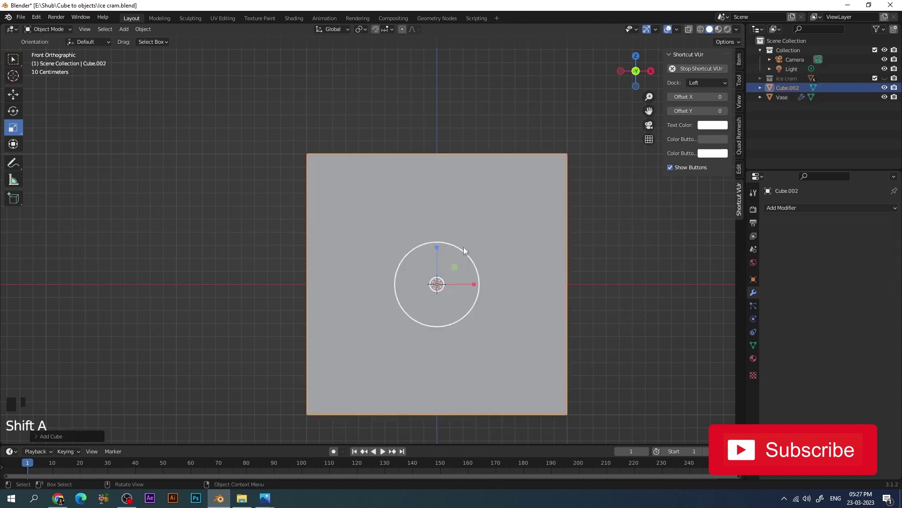
- Shrink the new cube and move it above the vase
key("s")
key("g")
key("s")
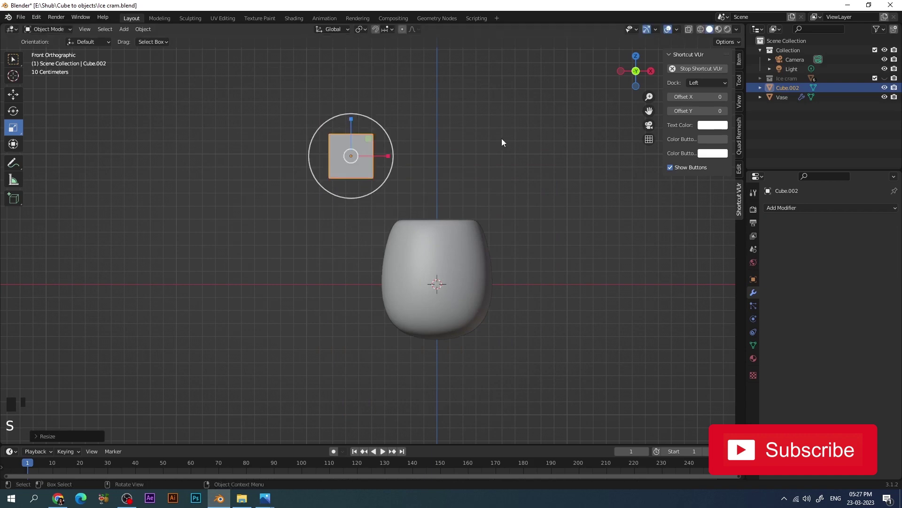
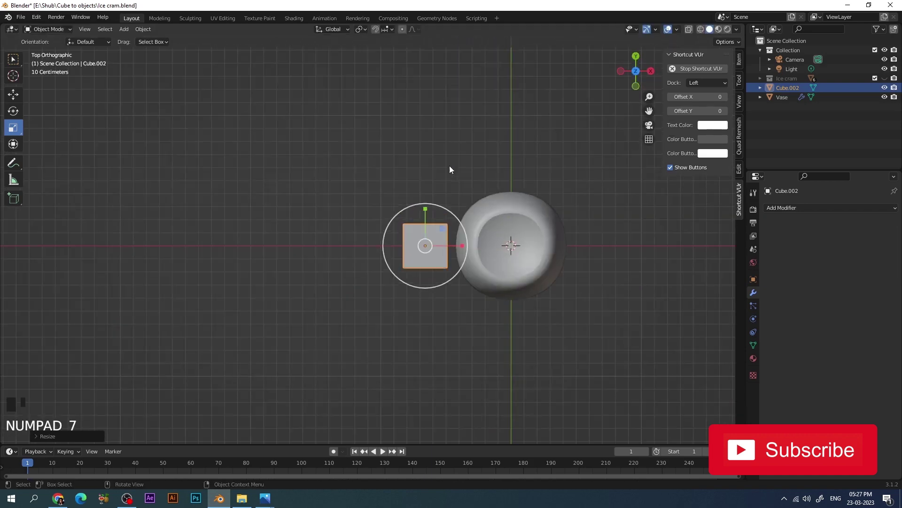
- Flatten the cube, add a vertical loop cut and stretch the middle edge into pointed leaf tips
left_click(428, 209)
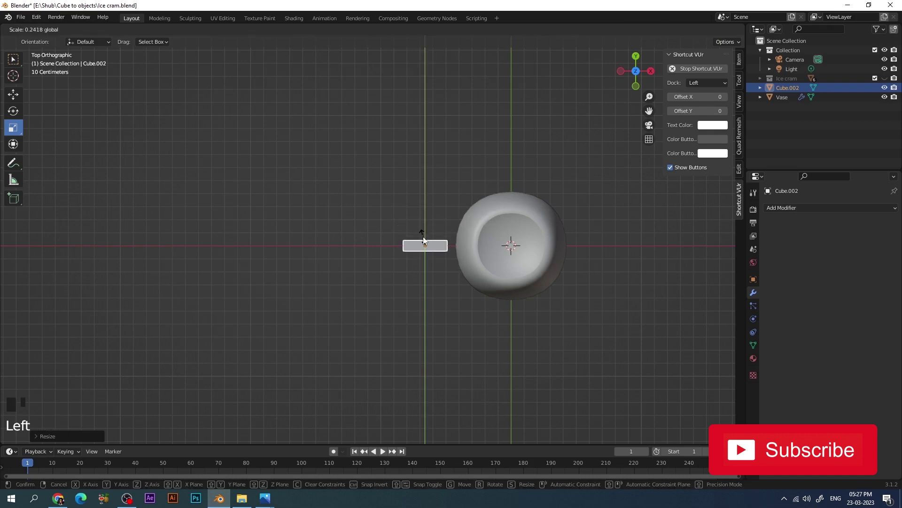
key("KP_1")
scroll("up", 3)
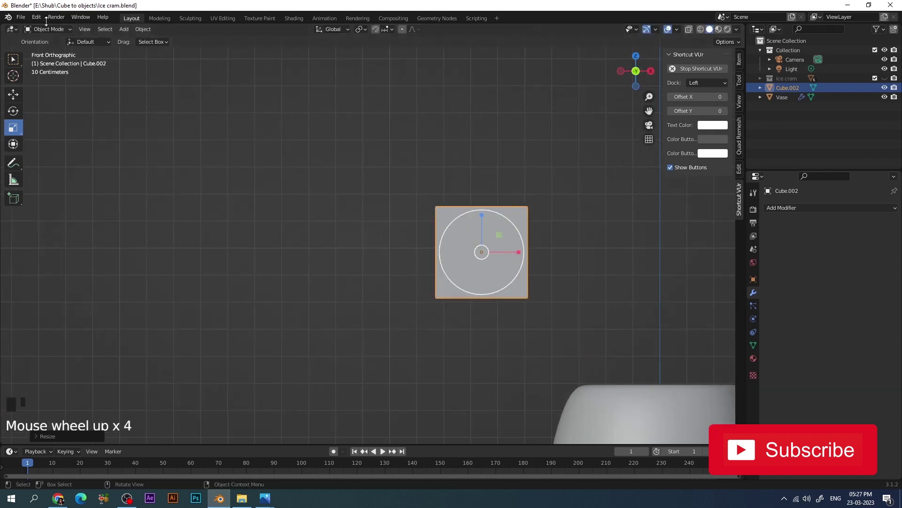
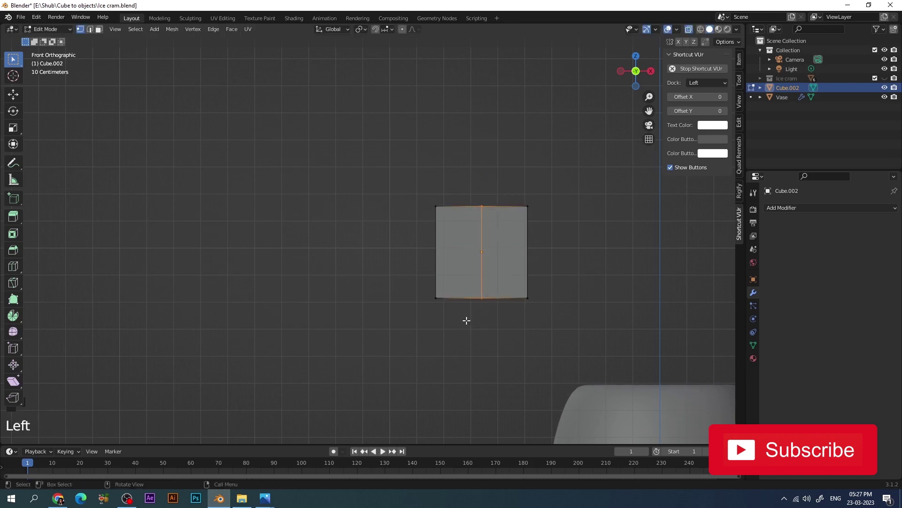
key("s")
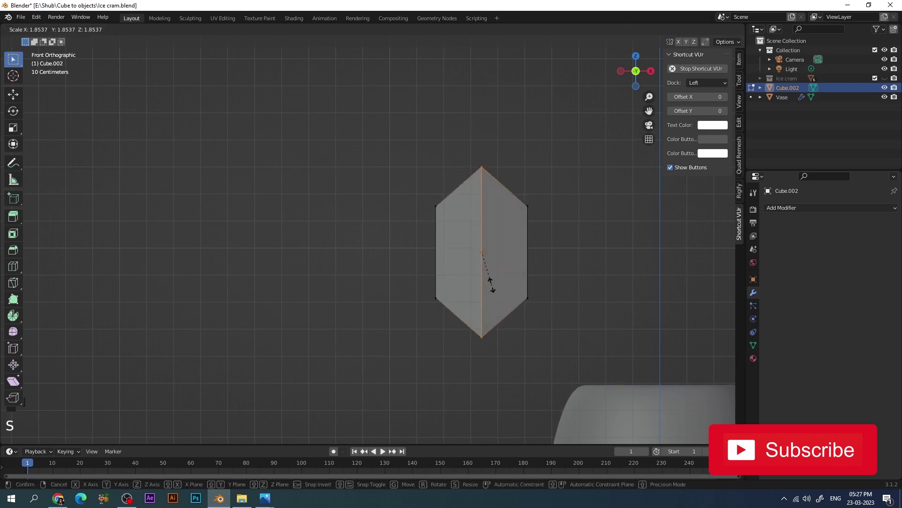
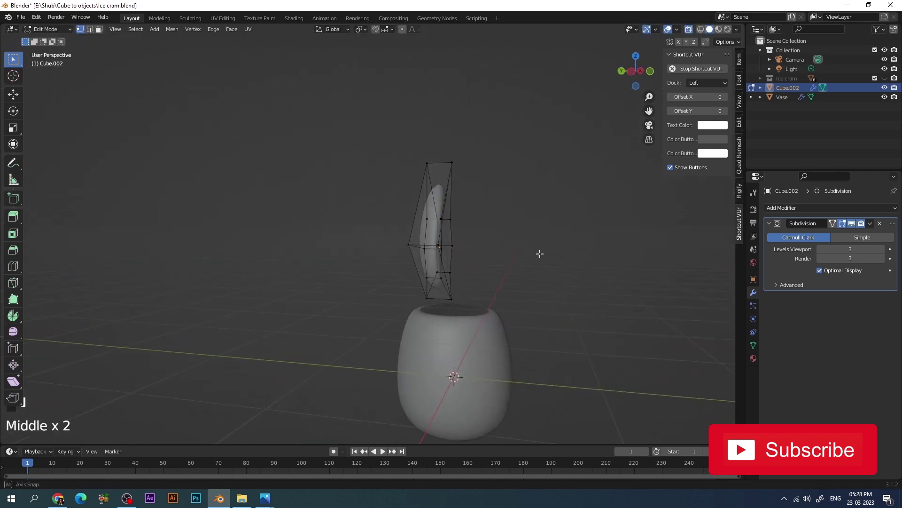
- Leave mesh editing, select the leaf and rename it 'leaf 1'
left_click_drag(69, 35, 405, 250)
key("ctrl+z")
left_click_drag(464, 253, 406, 250)
left_click(406, 249)
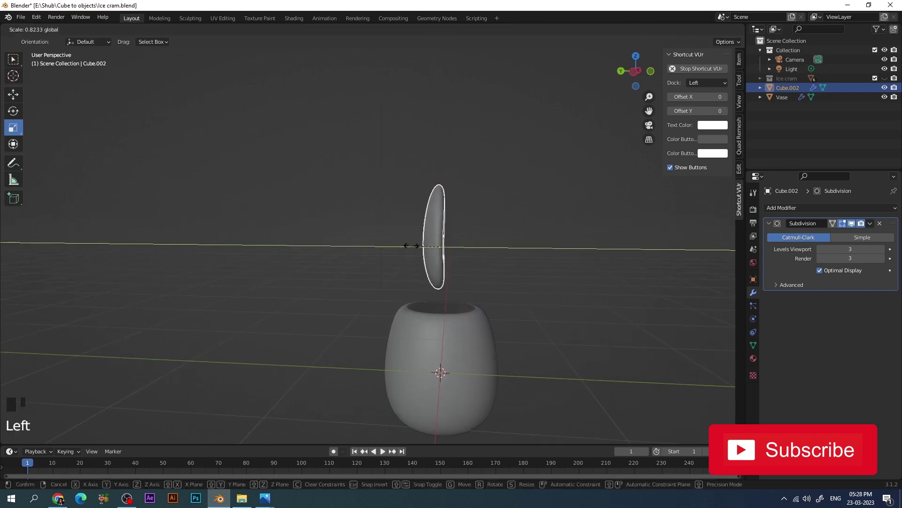
key("KP_1")
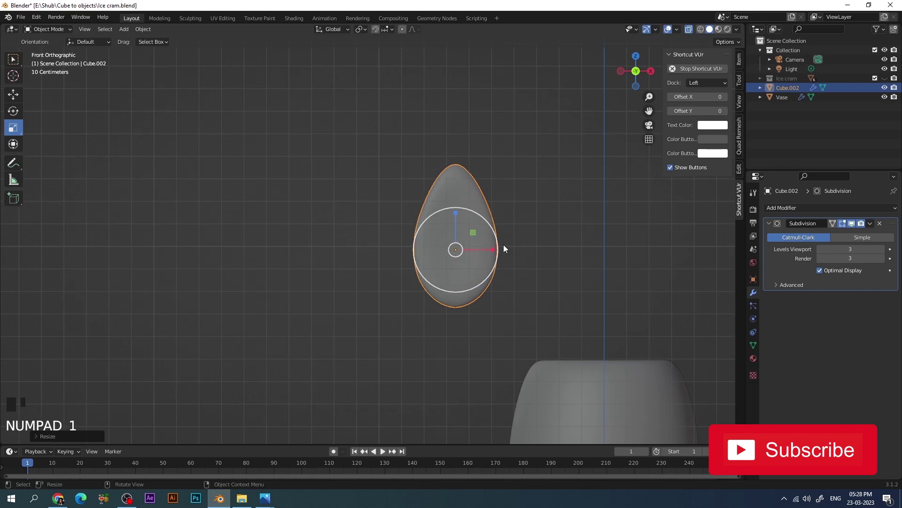
left_click(496, 251)
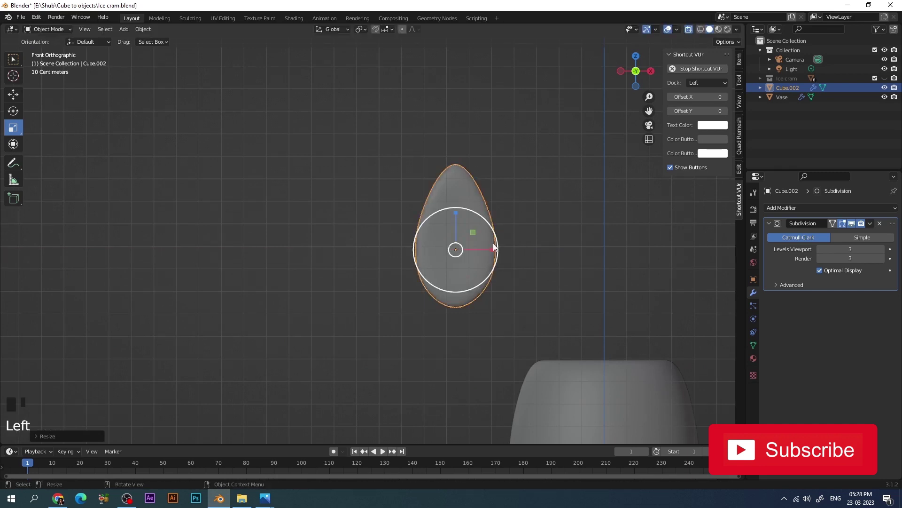
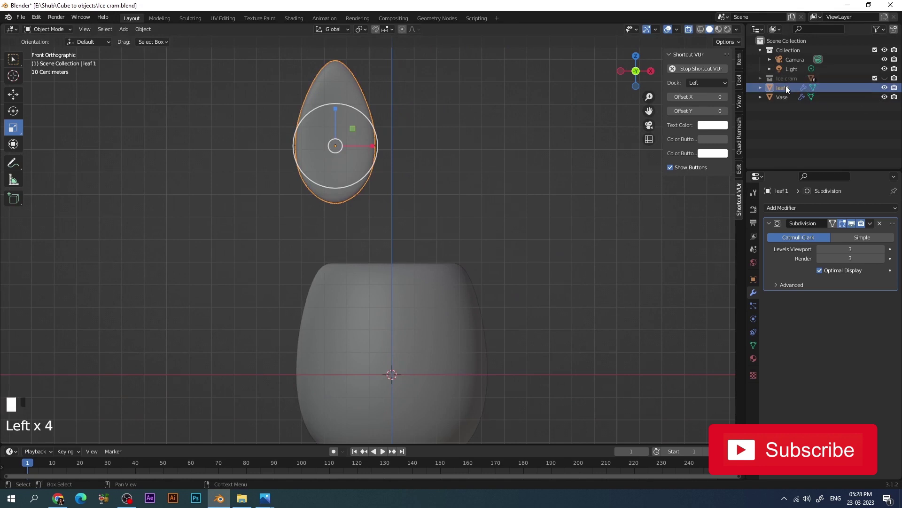
key("s")
key("g")
key("r")
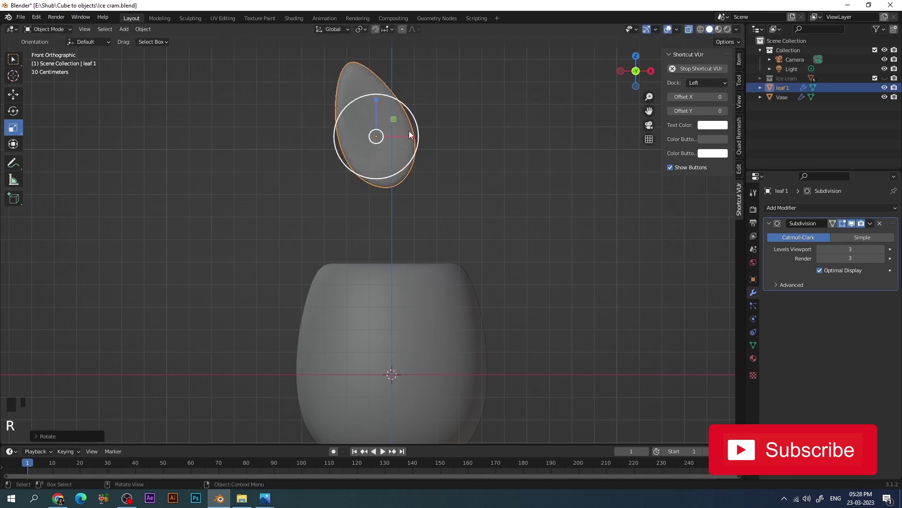
- Tilt leaf 1, duplicate it and place a smaller, outward-rotated copy beside it
key("shift+f")
key("shift+d")
key("r")
key("s")
key("g")
key("KP_7")
key("KP_1")
left_click_drag(579, 322, 579, 338)
key("KP_1")
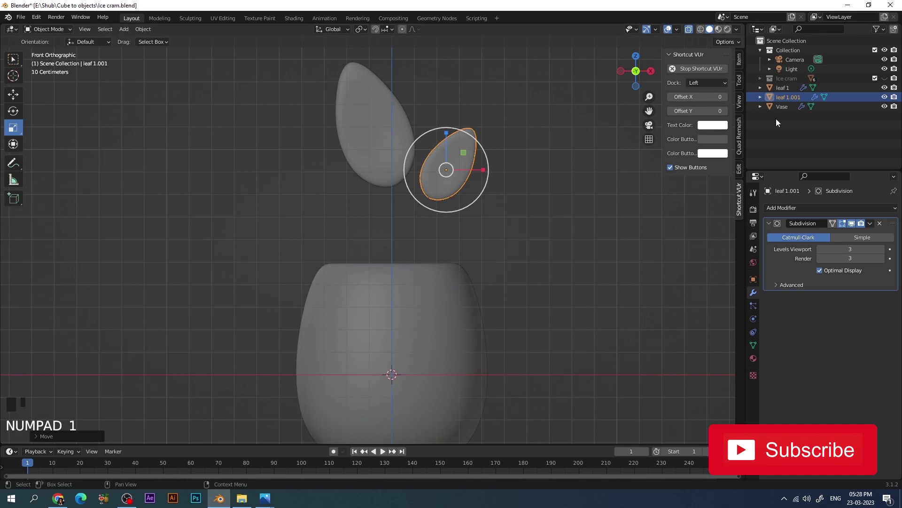
- Rename the copy 'leaf 2' and add a new cube to the scene
left_click(795, 102)
left_click_drag(795, 101, 505, 230)
left_click(505, 230)
key("shift+a")
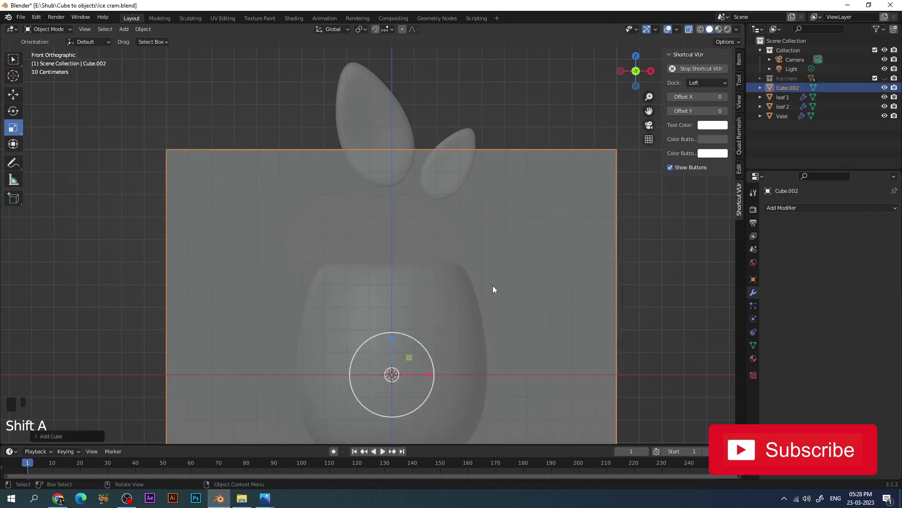
- Squeeze the new cube into a thin bar of stem length
scroll("down", 3)
left_click(424, 320)
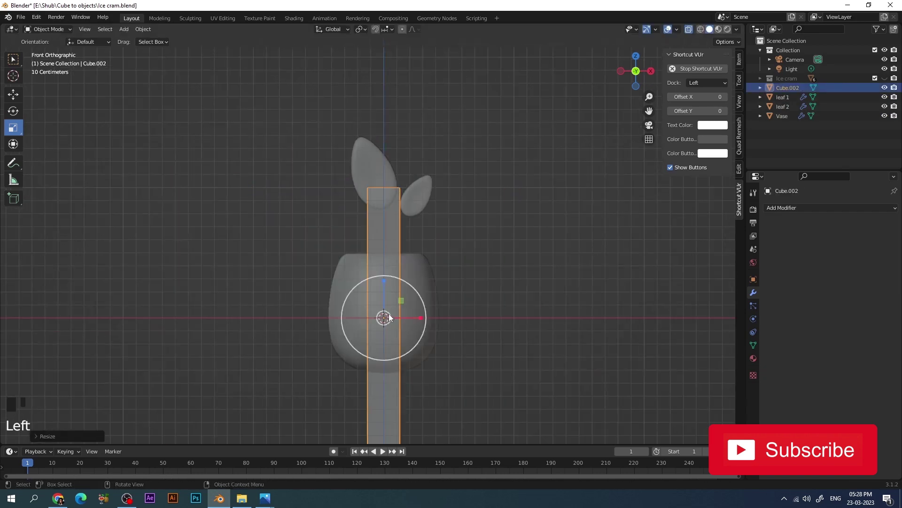
key("KP_7")
left_click(387, 286)
key("KP_1")
key("s")
key("g")
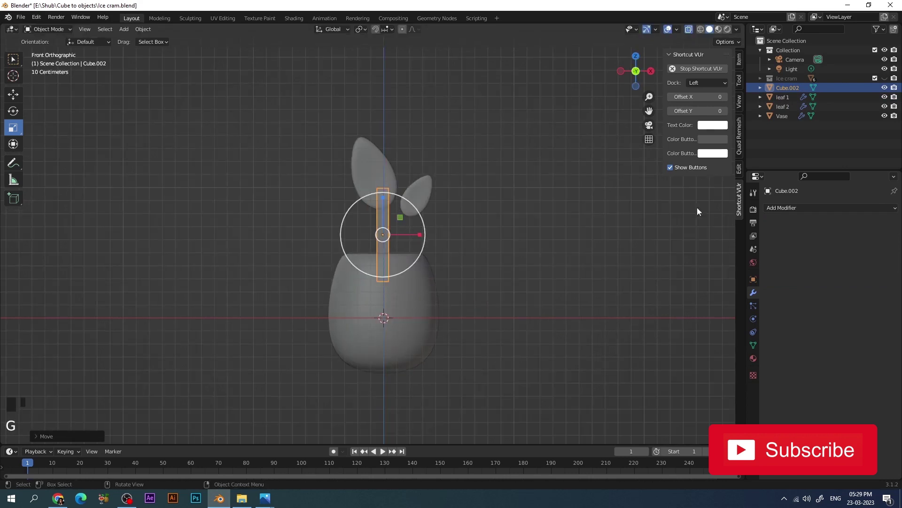
left_click_drag(787, 212, 388, 240)
- Smooth the bar with a Subdivision modifier, thin it further and rename it 'Stem'
right_click(388, 240)
scroll("up", 3)
left_click(445, 225)
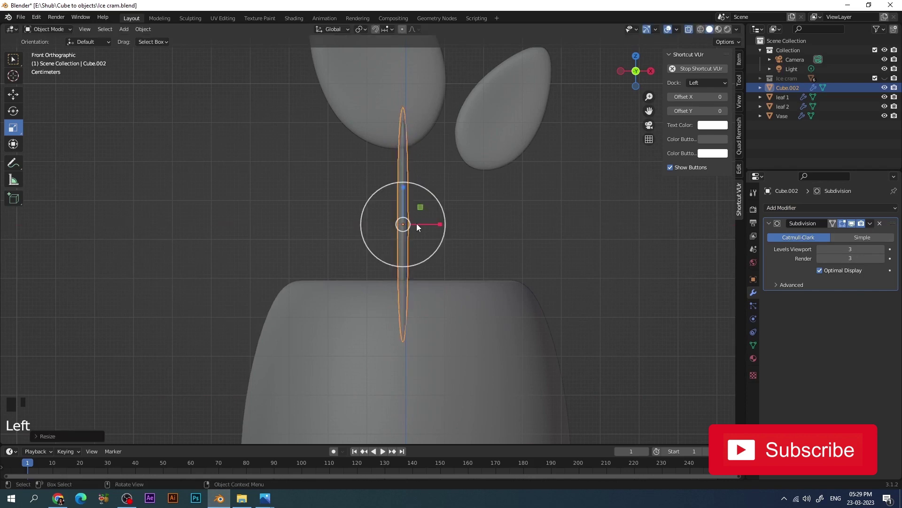
key("KP_3")
left_click(442, 231)
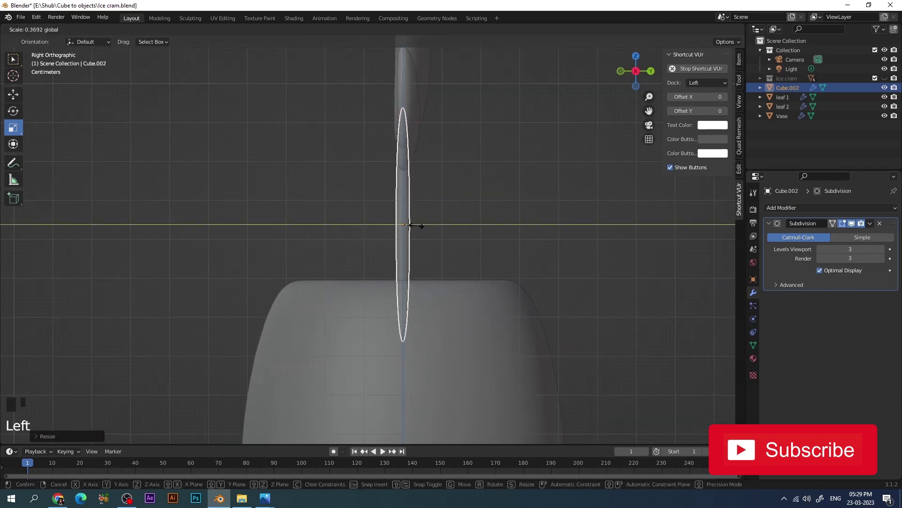
key("KP_1")
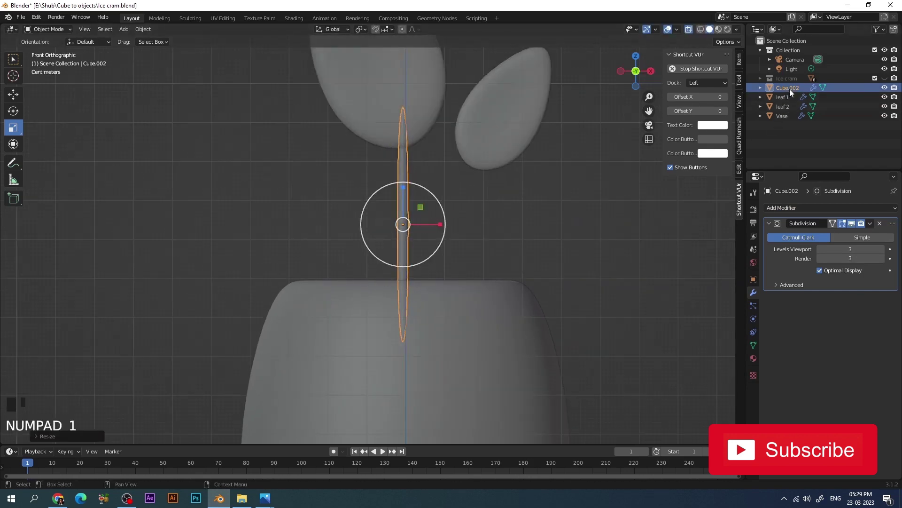
left_click(794, 90)
left_click_drag(794, 90, 656, 205)
left_click(619, 215)
- Duplicate the stem and rotate the copy so it reaches under leaf 2
left_click(404, 184)
key("shift+d")
key("r")
key("s")
key("g")
key("s")
left_click(523, 125)
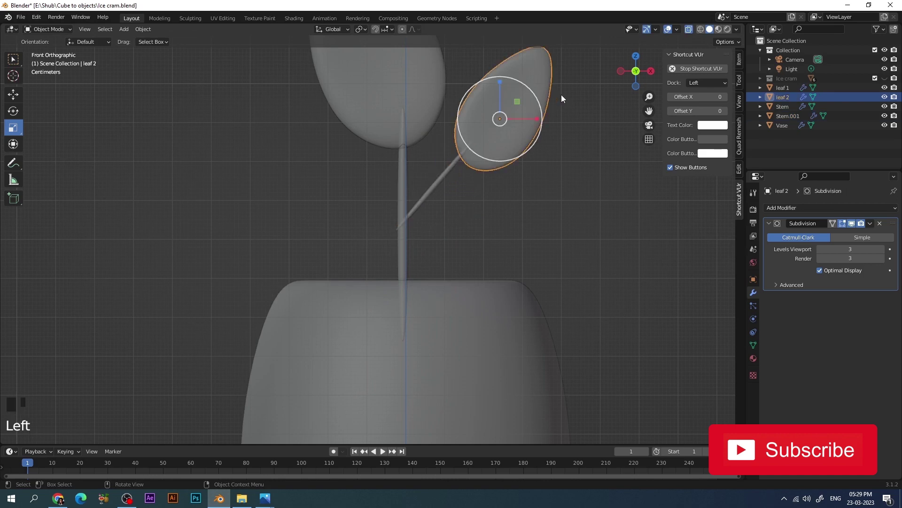
- Rotate leaf 1 and tilt the main stem to line the plant up
key("r")
left_click(594, 170)
scroll("down", 3)
left_click(527, 156)
key("g")
left_click(532, 185)
left_click(420, 135)
scroll("down", 3)
key("s")
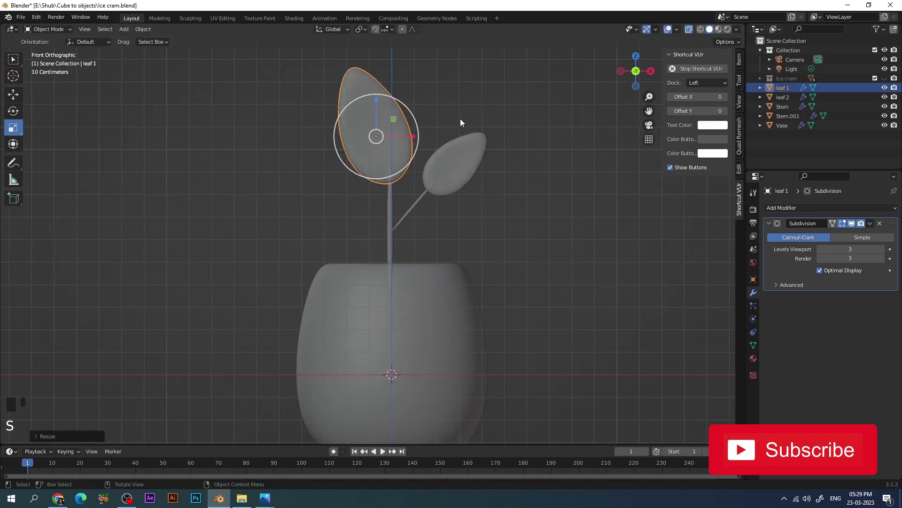
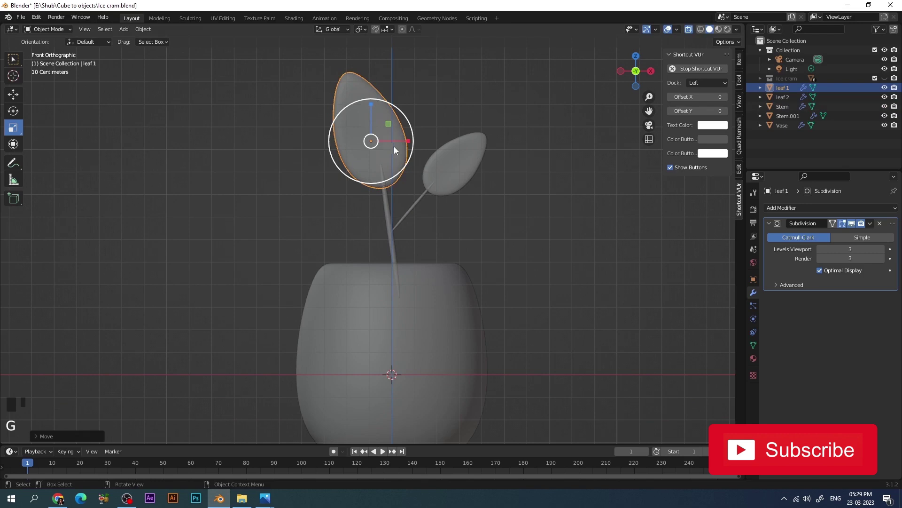
key("r")
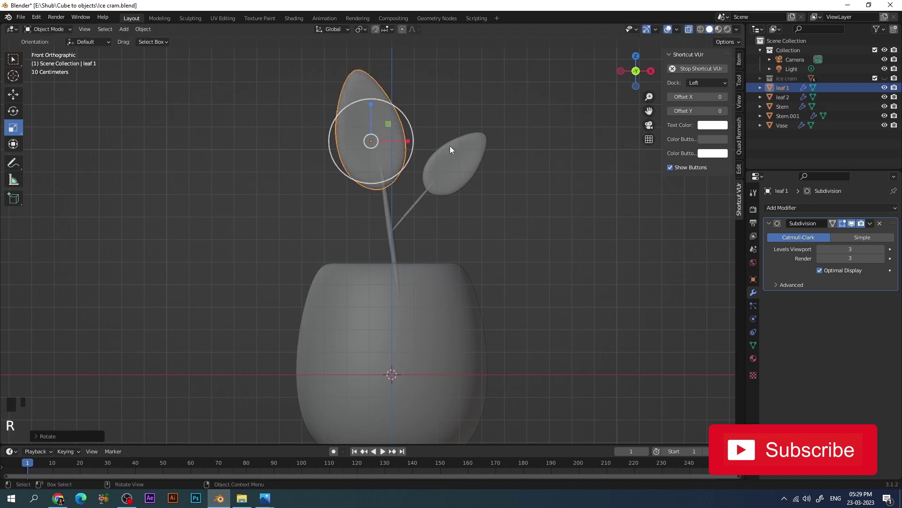
left_click(544, 215)
- Tweak the stem's mesh points in Edit Mode
scroll("down", 3)
scroll("up", 3)
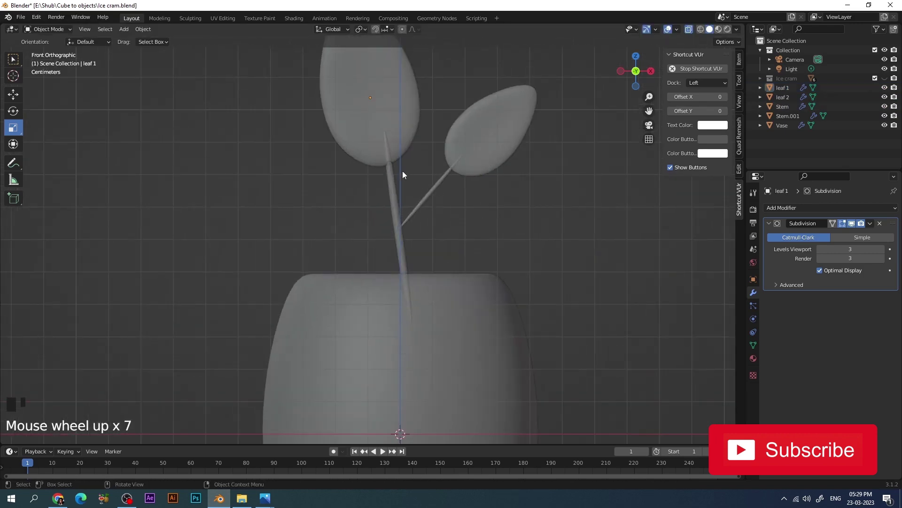
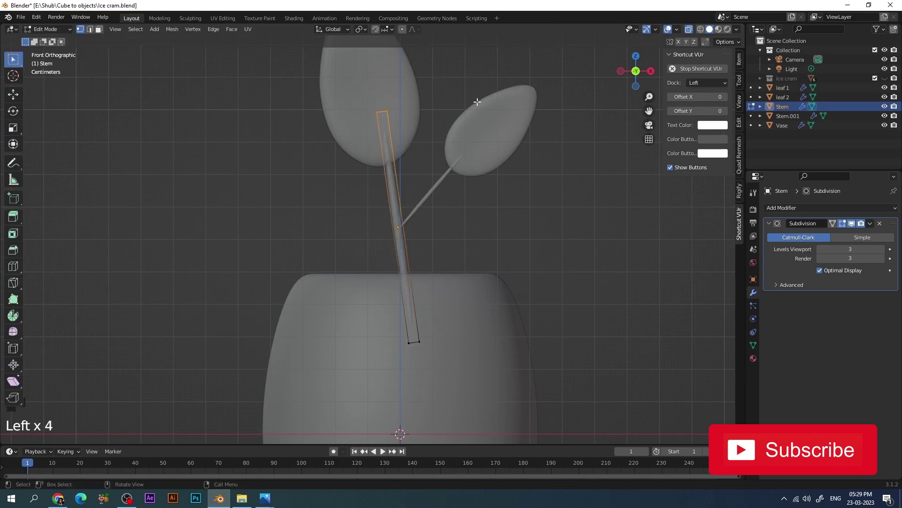
key("s")
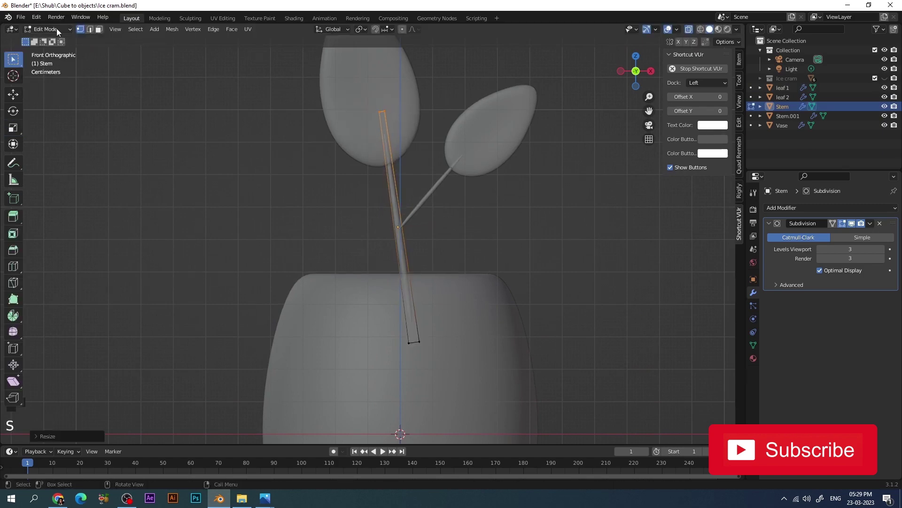
left_click_drag(59, 32, 163, 142)
scroll("down", 3)
left_click(474, 172)
key("alt+z")
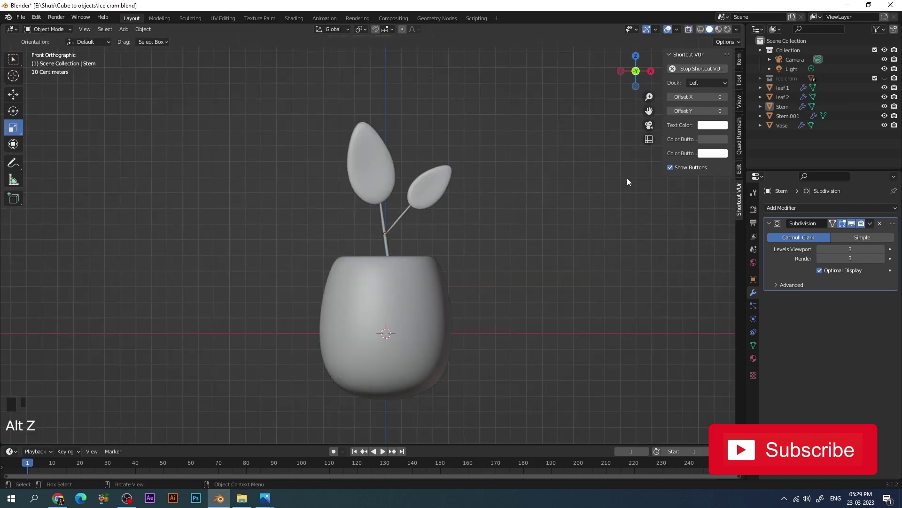
- Select both leaves and stems, lower them vertically so the stems sit inside the vase, and save
left_click(527, 222)
key("ctrl+s")
left_click(471, 149)
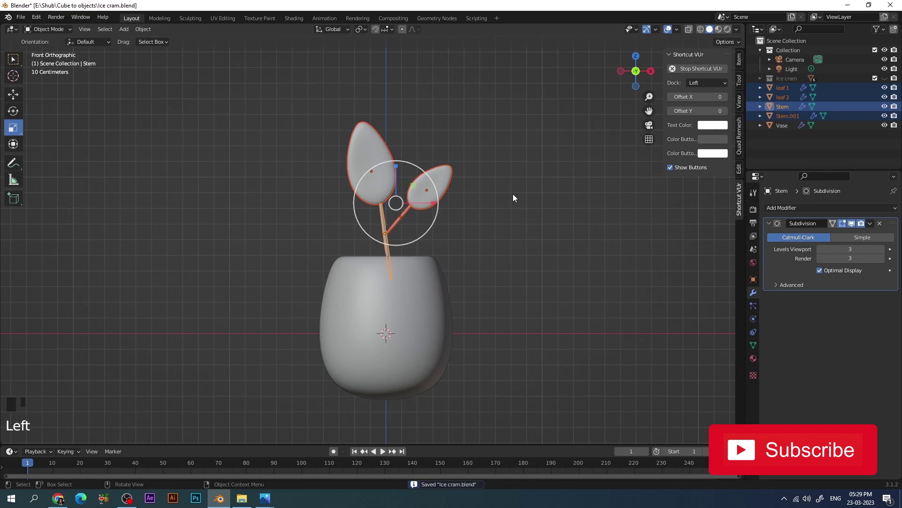
key("s")
key("g")
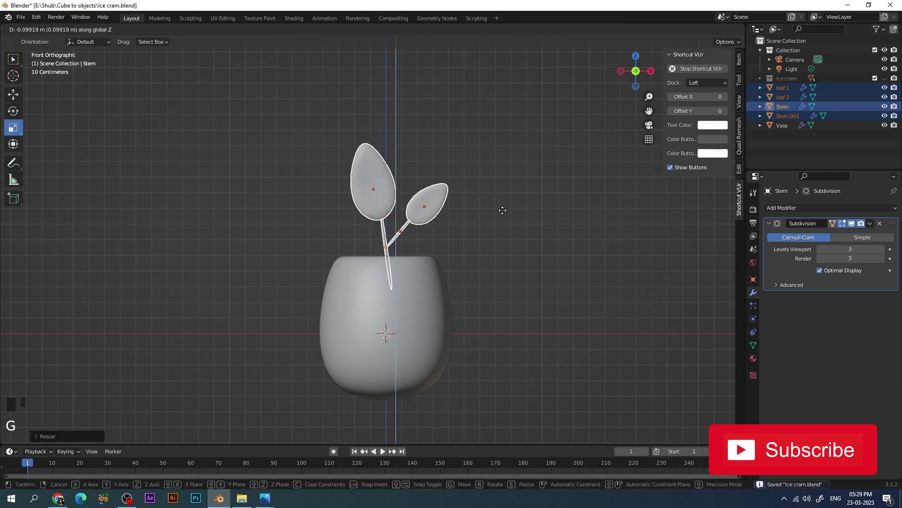
left_click(523, 207)
key("ctrl+s")
left_click(523, 204)
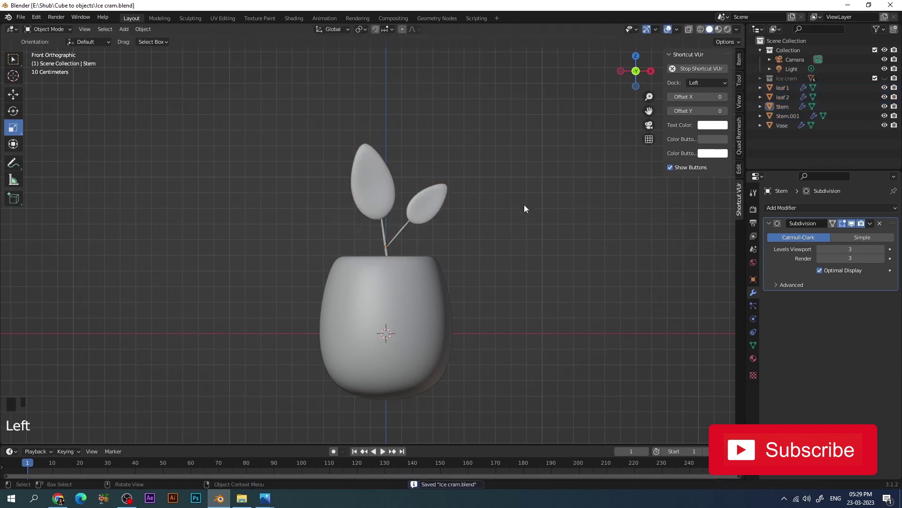
scroll("down", 3)
scroll("up", 3)
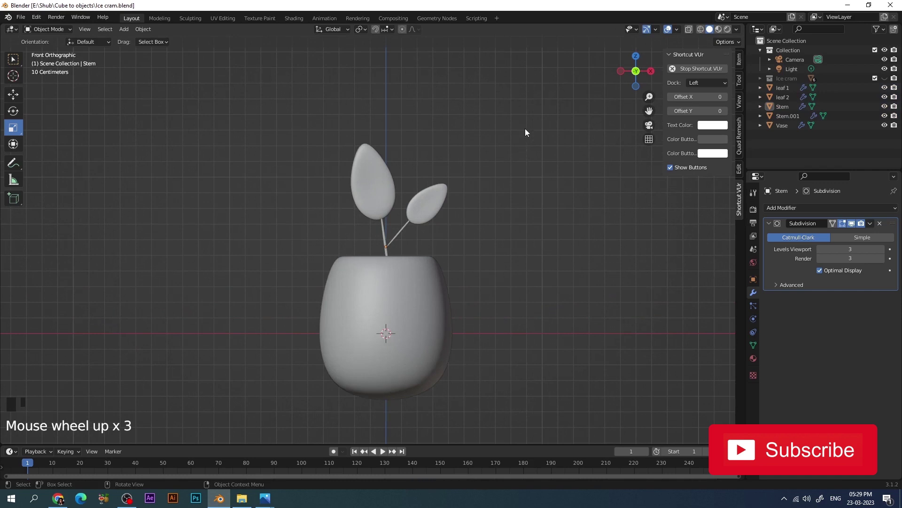
- Show the Ice cram collection again and select the character's eyes
left_click(885, 86)
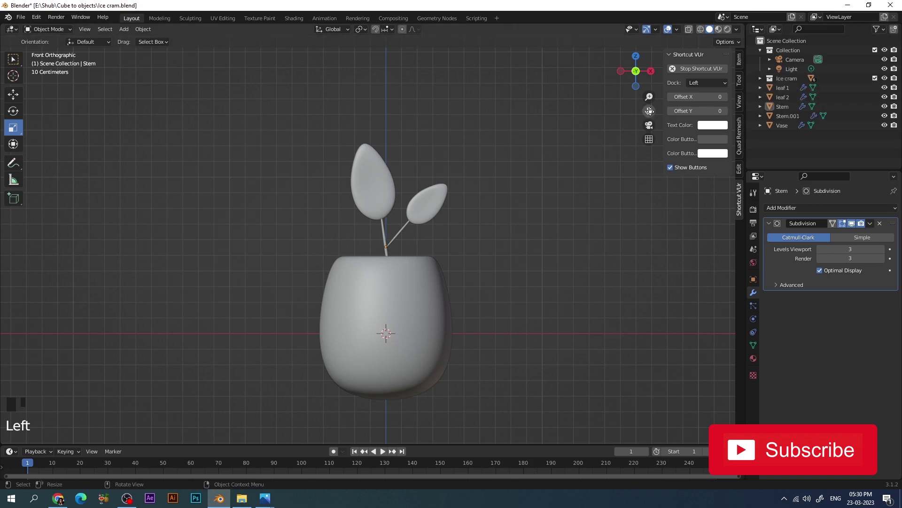
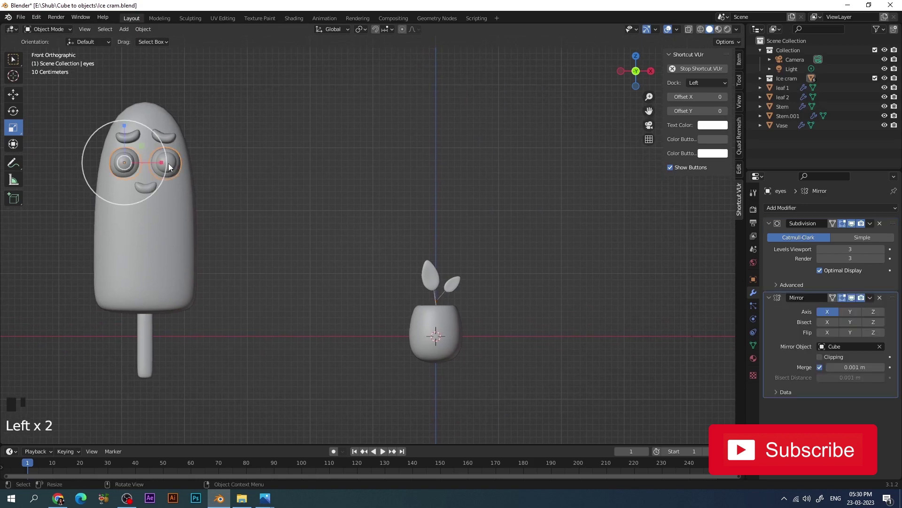
left_click(171, 166)
left_click(229, 145)
left_click(127, 166)
left_click(124, 171)
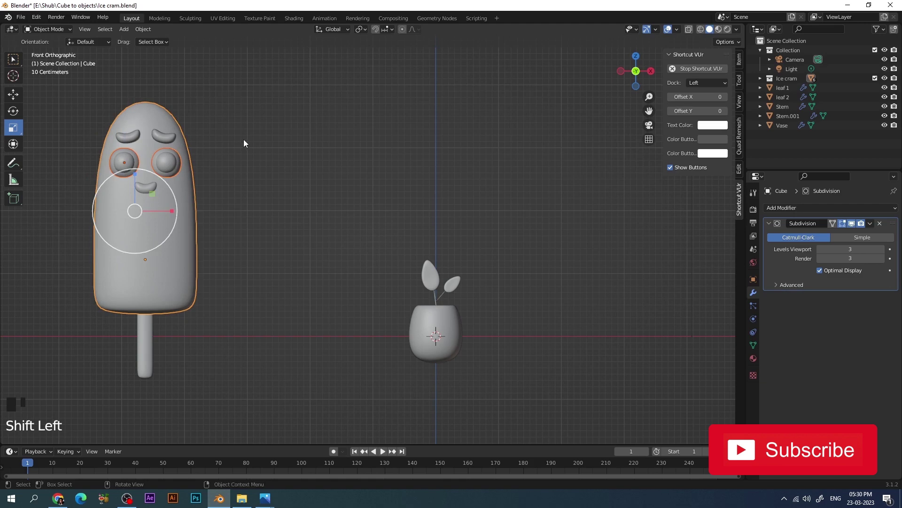
left_click(245, 144)
left_click(129, 163)
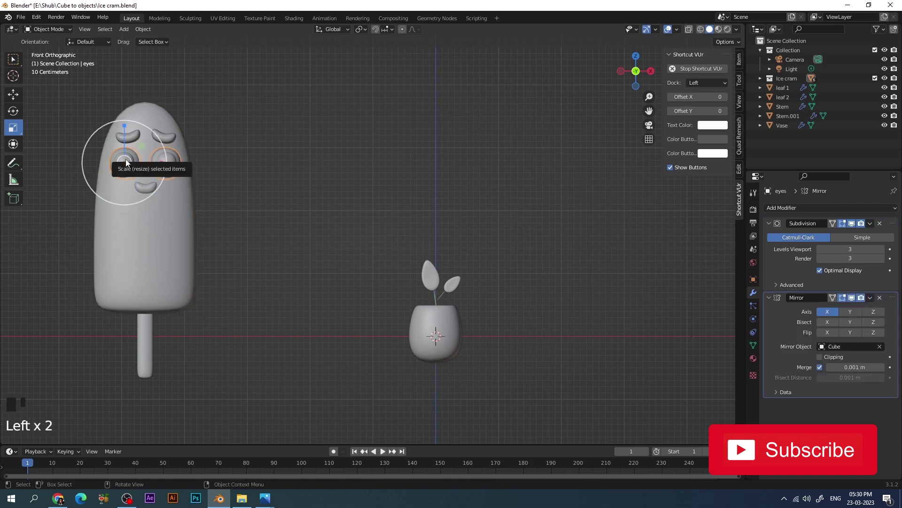
- Duplicate the eyes and move the copy onto the front of the vase
key("shift+d")
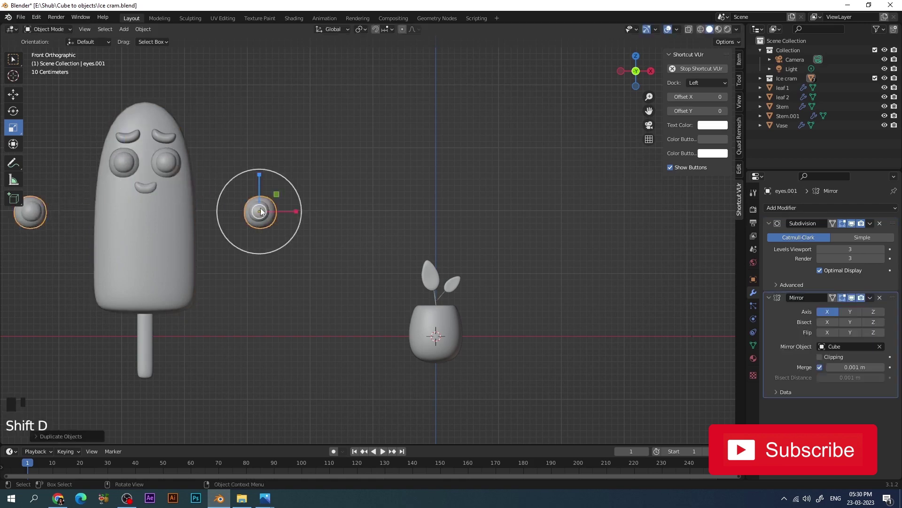
key("ctrl+z")
key("shift+d")
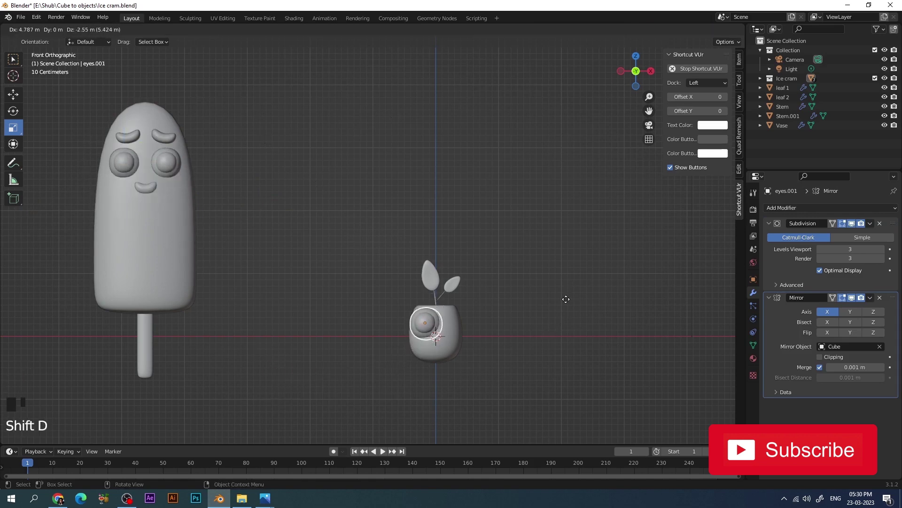
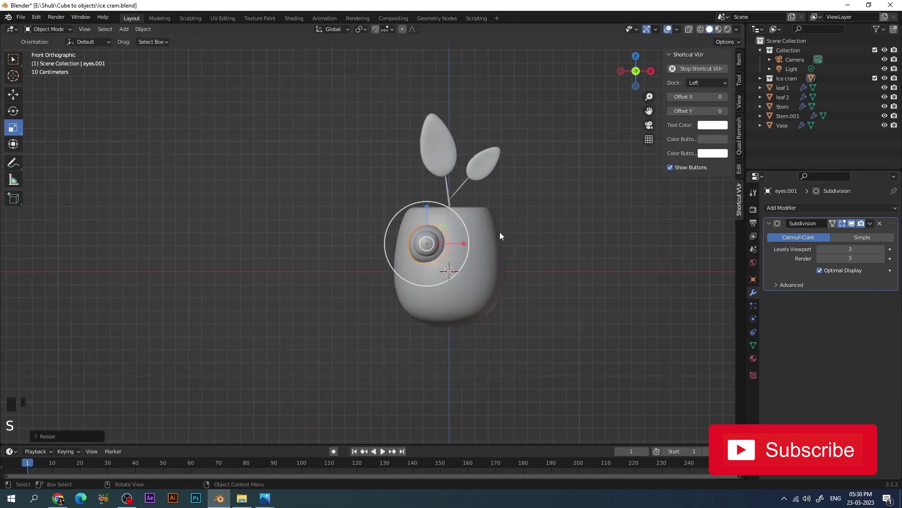
- Rotate and move eyes.001 to face outward on the vase, checking front and right views
key("KP_7")
key("g")
left_click(434, 221)
key("KP_1")
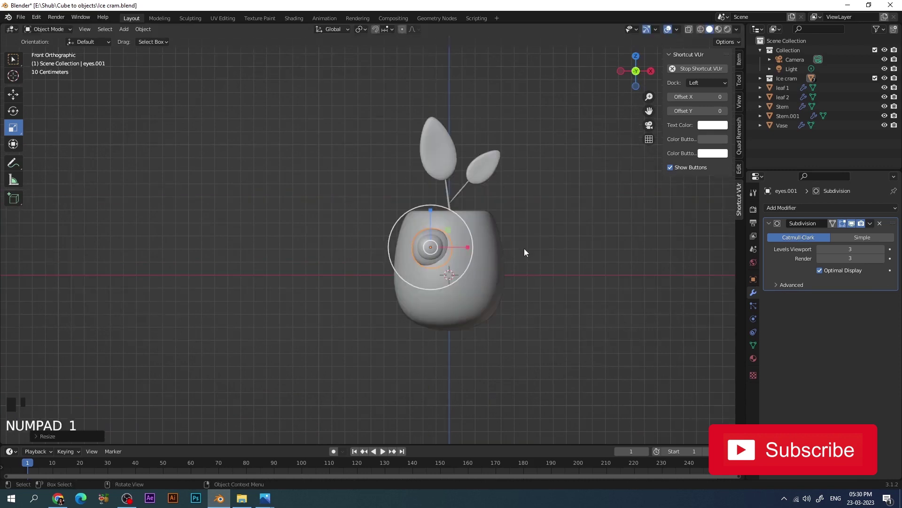
key("r")
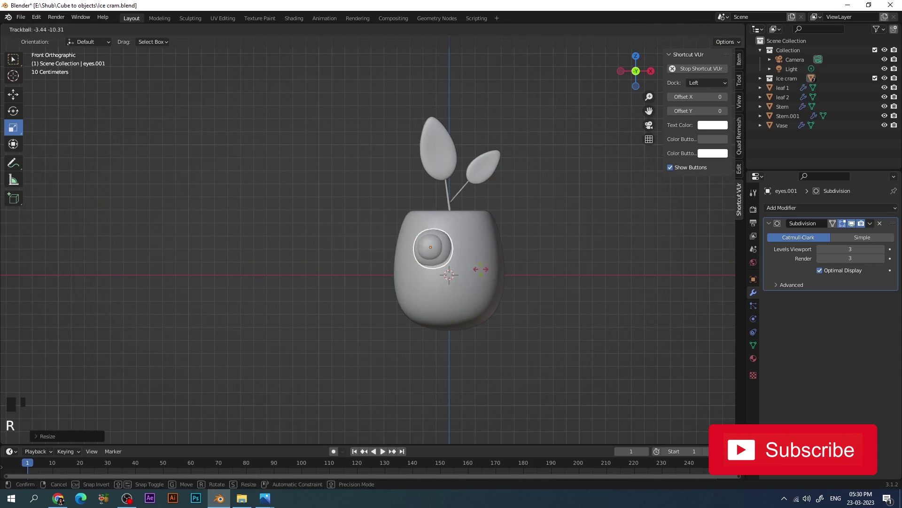
key("KP_3")
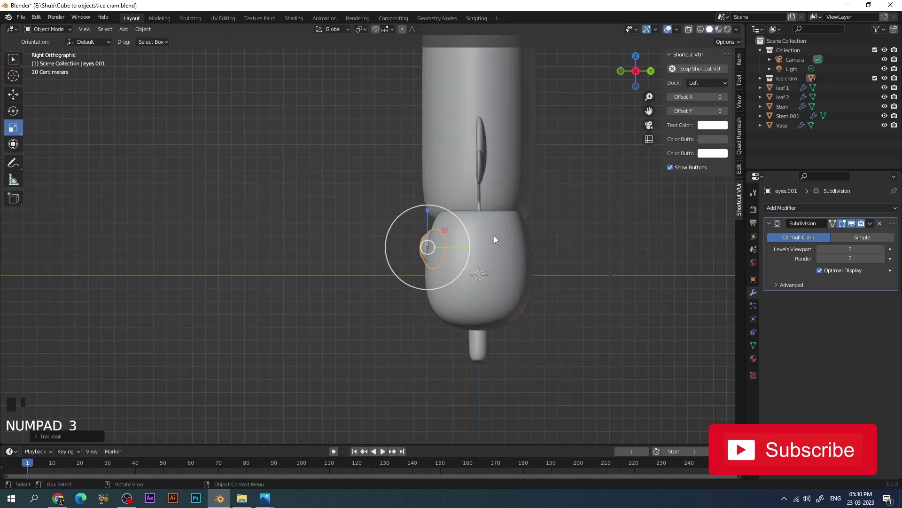
key("g")
key("r")
key("KP_1")
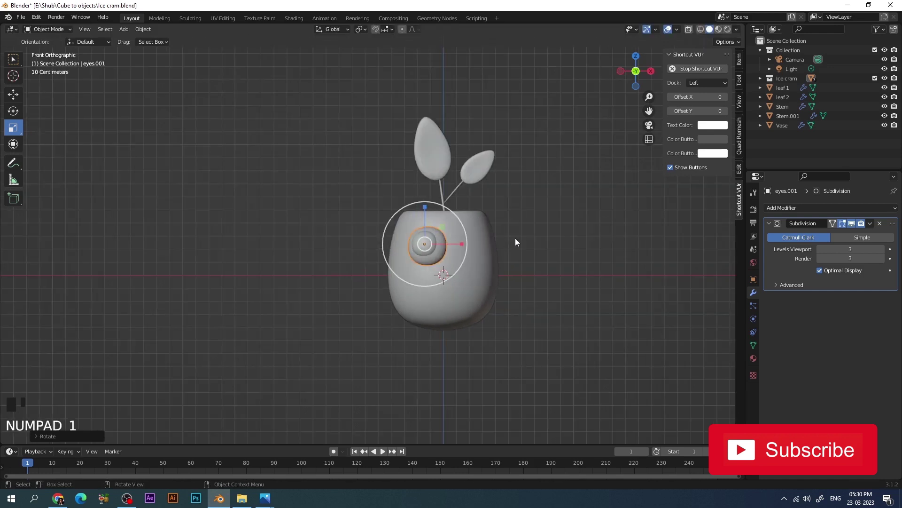
- Shrink the eye and its outer ring and set it on the vase's upper-left front
key("s")
key("g")
left_click_drag(557, 239, 541, 241)
left_click(429, 247)
left_click(538, 239)
scroll("up", 3)
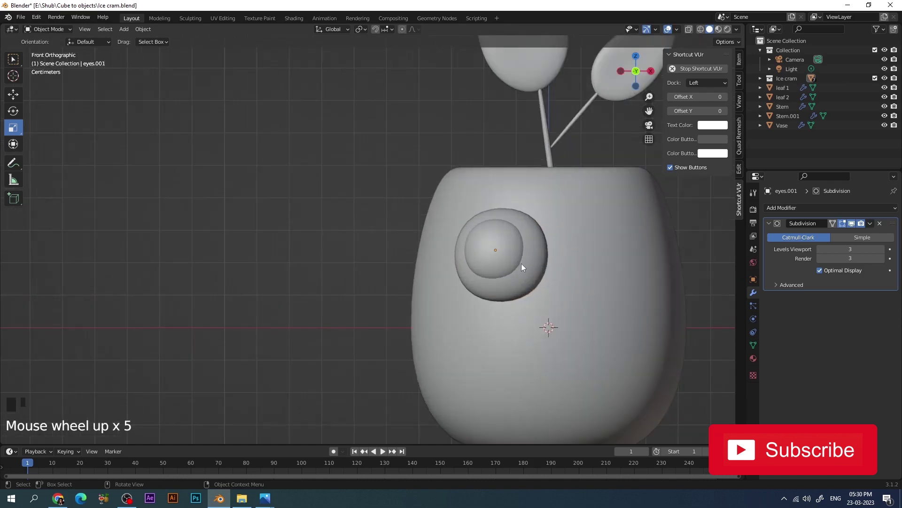
left_click(543, 257)
left_click(499, 219)
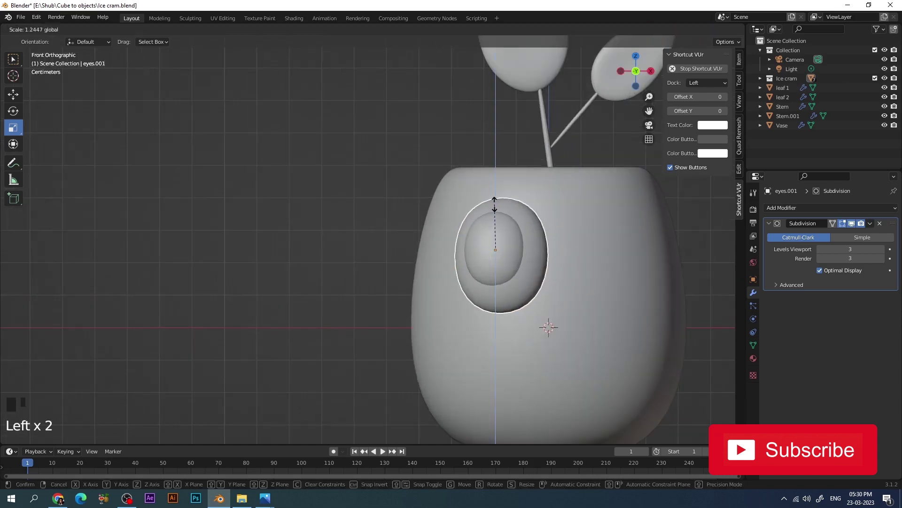
left_click(499, 234)
left_click(536, 257)
- Fine-tune the eye's scale, undo a stray move, and select the eyes object for copying
key("s")
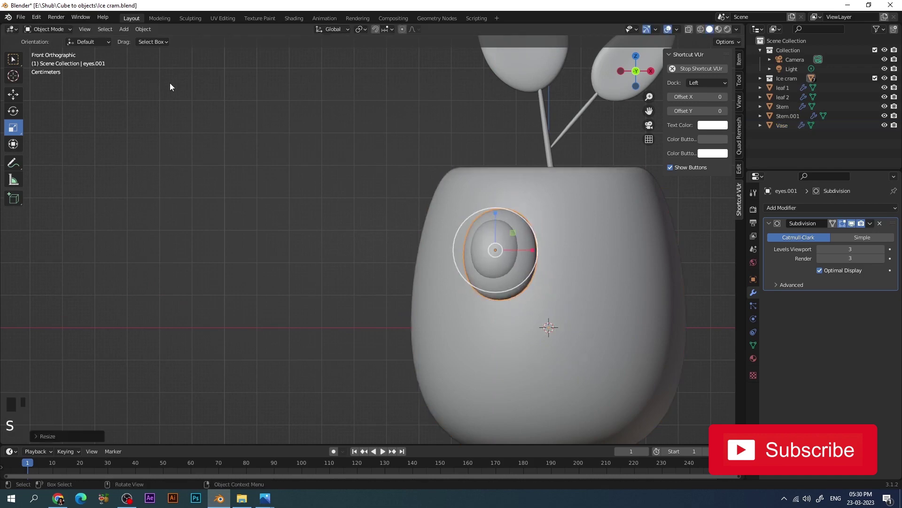
left_click(317, 169)
left_click(480, 254)
key("g")
key("ctrl+z")
scroll("down", 3)
scroll("up", 3)
scroll("down", 3)
left_click(541, 264)
scroll("down", 3)
left_click(175, 112)
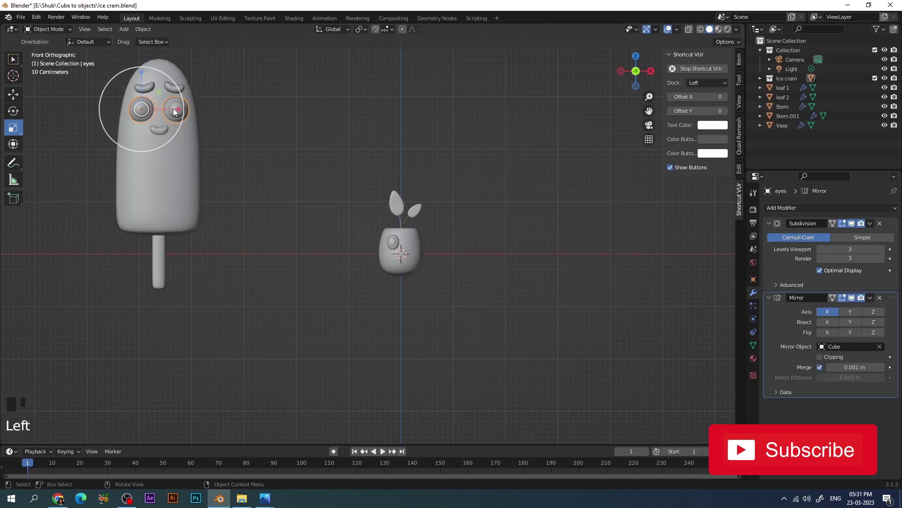
- Duplicate the eye with Shift+D, rotate the copy in top view and set it beside the first eye
scroll("up", 3)
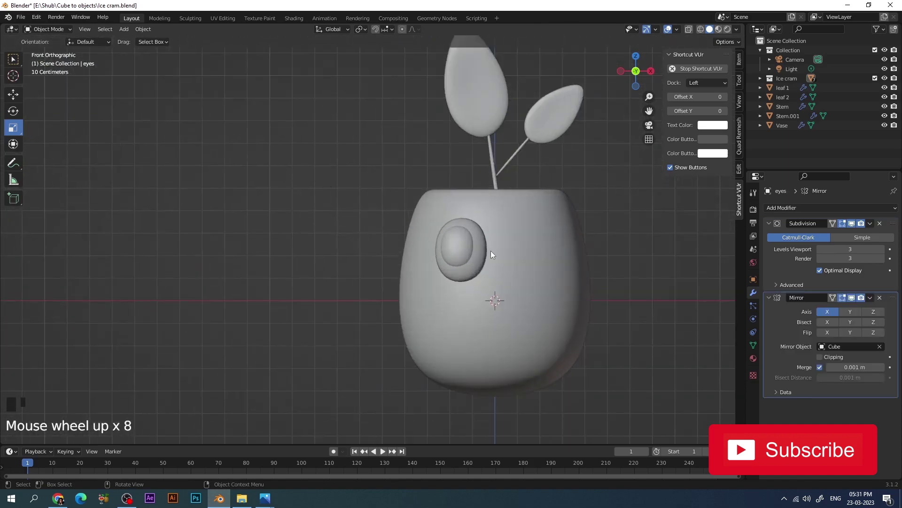
left_click(470, 254)
key("shift+d")
key("KP_7")
key("r")
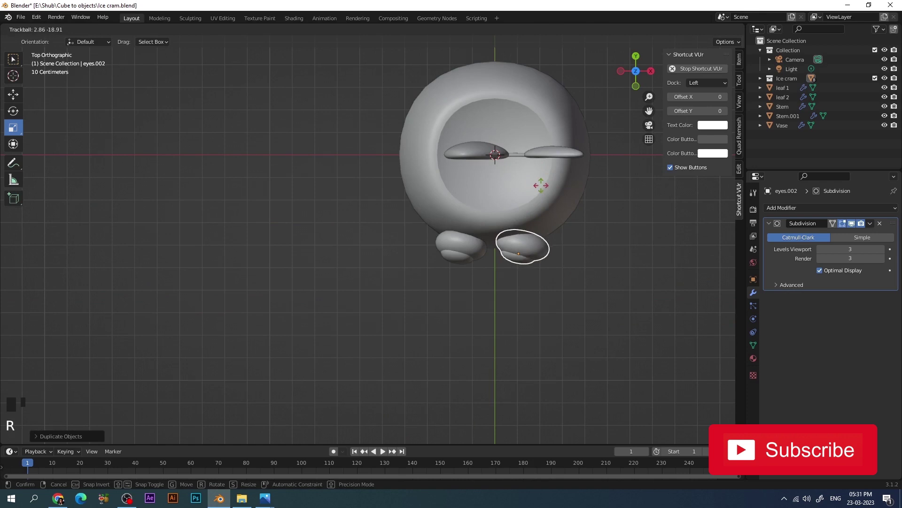
key("ctrl+z")
key("r")
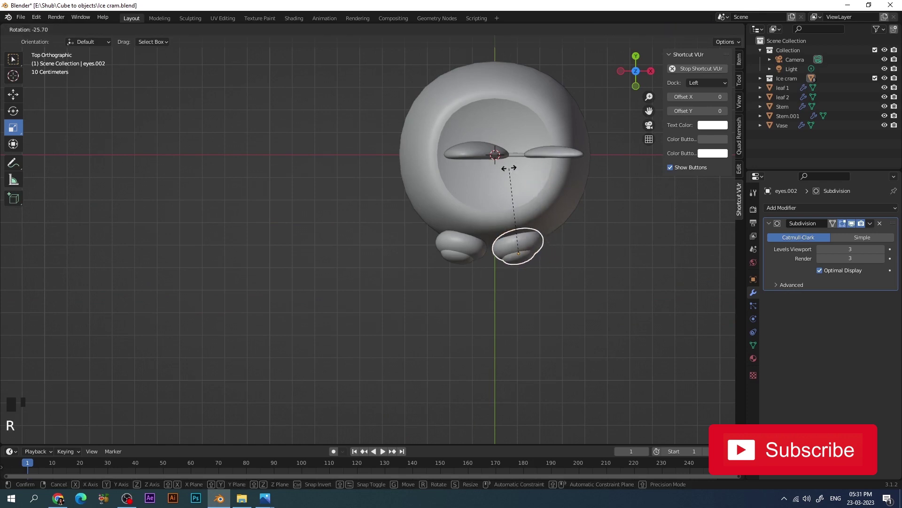
key("g")
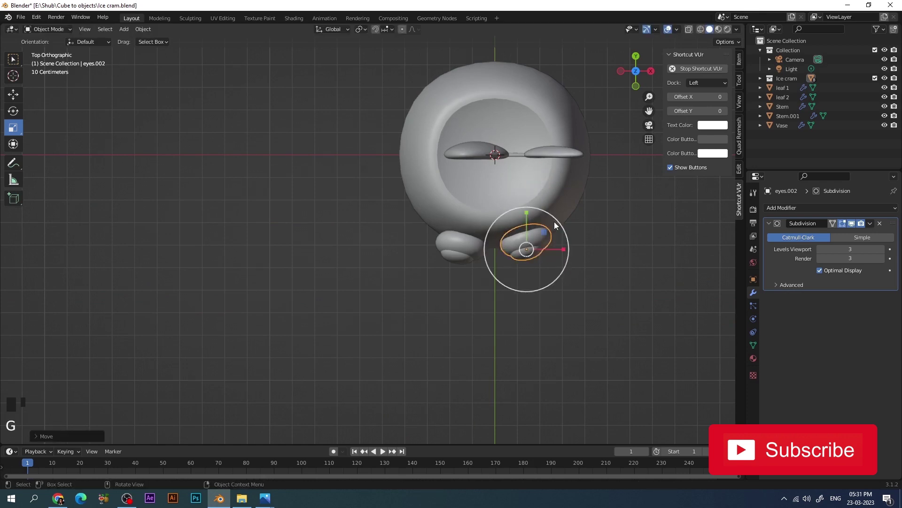
key("KP_1")
- Duplicate the curved mouth piece and place the copy just below the vase
left_click(604, 221)
scroll("down", 3)
left_click(604, 221)
key("shift+d")
scroll("up", 3)
left_click(422, 240)
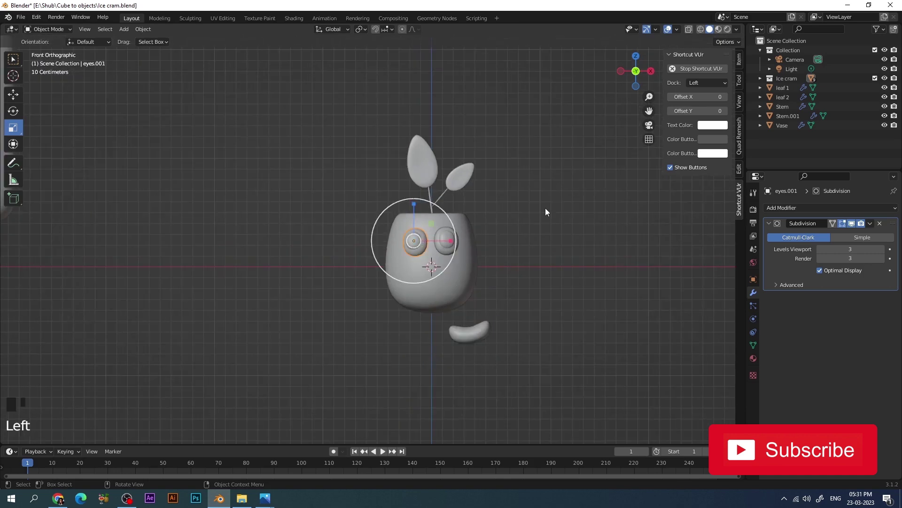
left_click(587, 216)
left_click(458, 273)
left_click(572, 194)
left_click(423, 254)
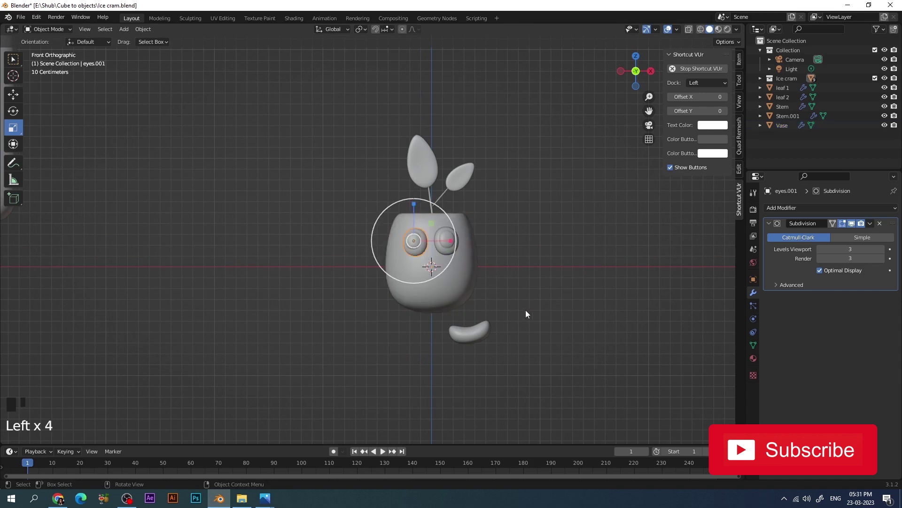
- Rotate and shrink mouth.003 into a small eyebrow above the left eye
left_click(490, 333)
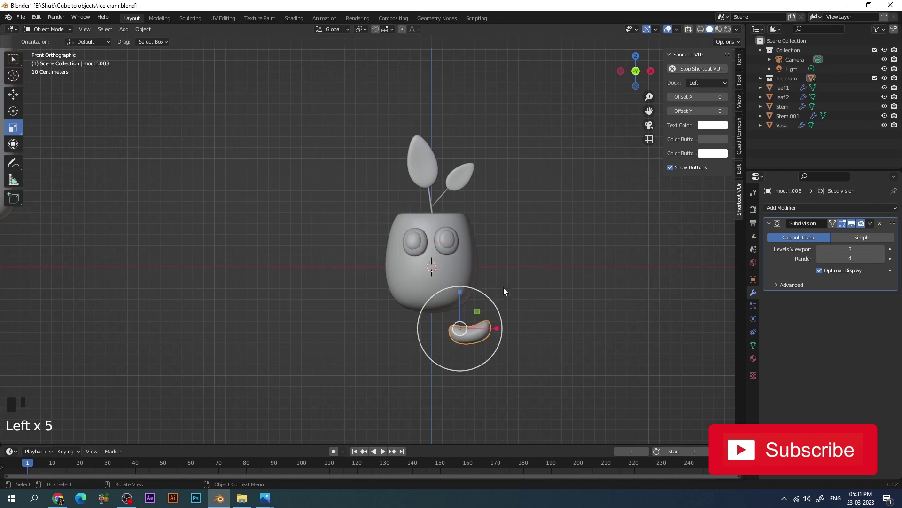
key("r")
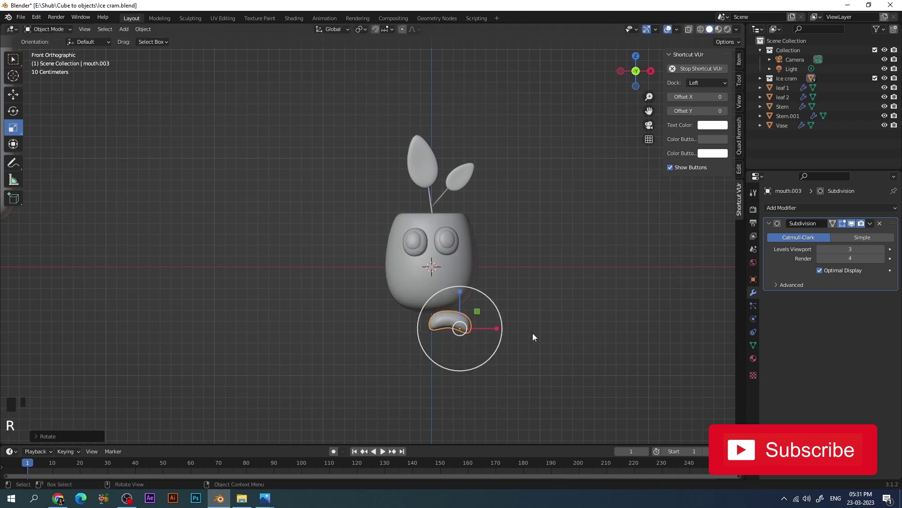
key("s")
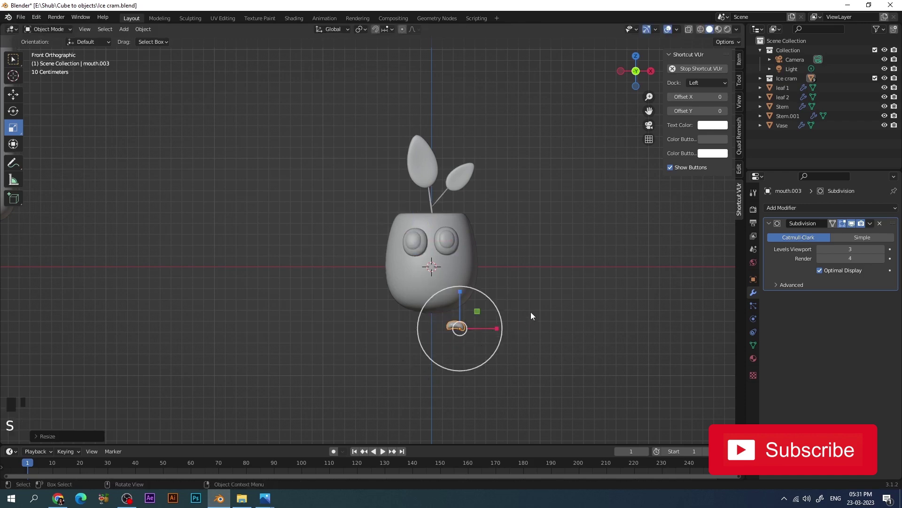
key("r")
key("g")
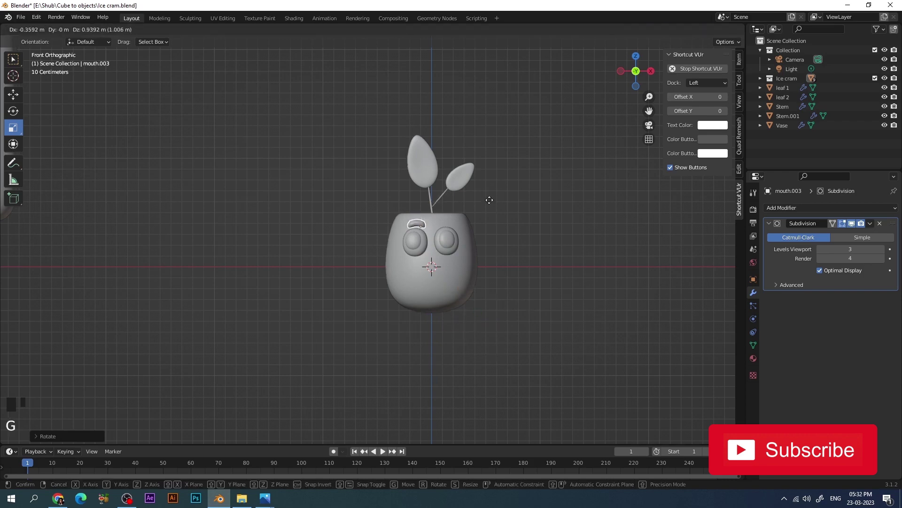
scroll("up", 3)
key("s")
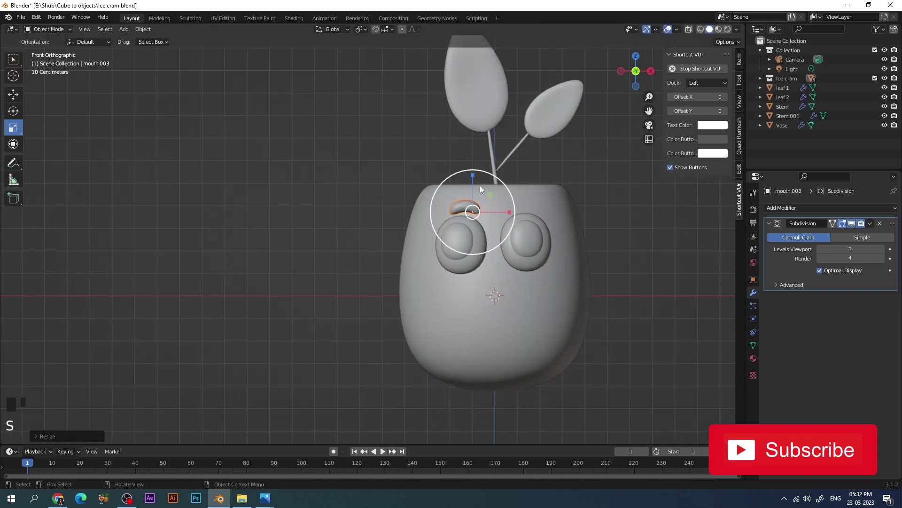
left_click(477, 179)
- Adjust the eyebrow's depth in right view and its placement in front view
key("g")
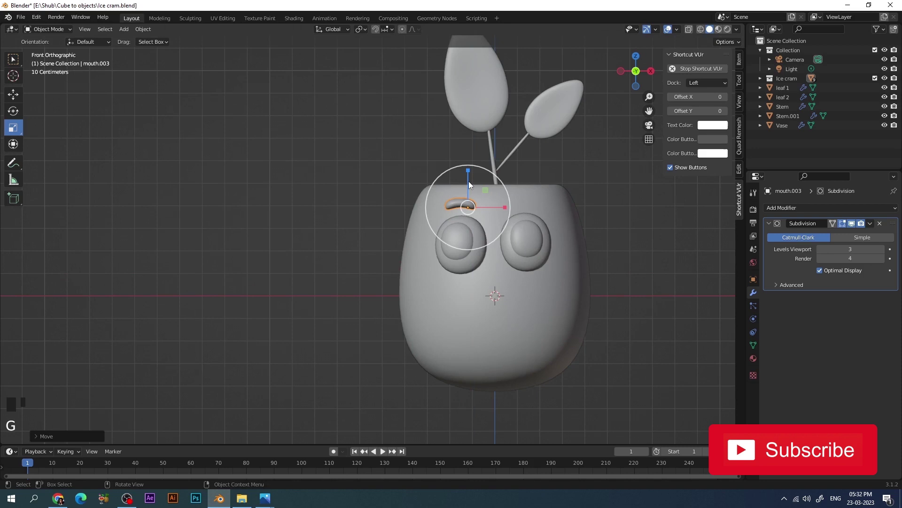
key("KP_3")
left_click(496, 209)
key("KP_1")
left_click(625, 224)
left_click(466, 206)
- Duplicate the eyebrow above the right eye, then duplicate again for the mouth
key("shift+d")
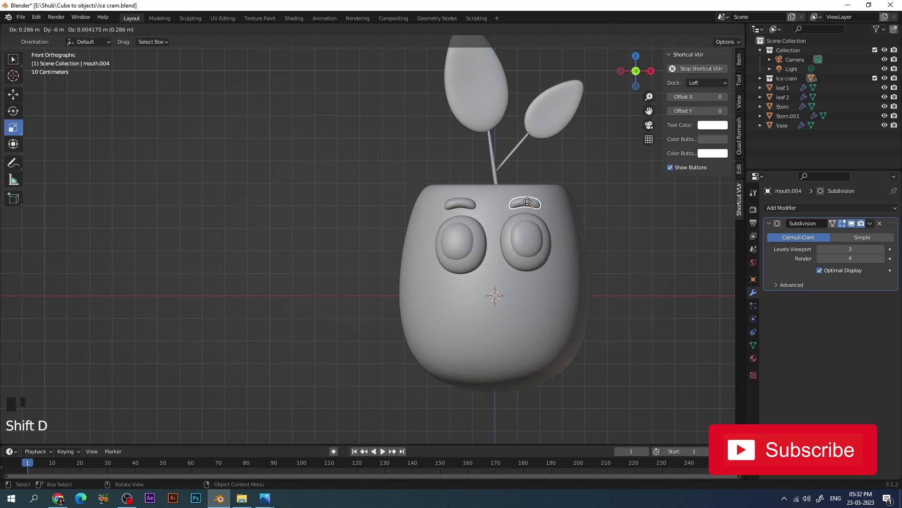
scroll("down", 3)
left_click(161, 135)
key("shift+d")
scroll("up", 3)
- Shrink mouth.005, check its depth in right view, and tuck it just below the eyes
key("s")
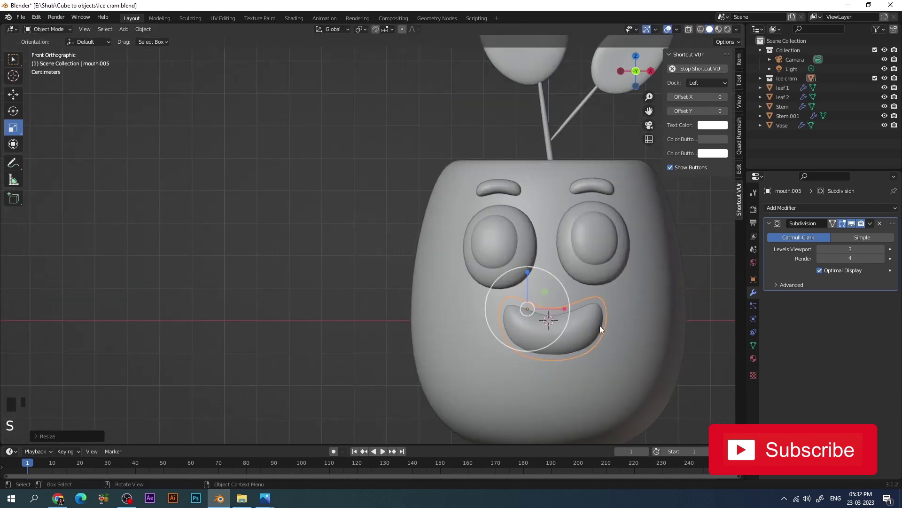
key("g")
key("s")
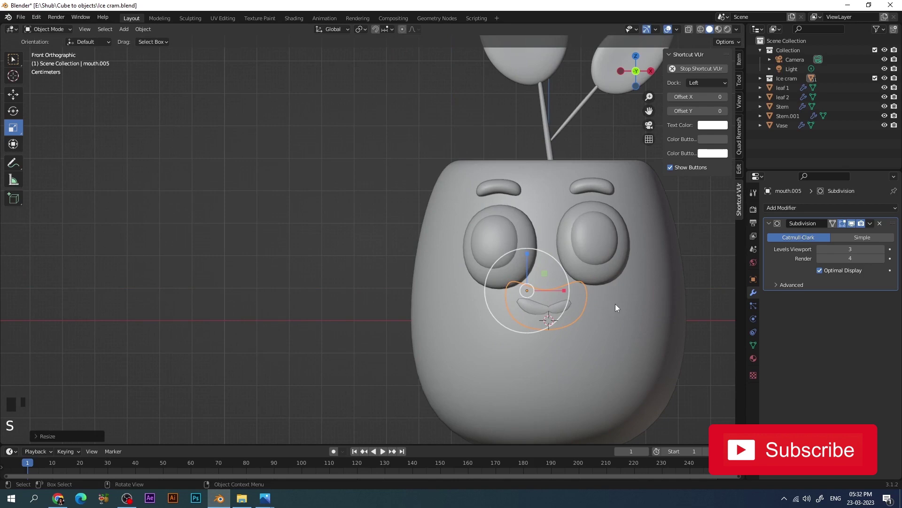
key("KP_3")
key("g")
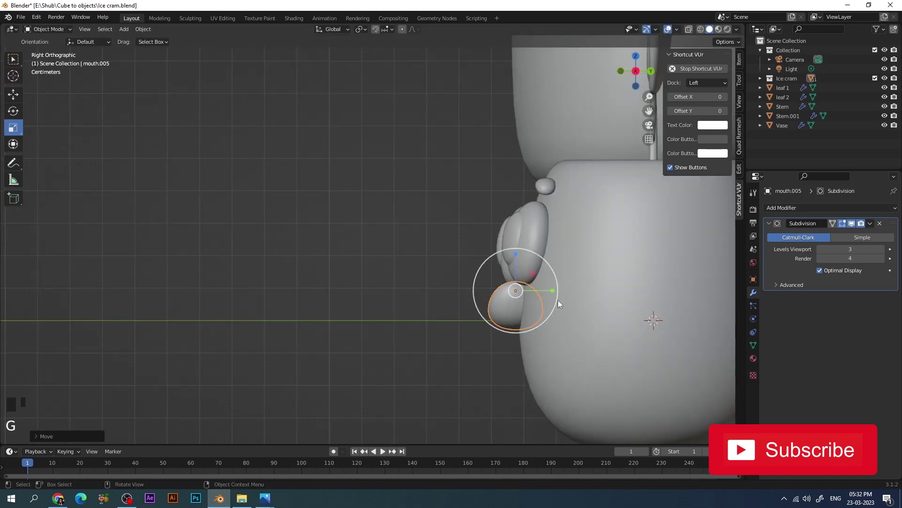
left_click(554, 295)
key("KP_1")
key("s")
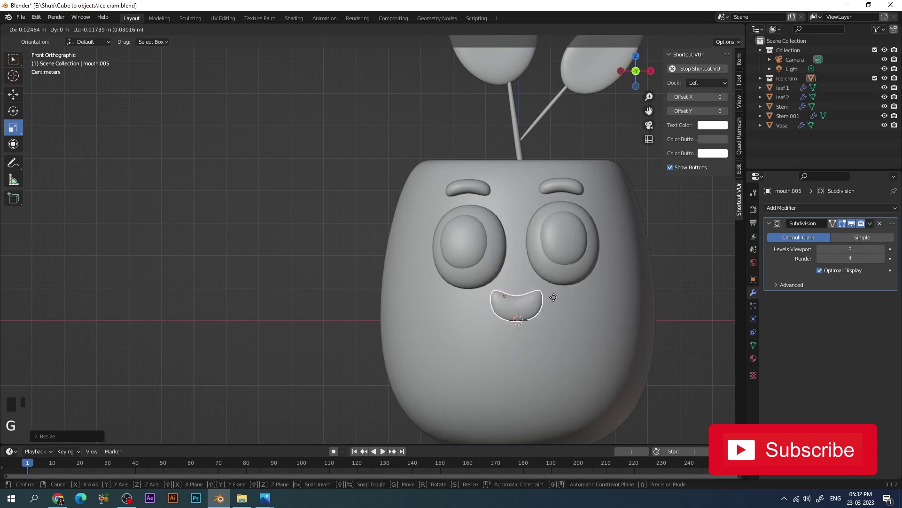
key("g")
key("s")
scroll("up", 3)
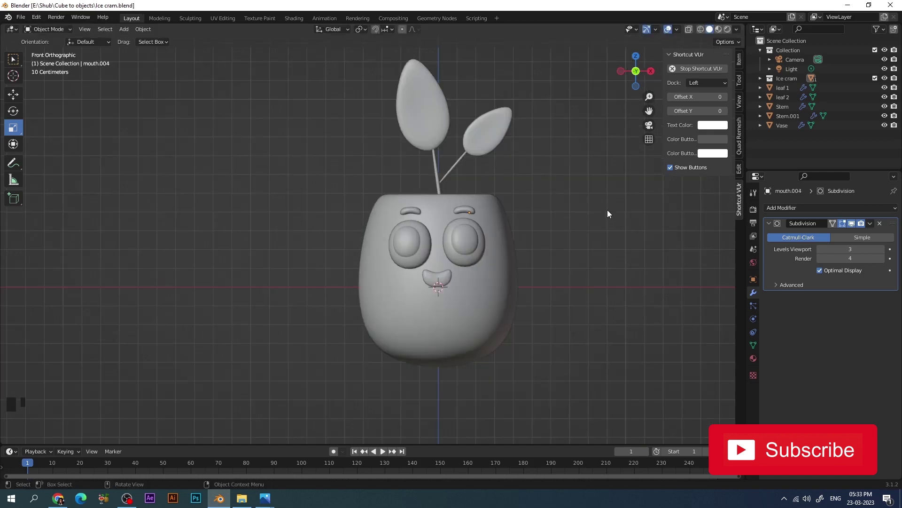
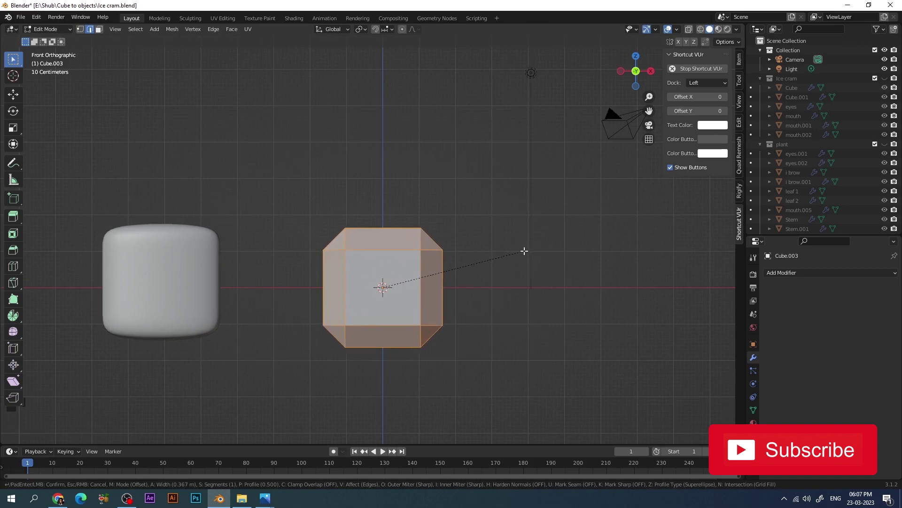
- Bevel the cube's edges with Ctrl+B and add a Subdivision Surface modifier
key("ctrl+b")
key("ctrl+b")
key("ctrl+b")
left_click_drag(55, 37, 736, 223)
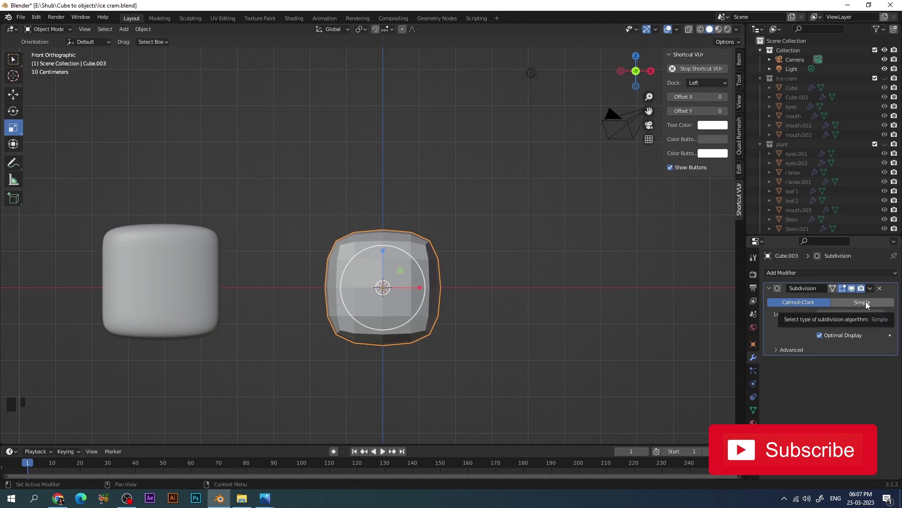
left_click_drag(883, 319, 439, 300)
right_click(439, 300)
scroll("down", 3)
left_click_drag(439, 300, 439, 286)
- Flatten the block along Y in top view and delete the extra left-hand copy
key("KP_7")
left_click(386, 247)
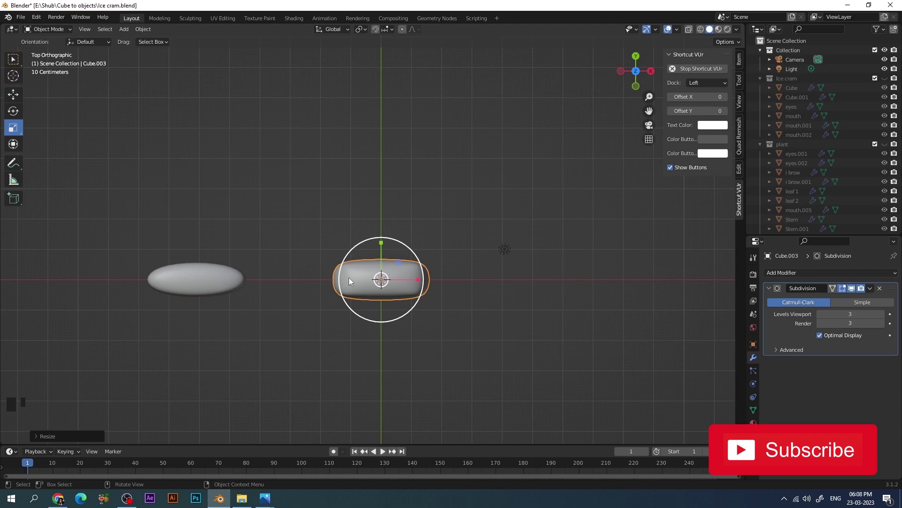
key("KP_1")
left_click(211, 280)
key("x")
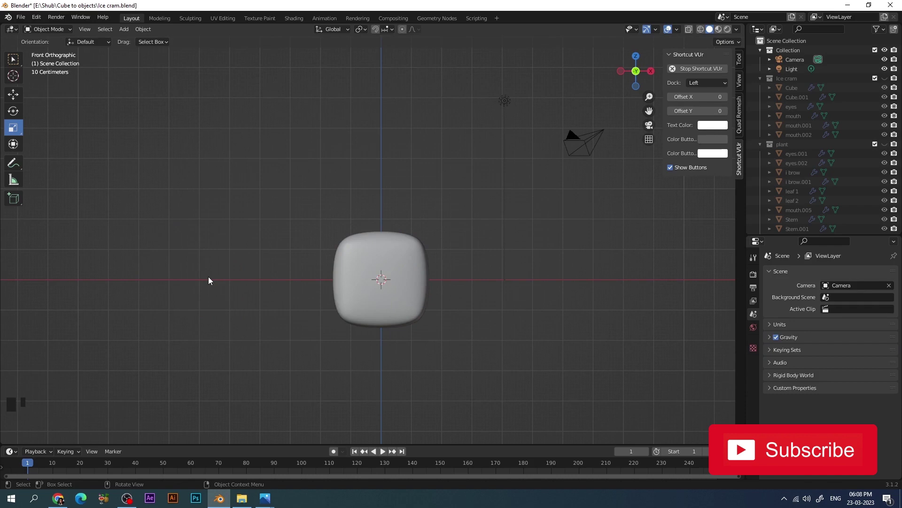
- Scale the block's central front face down into a small oval keyhole patch
left_click(212, 279)
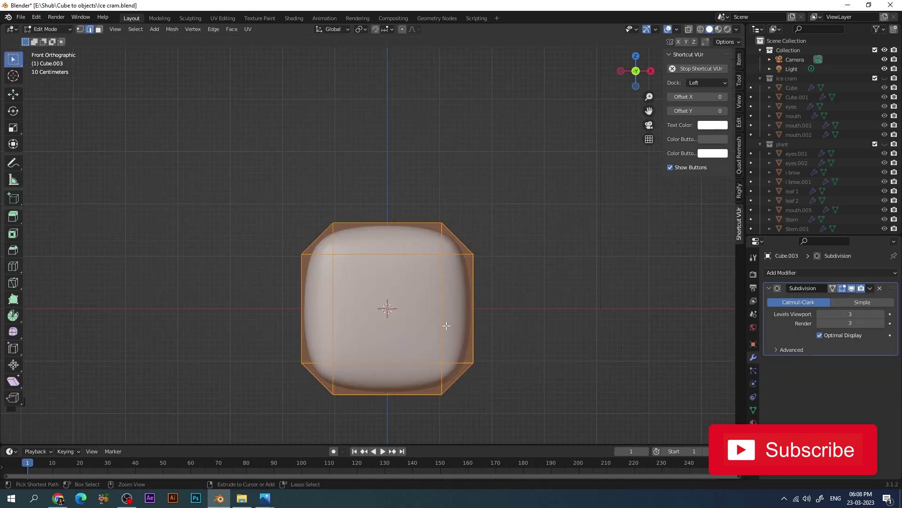
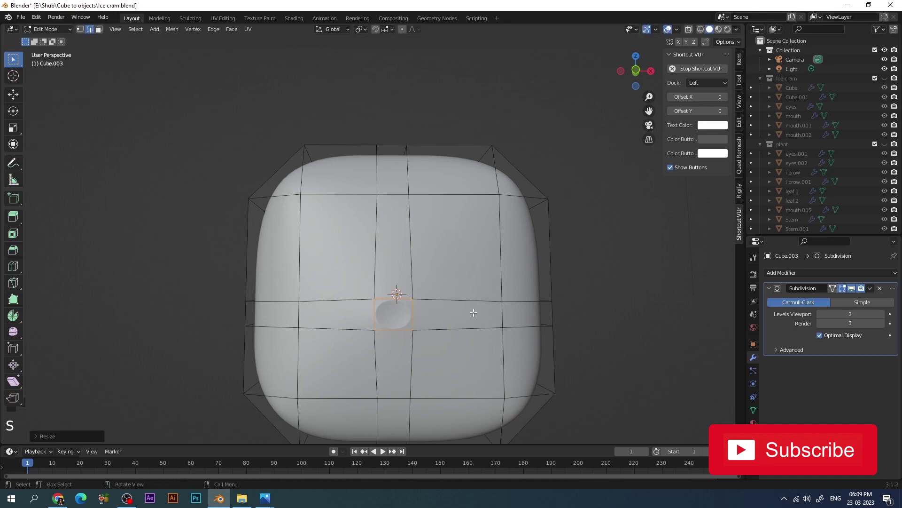
key("s")
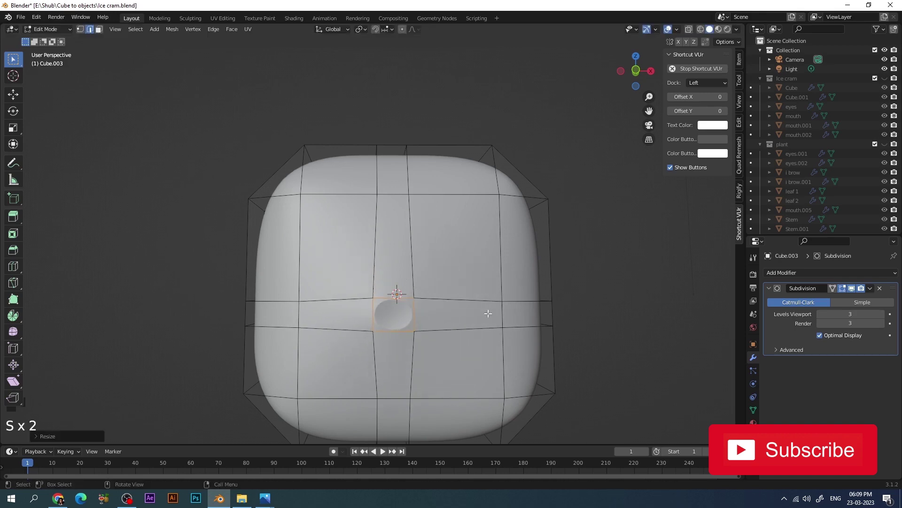
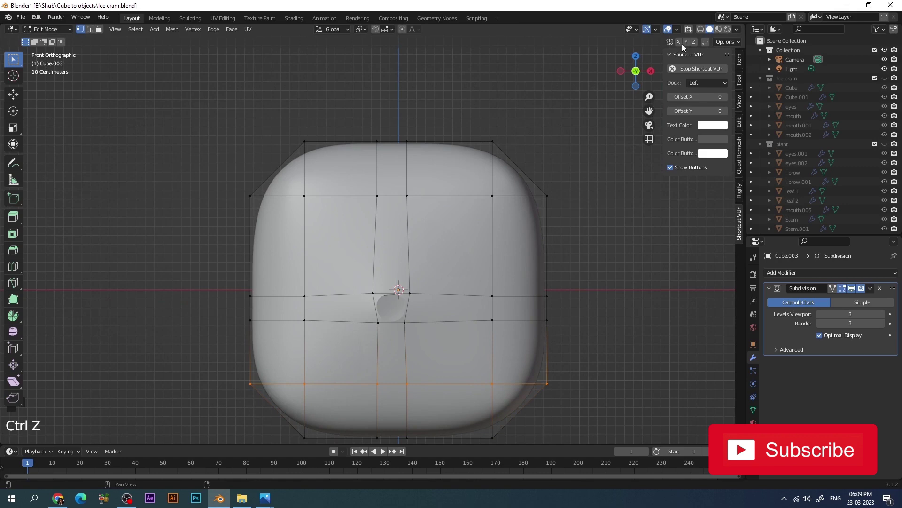
- Box-select the lower vertex rows and lower them along Z to stretch the keyhole into a slot
left_click(690, 36)
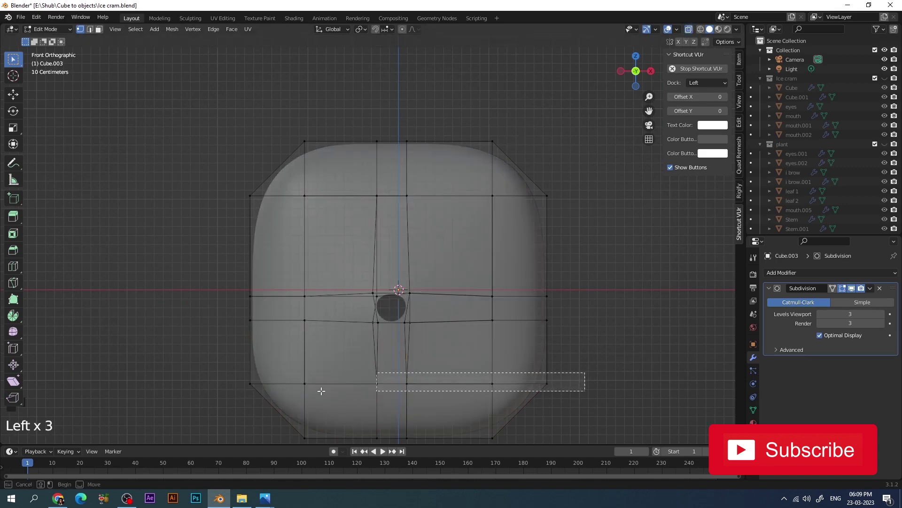
key("g")
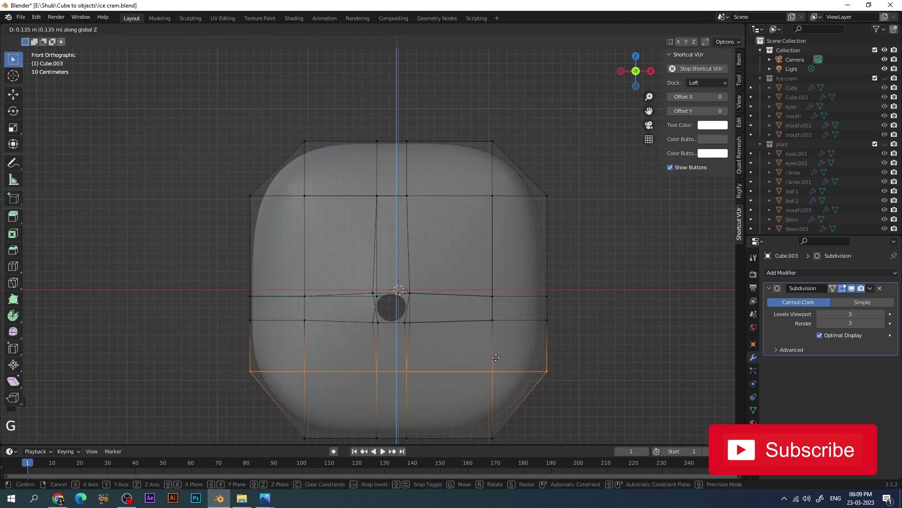
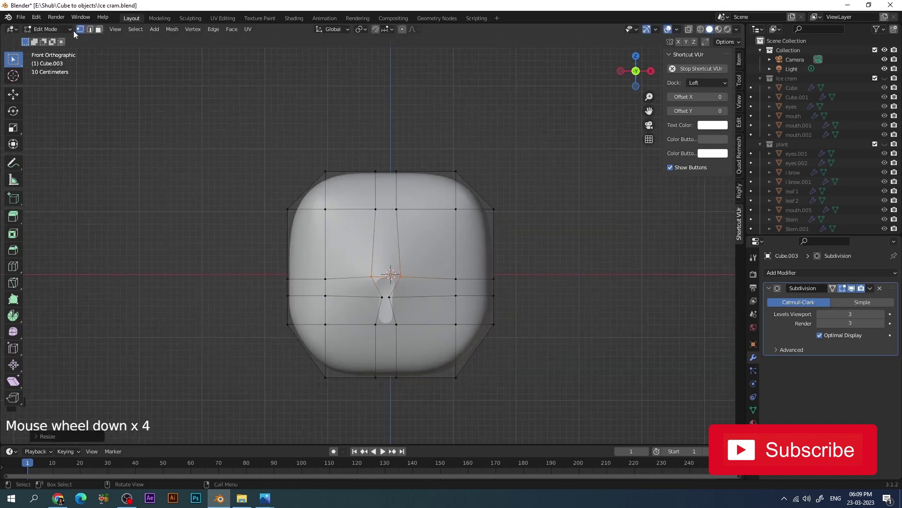
left_click_drag(62, 30, 477, 263)
left_click_drag(477, 263, 383, 270)
scroll("up", 3)
- Move side vertices along X and Y in right view to reshape the body's profile
key("KP_3")
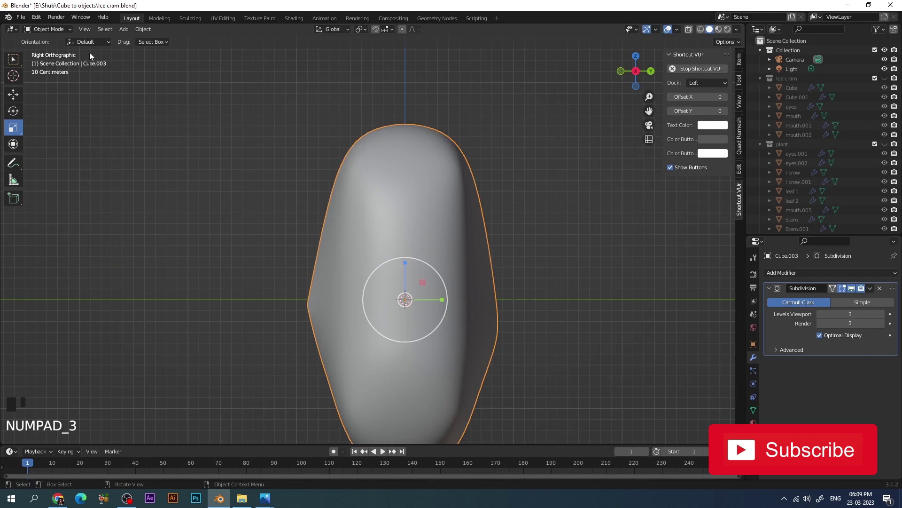
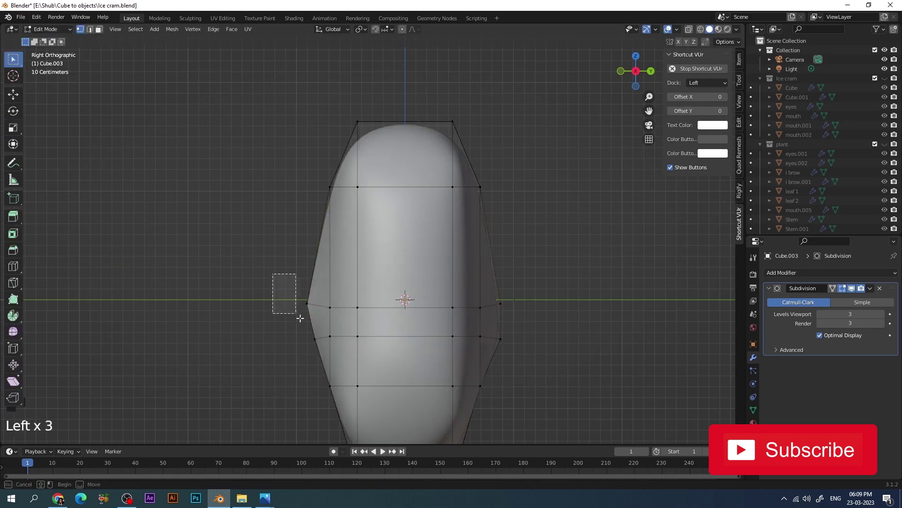
key("g")
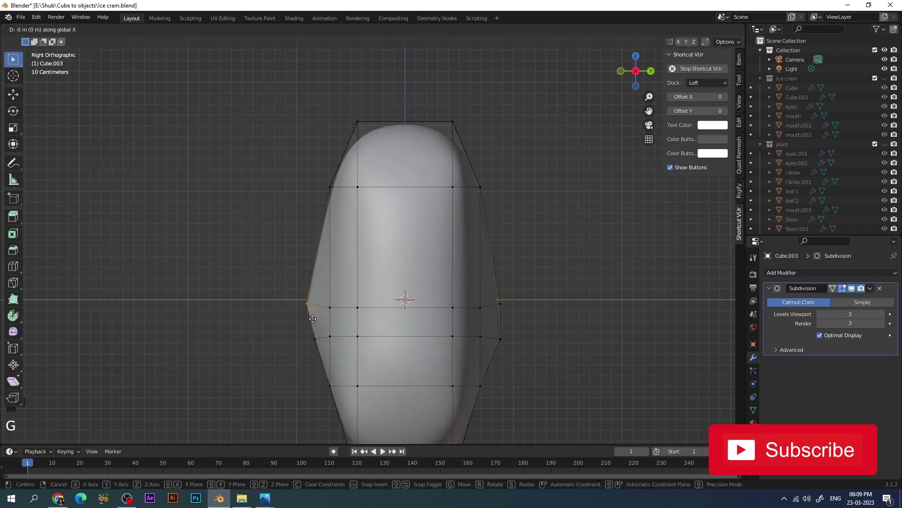
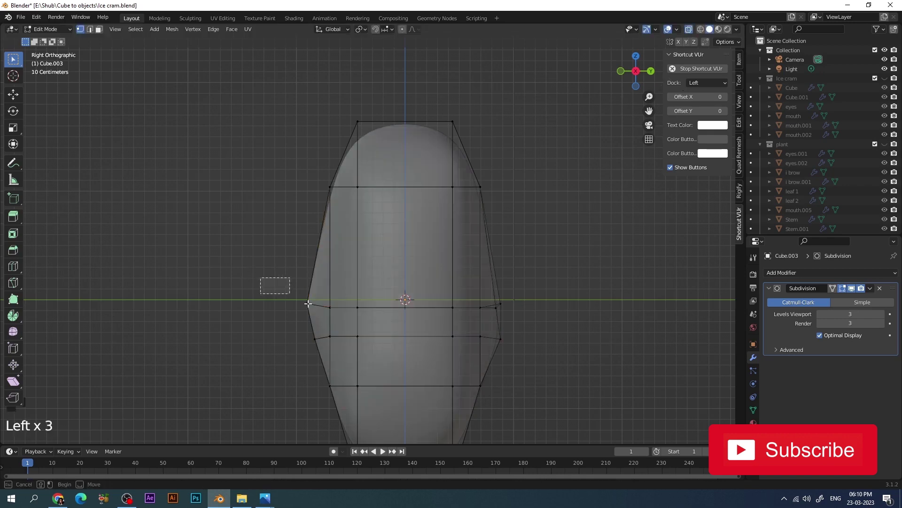
key("g")
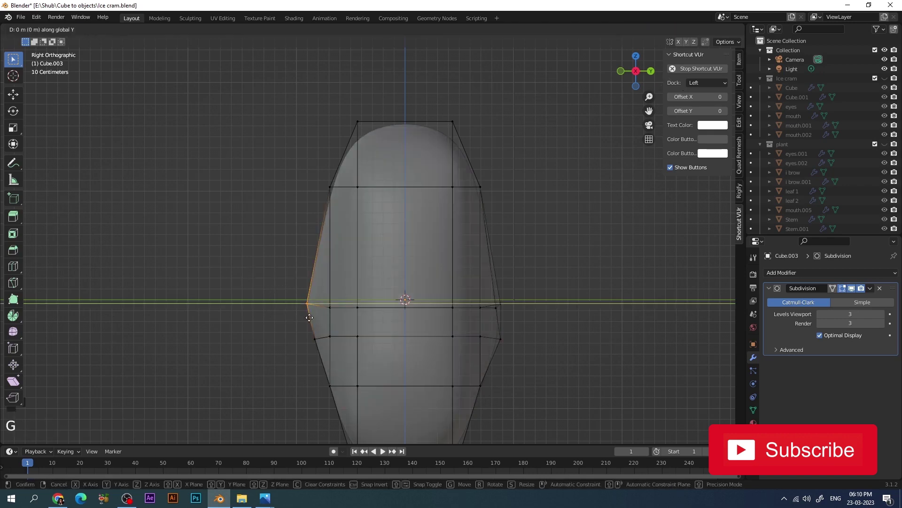
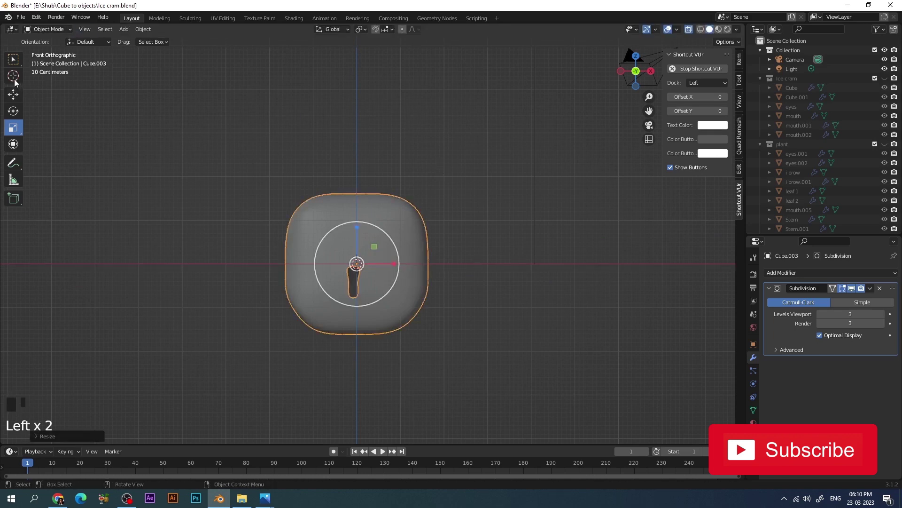
left_click_drag(15, 75, 277, 154)
- Add a small cube above the padlock body and extrude it into an L-shaped shackle start
key("shift+a")
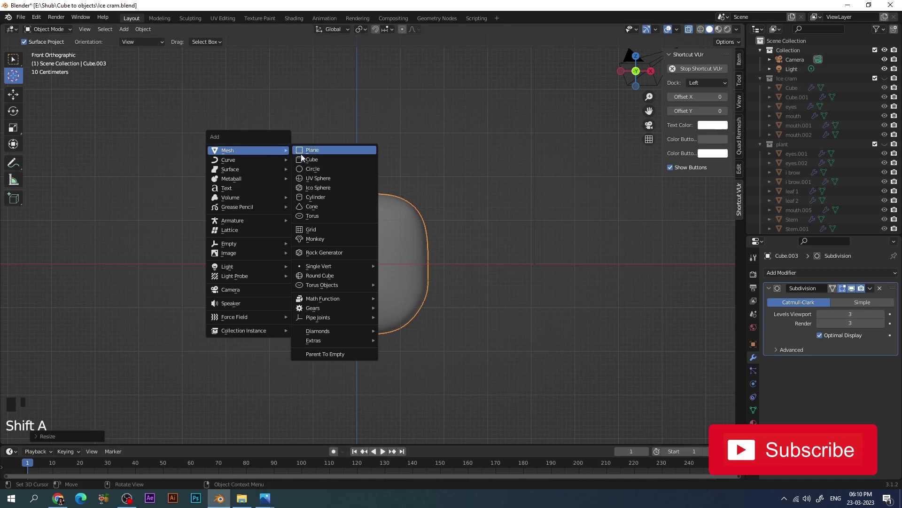
key("s")
key("g")
key("s")
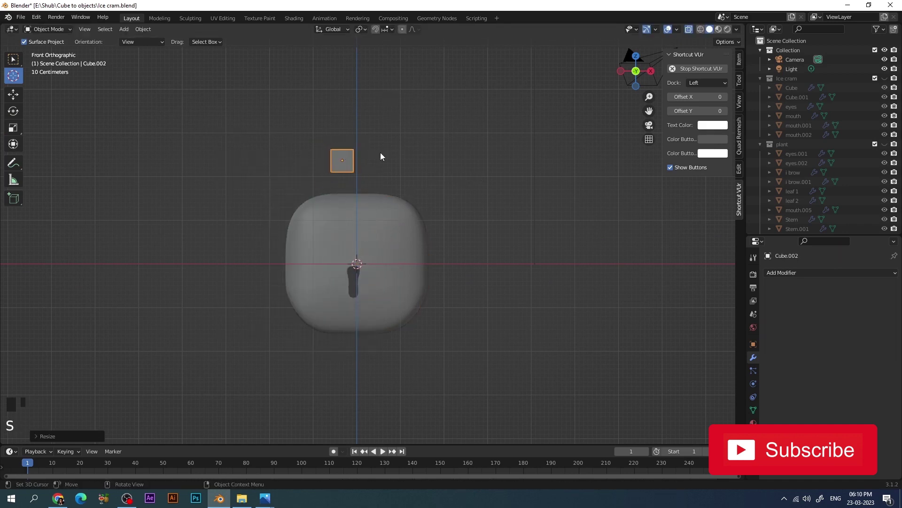
key("KP_7")
key("KP_1")
key("g")
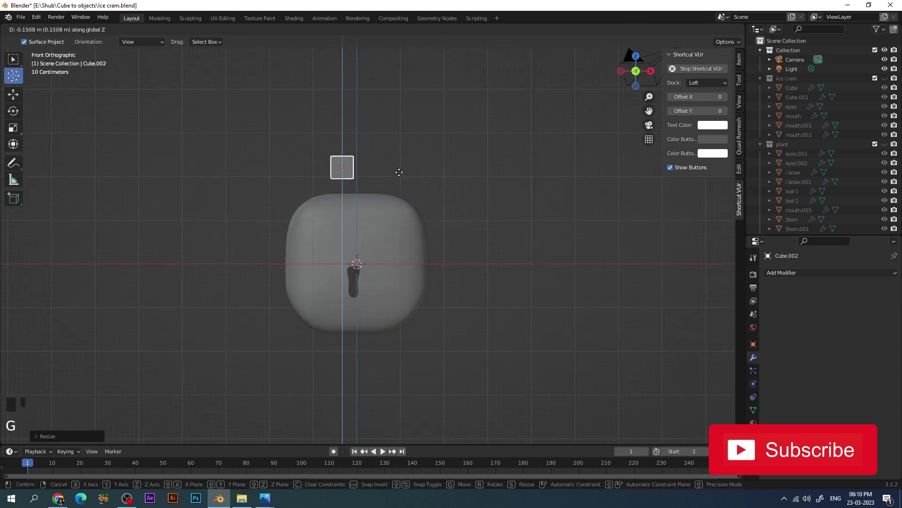
key("g")
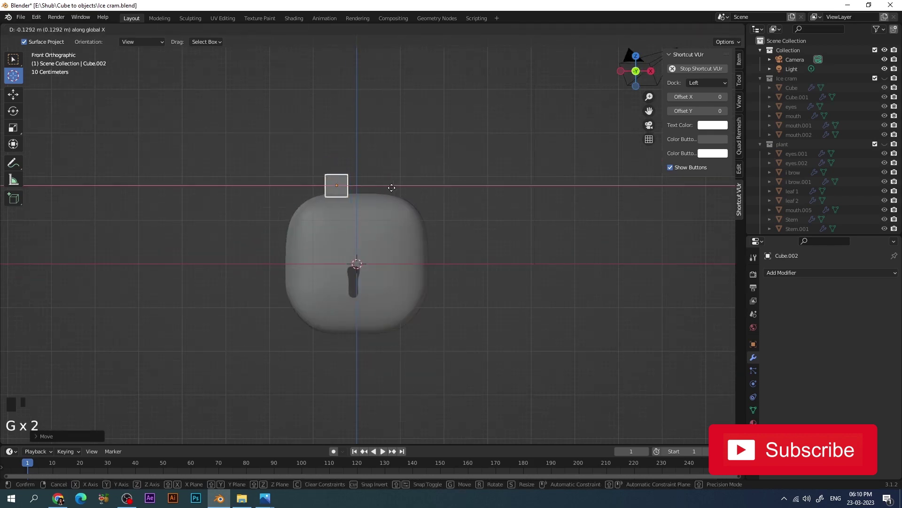
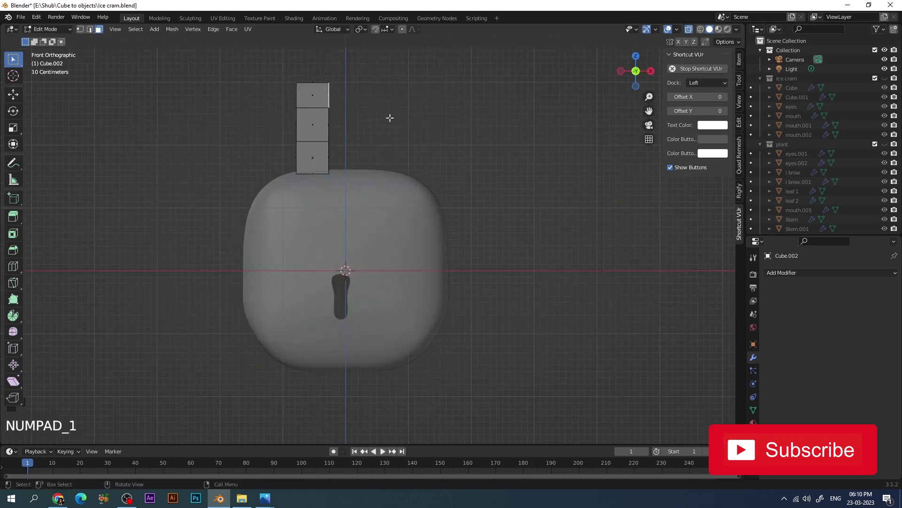
key("e")
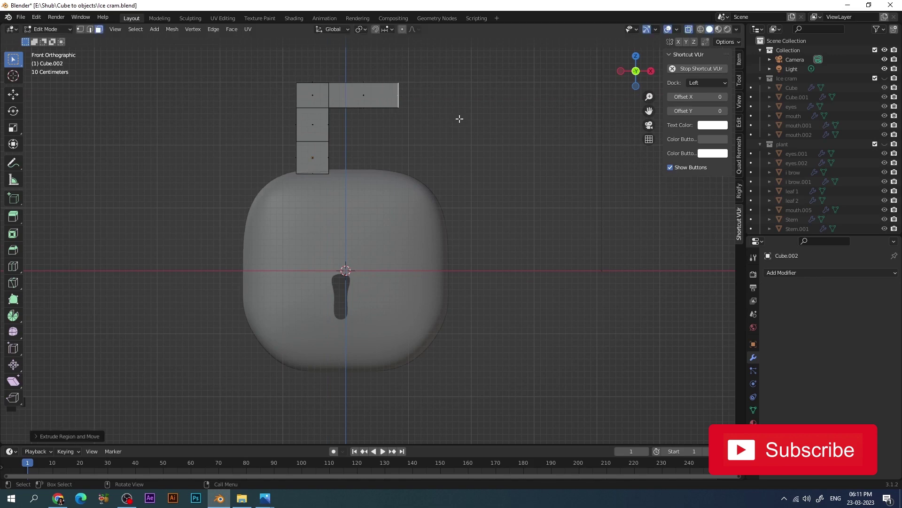
key("ctrl+r")
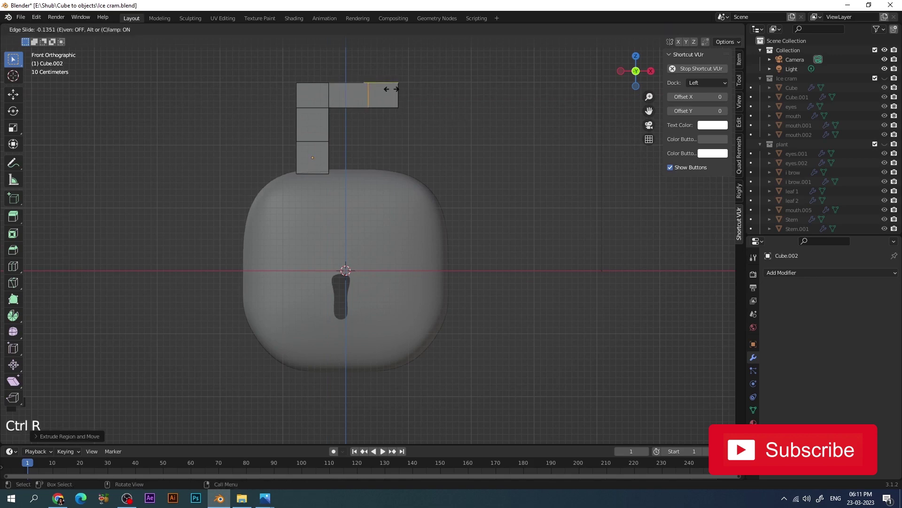
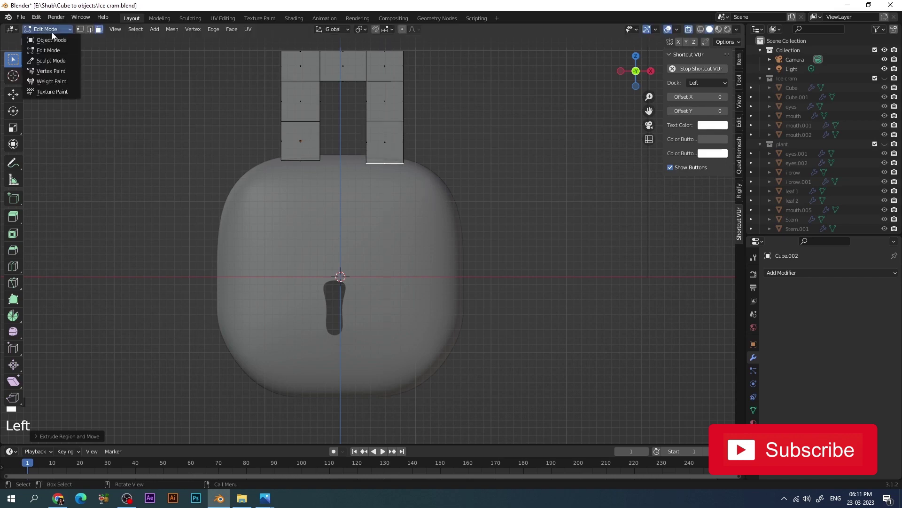
- Shade the shackle smooth, subdivide it with Ctrl+2, and resize it over the body
scroll("down", 3)
left_click_drag(790, 275, 389, 175)
right_click(388, 174)
scroll("up", 3)
key("g")
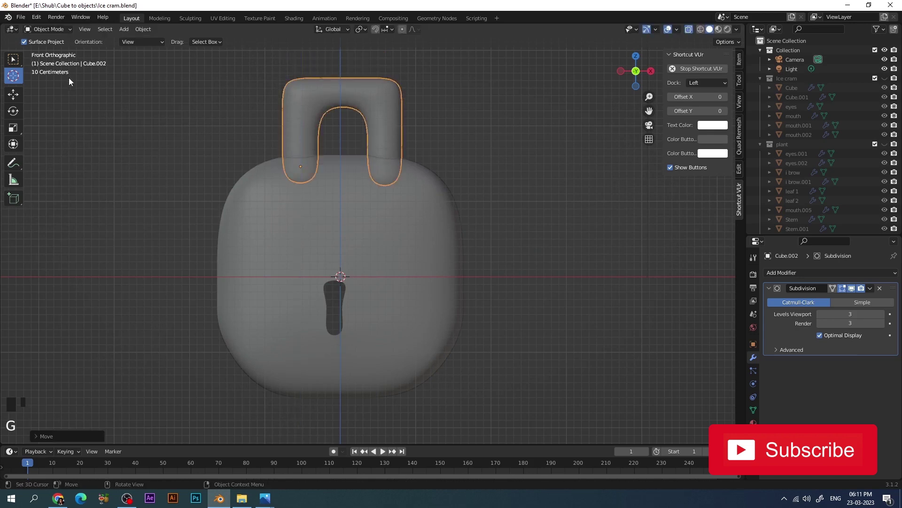
left_click_drag(13, 129, 200, 53)
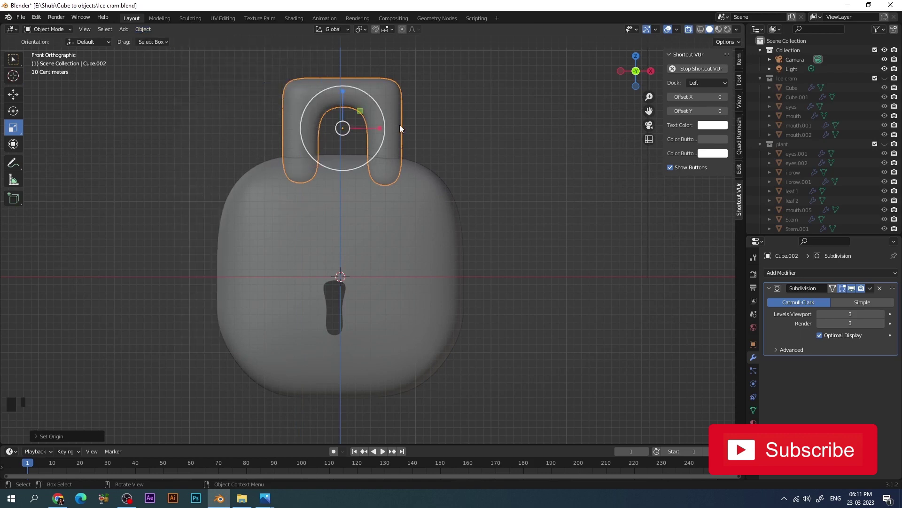
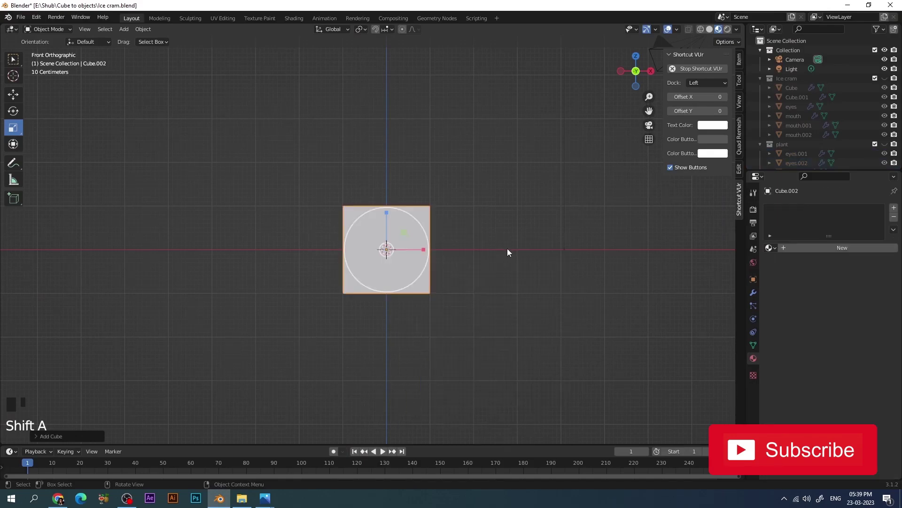
- Flatten the cube on Y, narrow its top face inward, and add a Subdivision Surface modifier
key("s")
key("KP_7")
left_click(389, 215)
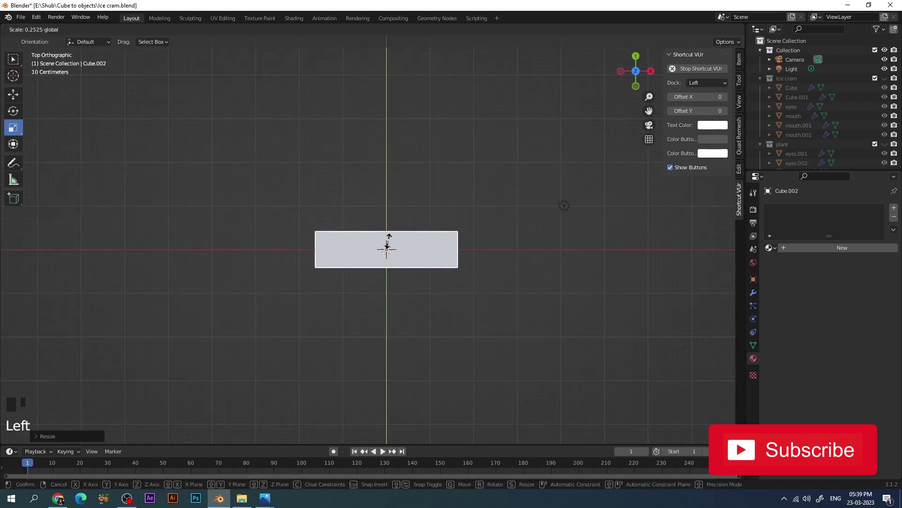
key("KP_1")
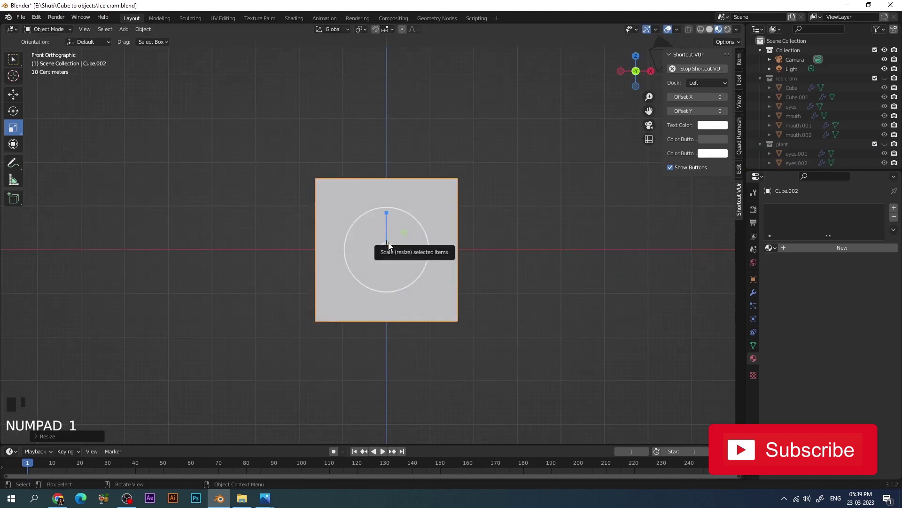
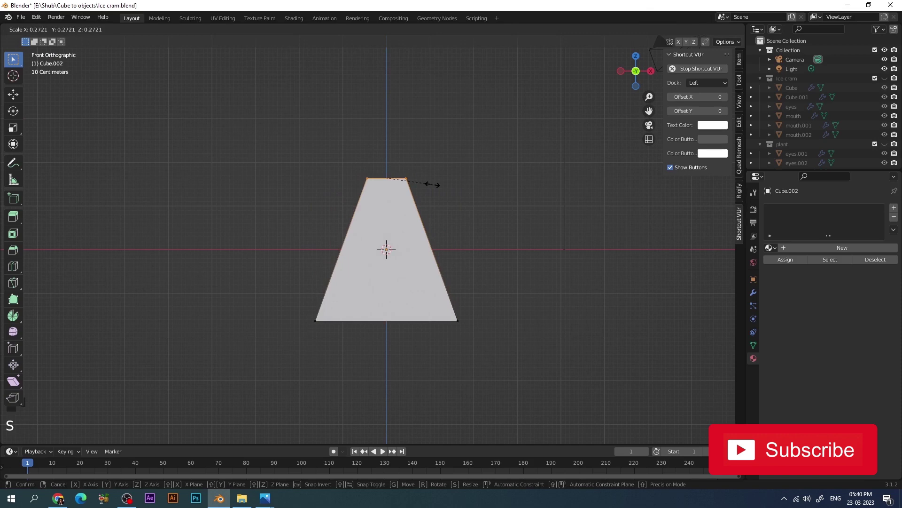
left_click_drag(58, 31, 753, 295)
left_click_drag(826, 212, 416, 277)
right_click(416, 277)
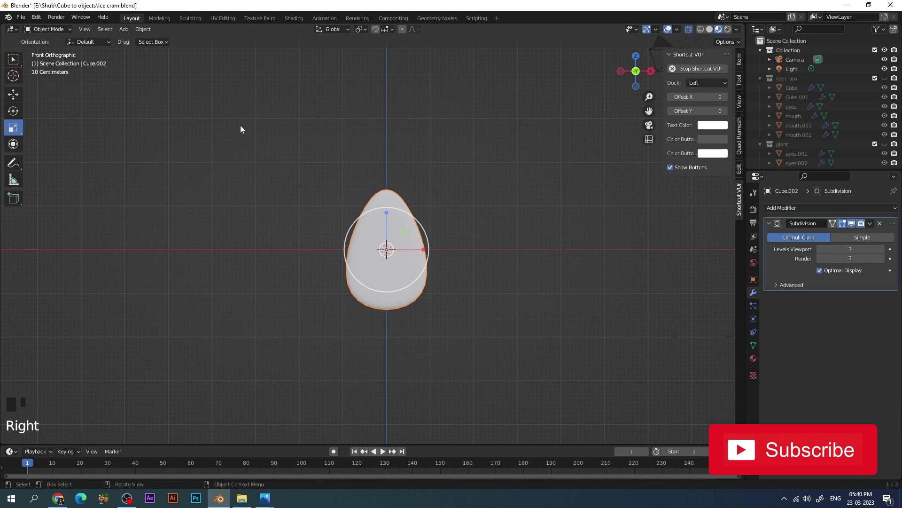
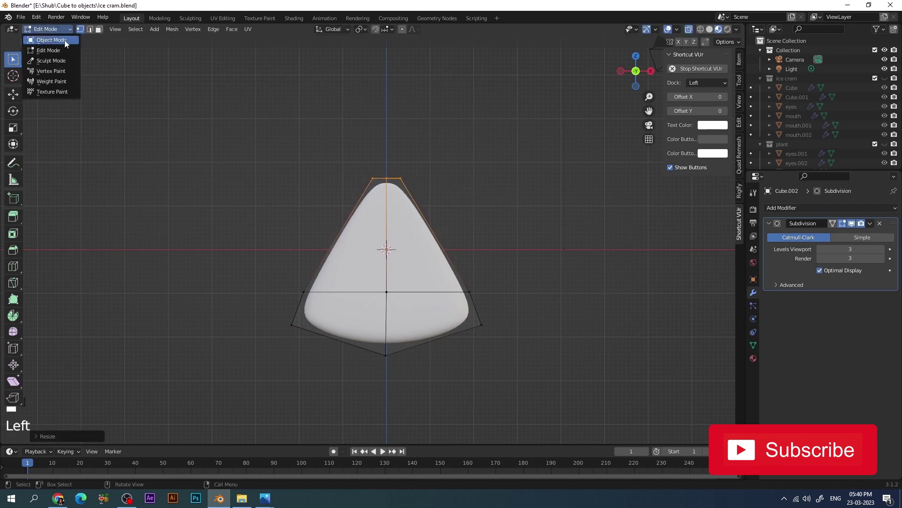
- Widen the body's base vertices, then scale the whole object into a slender teardrop
left_click_drag(460, 204, 391, 229)
left_click(391, 229)
left_click_drag(417, 238, 425, 250)
left_click(425, 251)
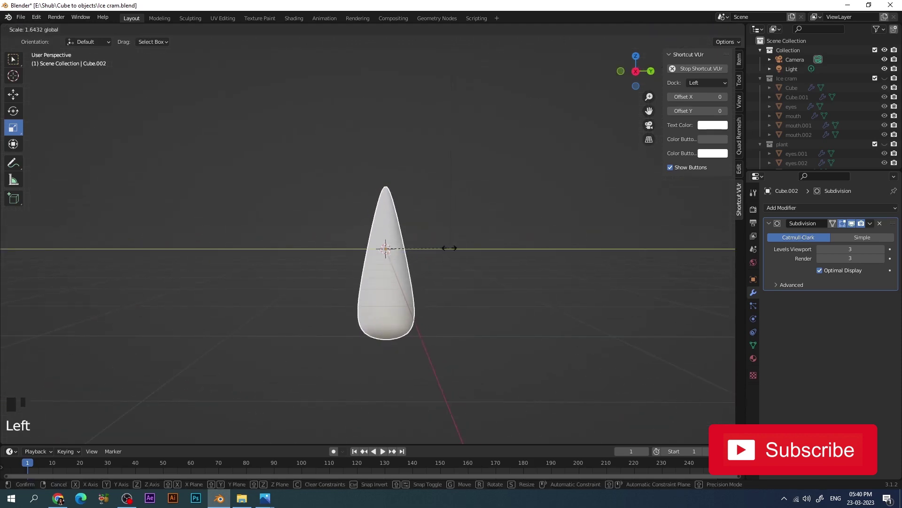
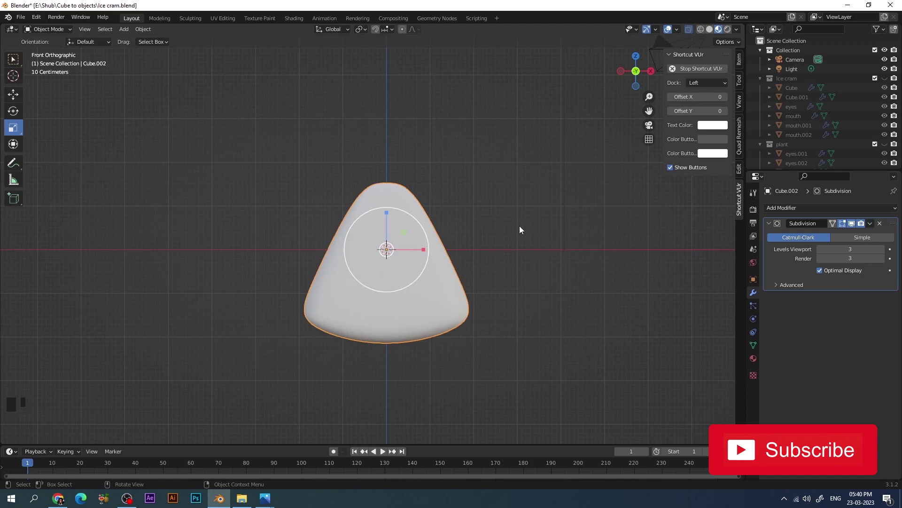
- Show the plant collection and duplicate eyes.001 onto the cone body as eyes.003
scroll("down", 3)
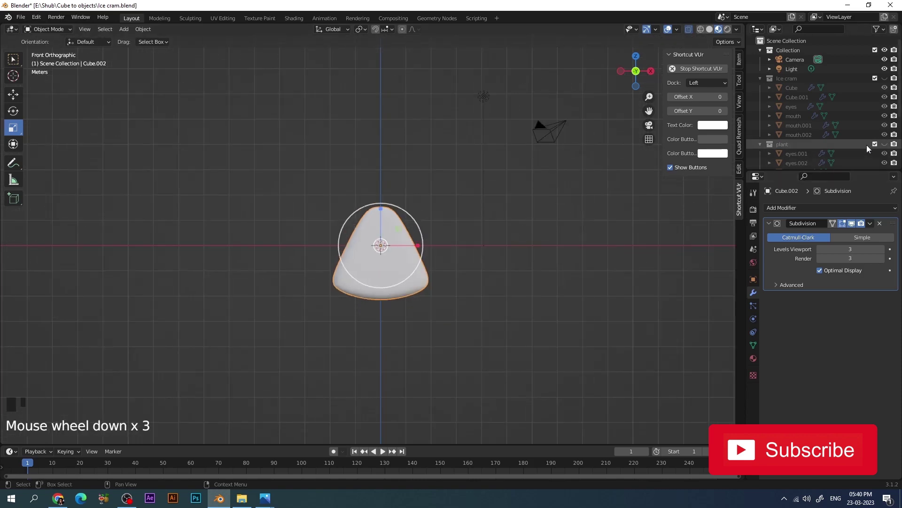
left_click(890, 147)
scroll("up", 3)
left_click(299, 115)
left_click(711, 32)
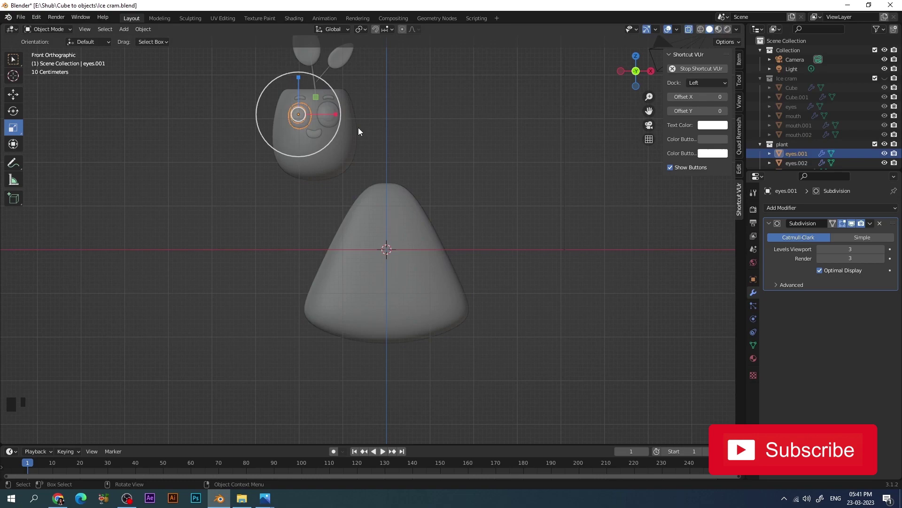
key("shift+d")
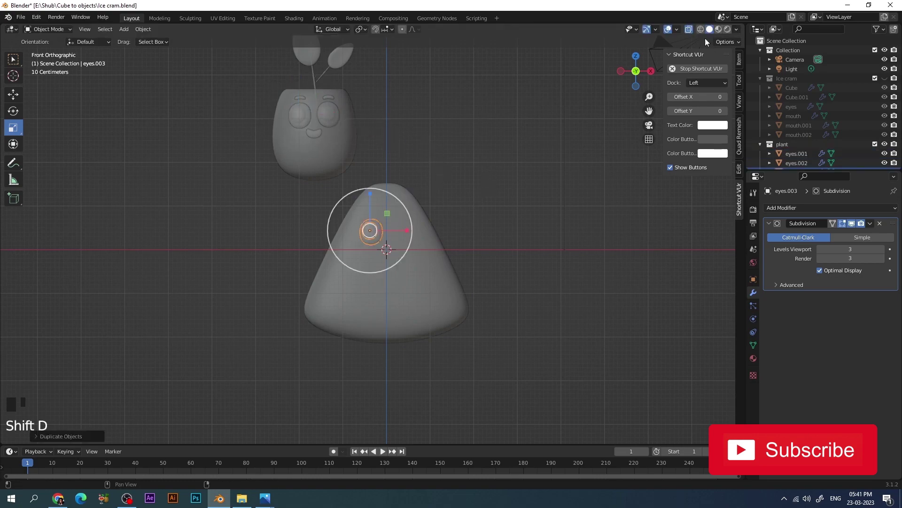